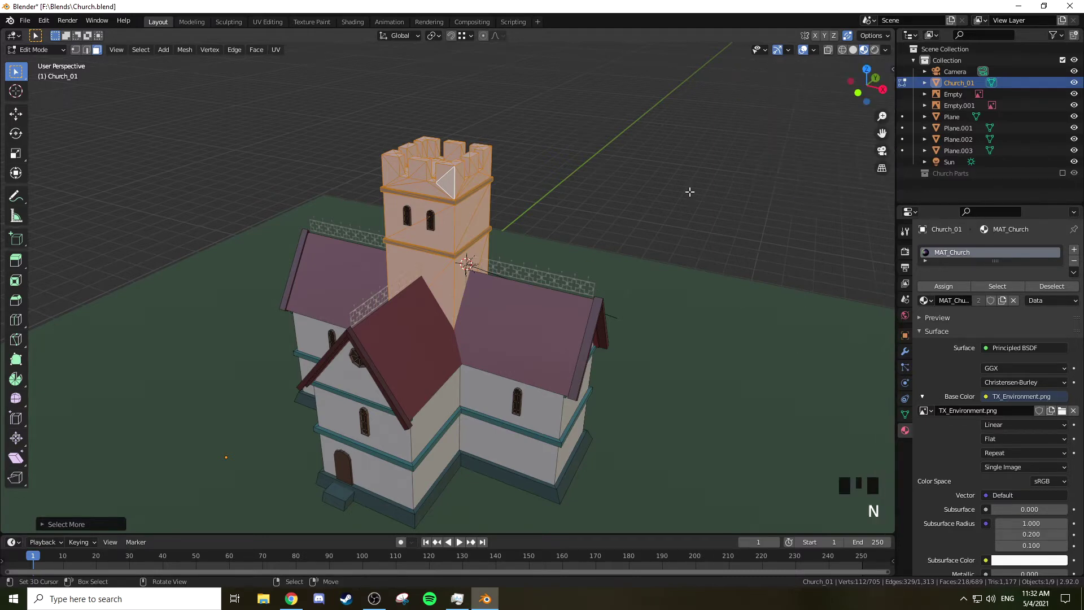
Orbit in to the tower, reveal hidden geometry and hide everything outside the selection
left_click_drag(574, 175, 572, 202)
scroll("up", 3)
left_click_drag(570, 201, 539, 252)
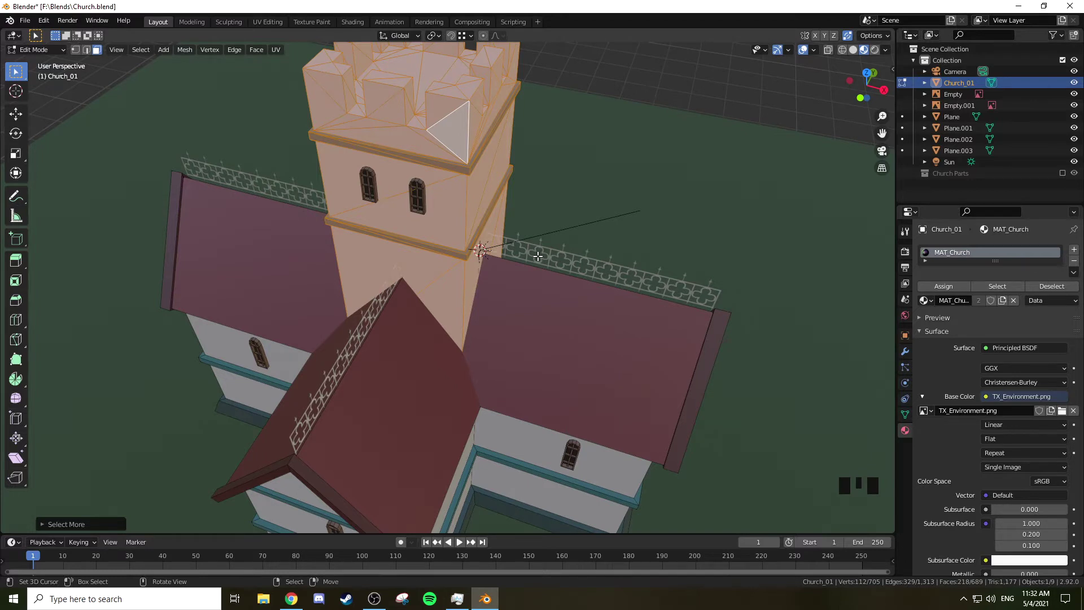
key("alt+h")
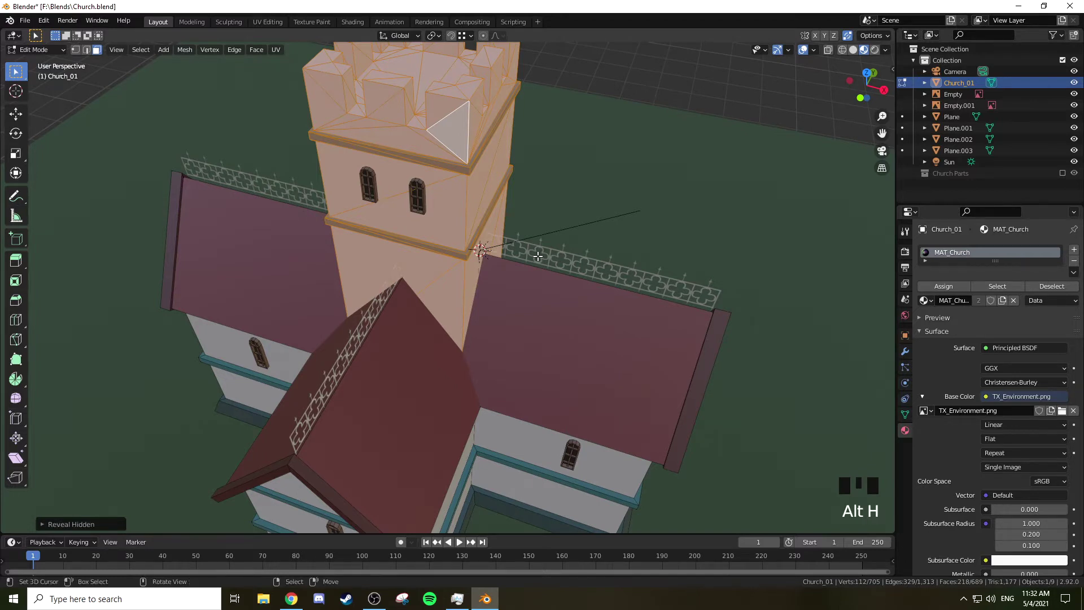
key("shift+h")
left_click_drag(484, 255, 522, 279)
key("Tab")
Select the tower geometry so only it is shown and view it straight on from the front
right_click(474, 300)
right_click(546, 220)
right_click(227, 261)
left_click_drag(1079, 133, 422, 206)
right_click(421, 207)
key("Tab")
left_click_drag(632, 178, 565, 200)
key("KP_1")
key("KP_Decimal")
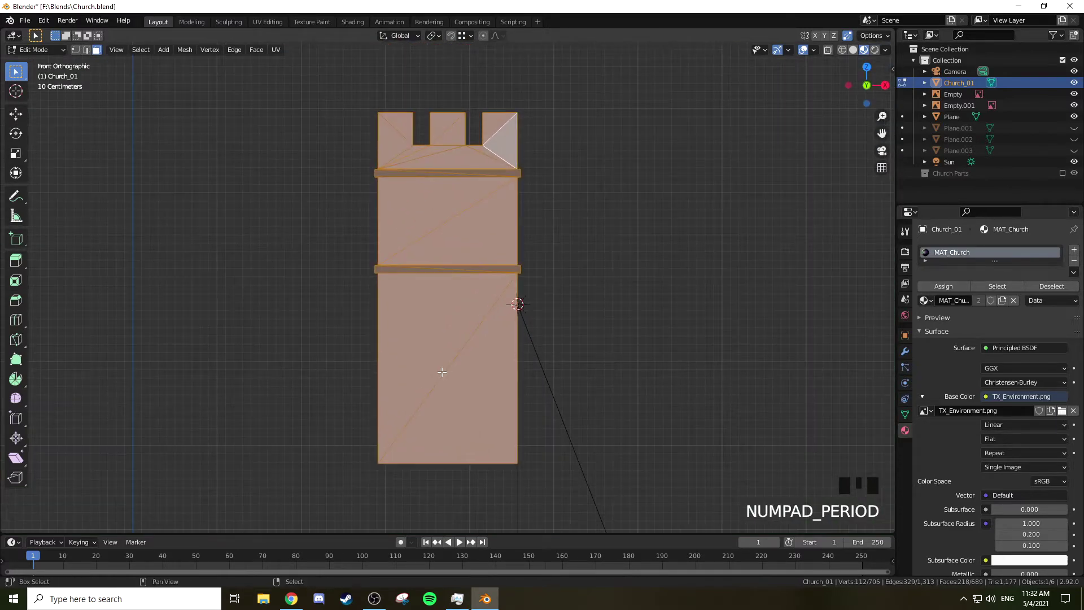
Add a cube, shrink it to brick size and move it toward the tower's bottom-left corner
key("shift+a")
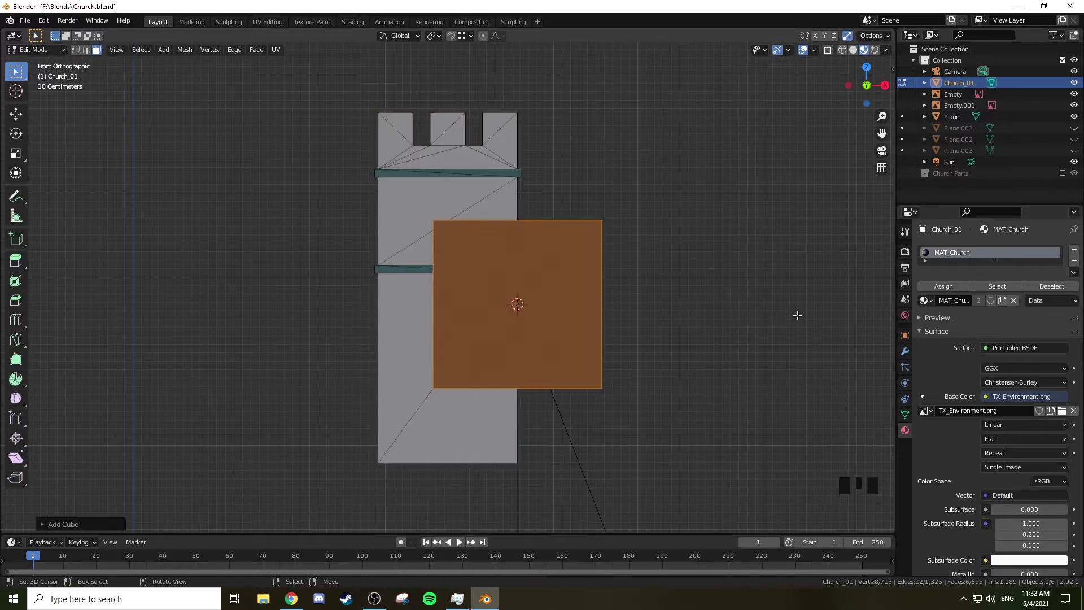
key("s")
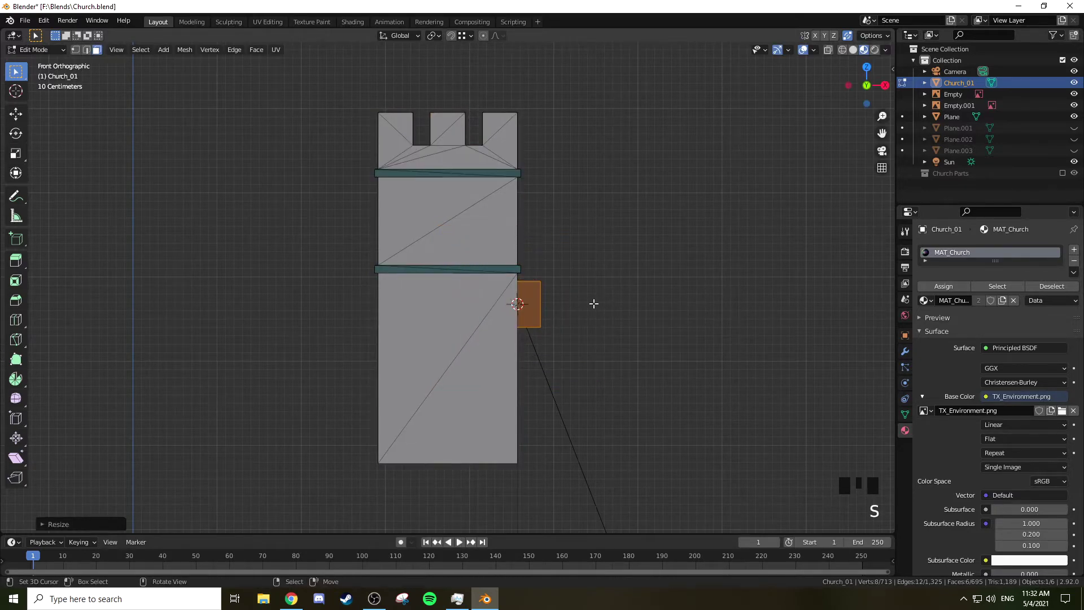
key("g")
key("s")
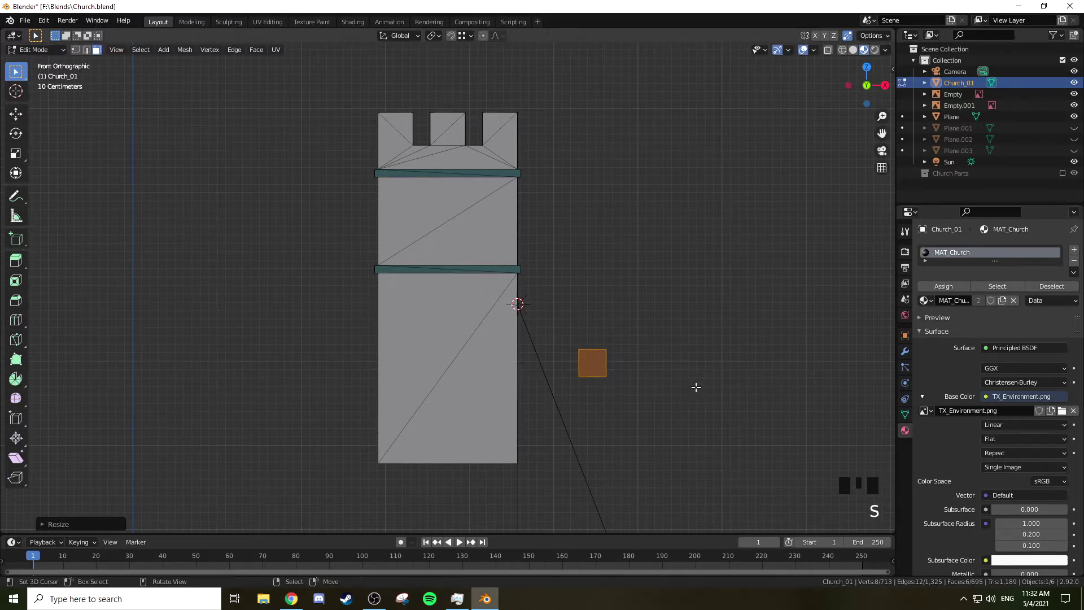
key("g")
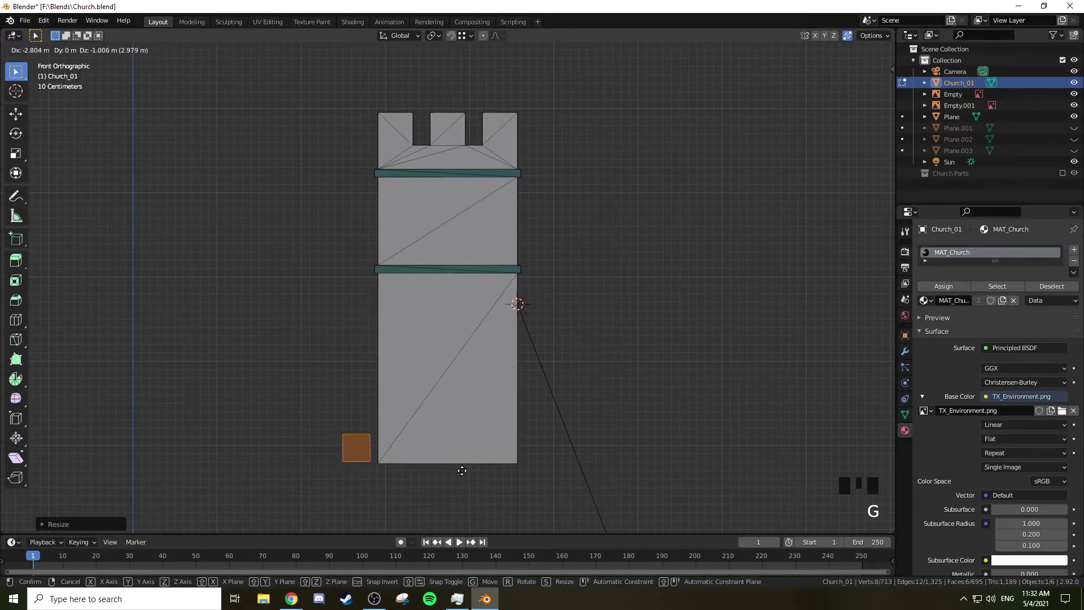
right_click(537, 376)
left_click_drag(537, 376, 495, 407)
key("g")
key("y")
left_click_drag(421, 414, 437, 402)
left_click_drag(437, 402, 377, 436)
right_click(378, 436)
right_click(364, 441)
Grow the selection to the whole block and nudge it into place in front view
key("ctrl+KP_Add")
key("ctrl+KP_Add")
key("ctrl+KP_Add")
left_click_drag(477, 434, 412, 458)
key("g")
key("KP_1")
key("g")
scroll("up", 3)
left_click_drag(496, 411, 541, 330)
scroll("up", 3)
left_click_drag(561, 320, 567, 286)
Stretch the block sideways into a brick and seat it on the tower's lower edge
key("s")
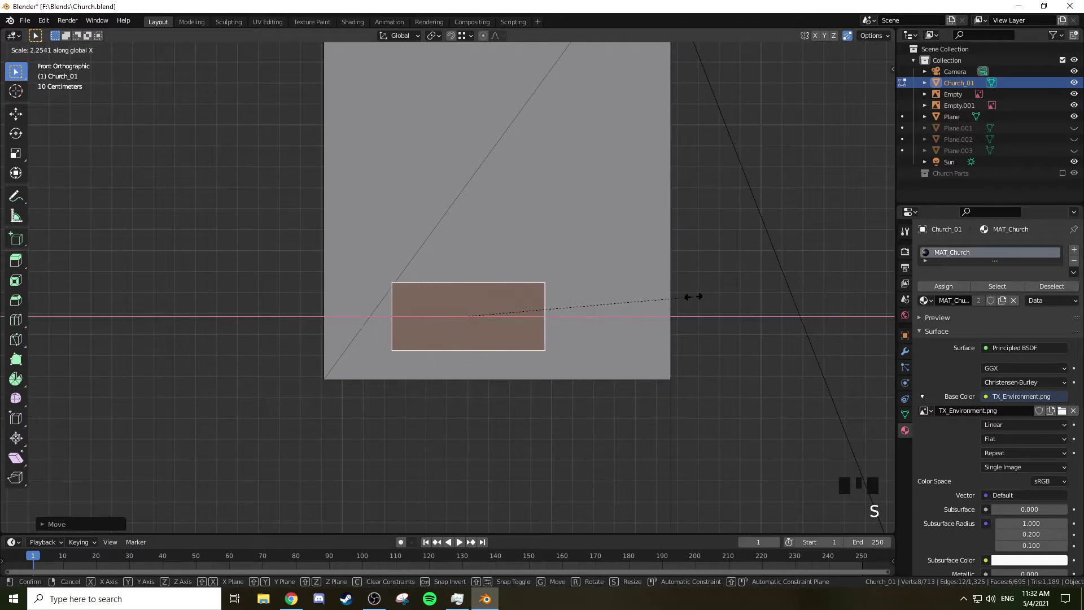
key("s")
key("g")
key("s")
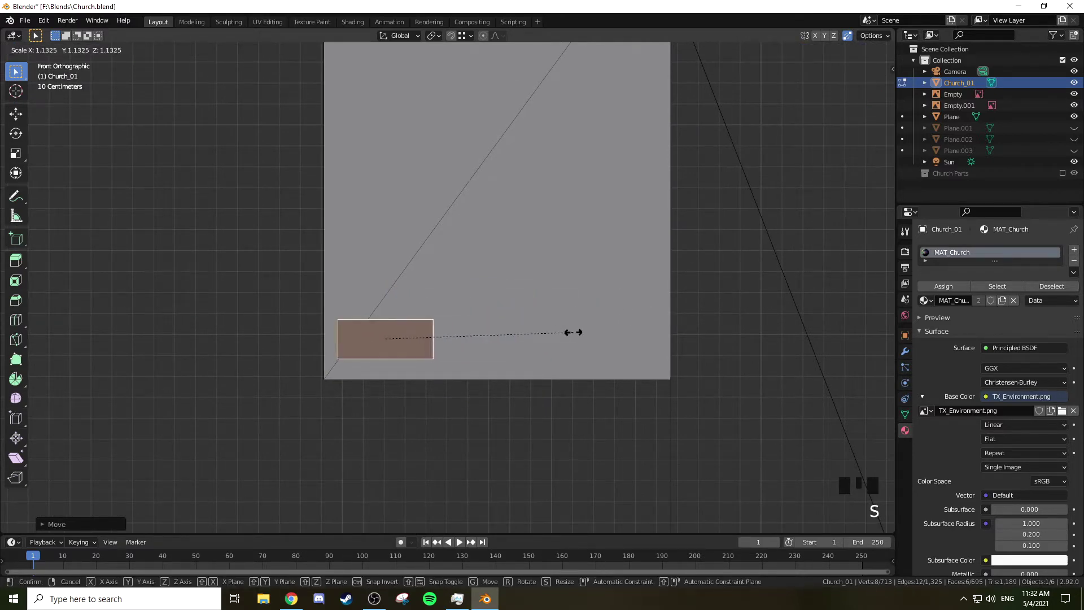
key("s")
key("g")
key("g")
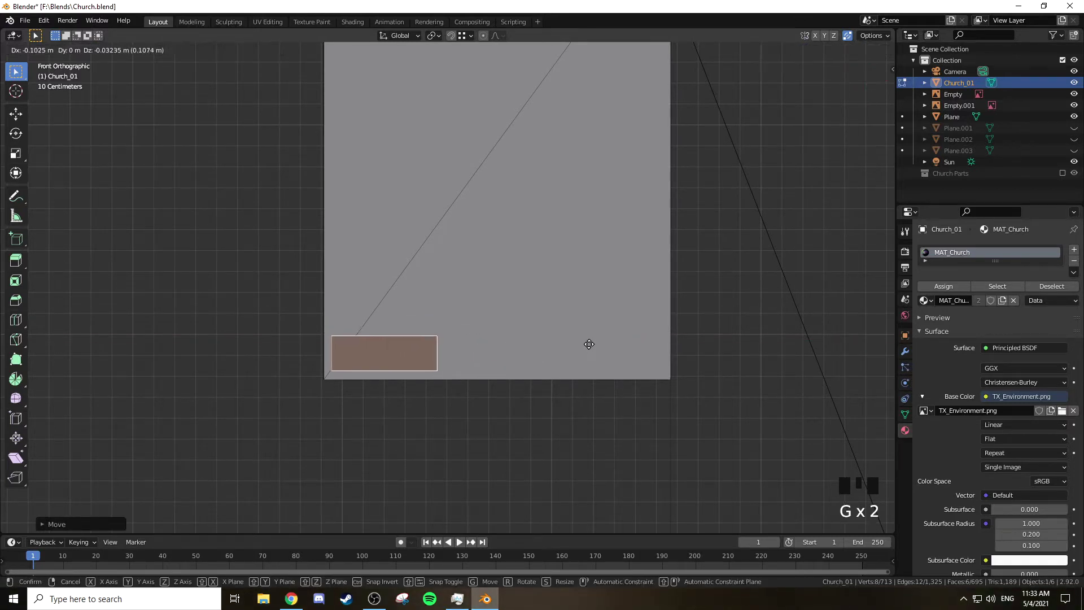
Duplicate the brick twice along the row and reposition one copy
key("shift+d")
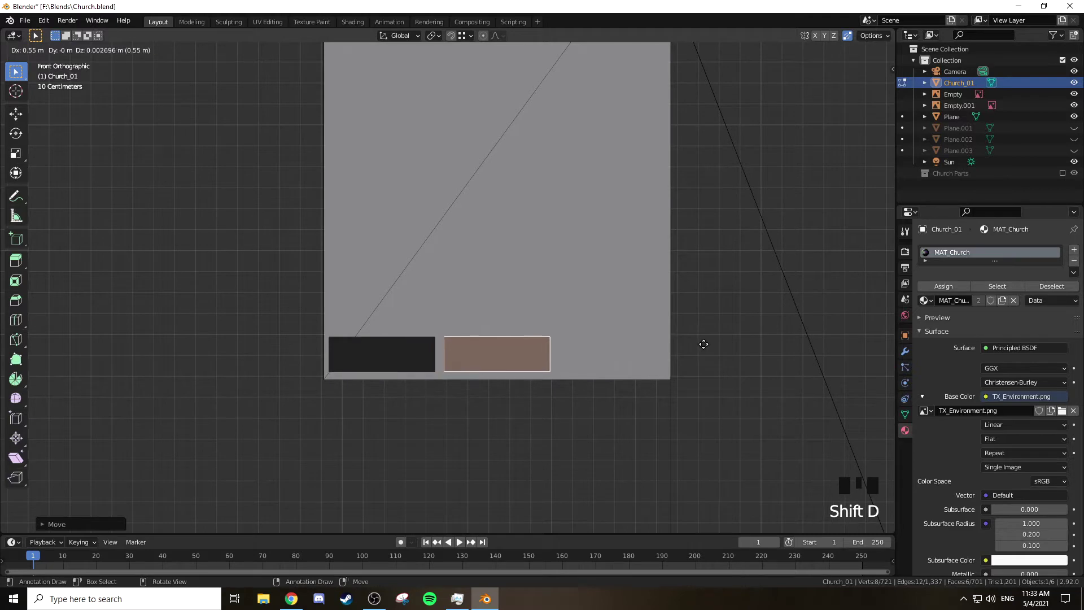
key("shift+d")
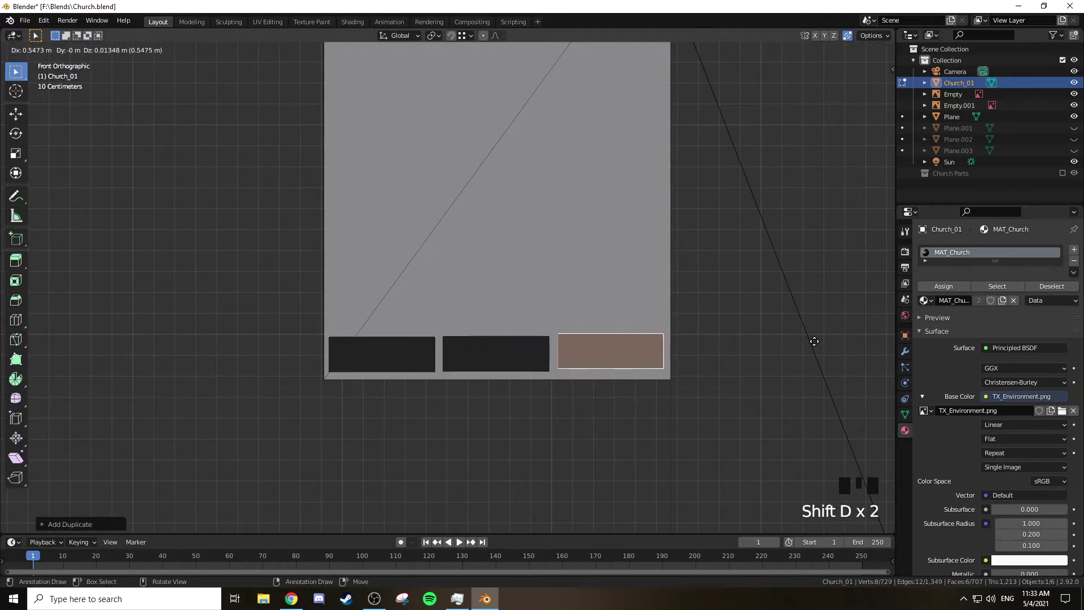
left_click_drag(678, 323, 681, 337)
scroll("down", 3)
right_click(385, 385)
key("ctrl+KP_Add")
key("ctrl+KP_Add")
key("ctrl+KP_Add")
key("g")
key("Tab")
key("Tab")
Inspect the row from an angle, then select an extra block in front view for removal
left_click_drag(589, 363, 566, 363)
key("a")
key("a")
left_click_drag(567, 360, 609, 345)
scroll("down", 3)
left_click_drag(625, 305, 542, 357)
scroll("up", 3)
left_click_drag(535, 357, 576, 315)
key("KP_1")
right_click(431, 396)
key("ctrl+KP_Add")
key("ctrl+KP_Add")
key("ctrl+KP_Add")
key("ctrl+KP_Add")
Delete the extra block, then select and shrink the remaining brick
key("x")
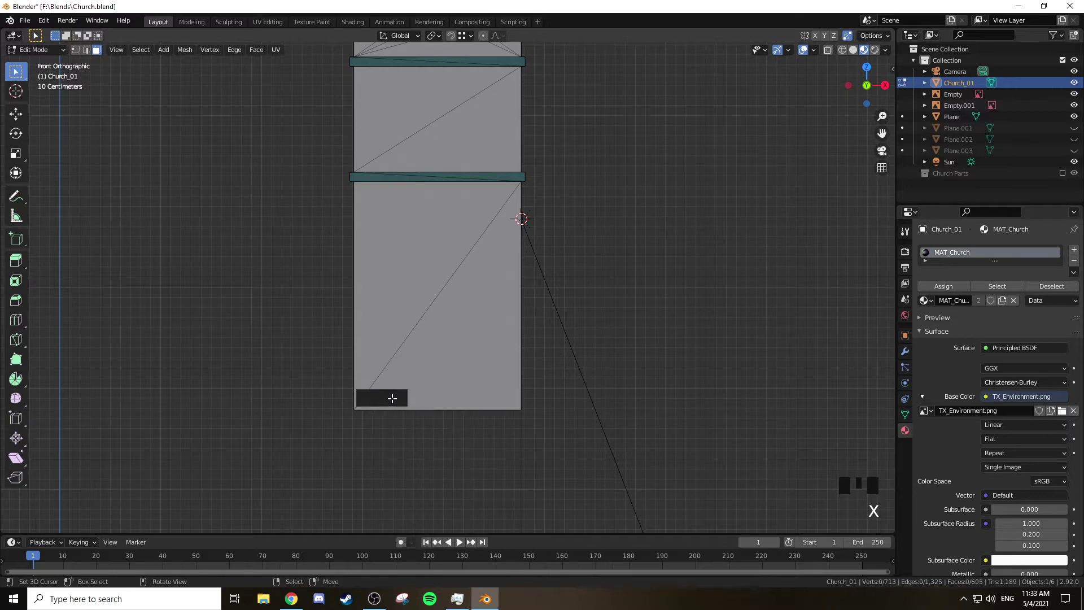
right_click(391, 392)
key("ctrl+KP_Add")
key("ctrl+KP_Add")
key("s")
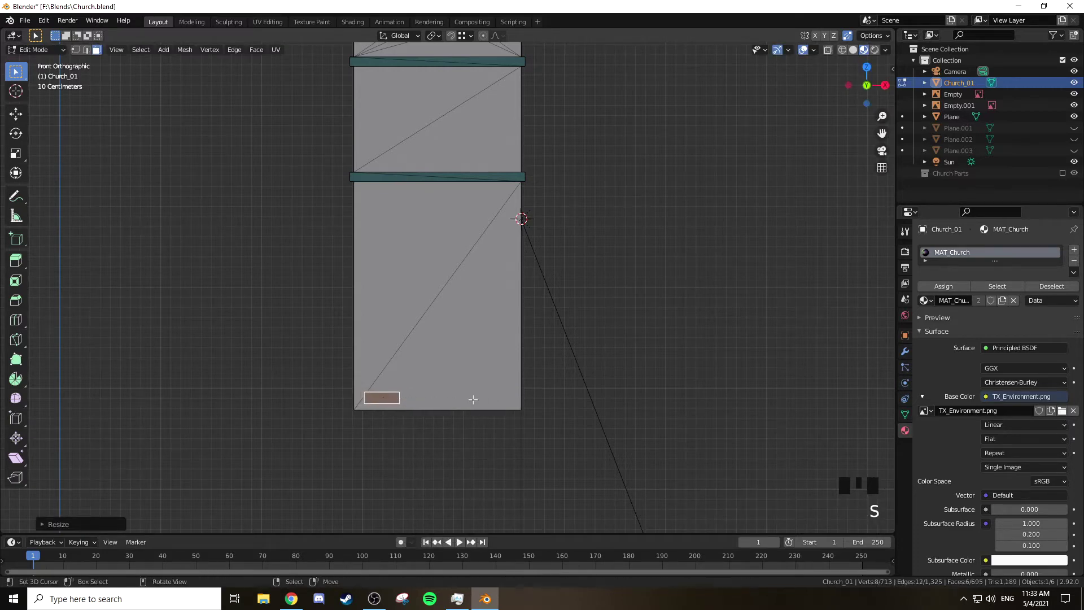
key("KP_Decimal")
scroll("down", 3)
left_click_drag(607, 329, 501, 336)
Duplicate the brick onto the row above and add another beside it, offset sideways
key("shift+d")
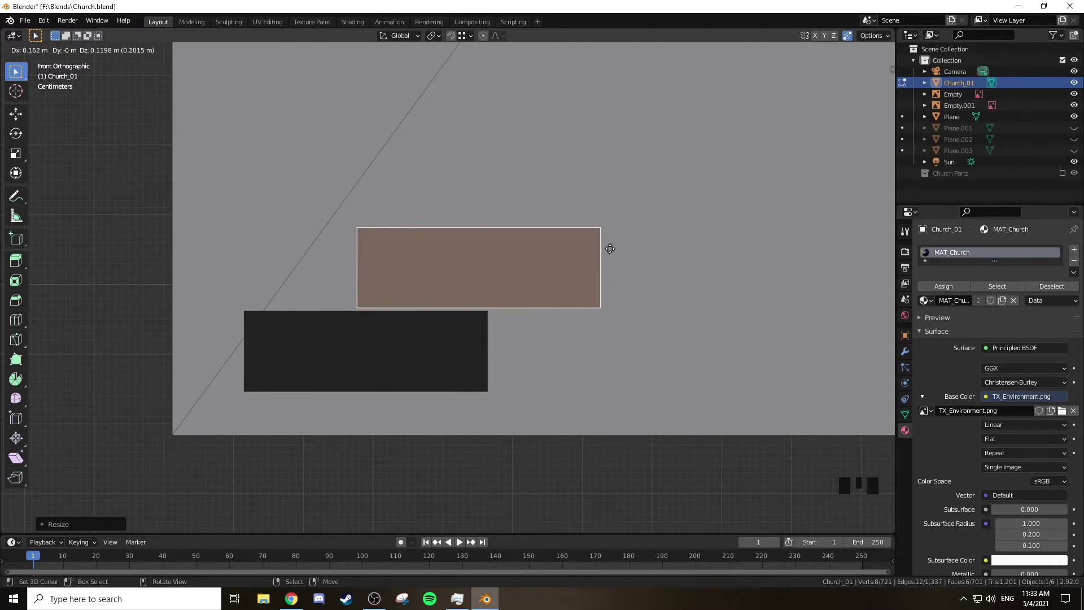
scroll("down", 3)
left_click_drag(612, 259, 527, 256)
left_click_drag(533, 265, 545, 279)
left_click_drag(542, 276, 679, 300)
key("shift+d")
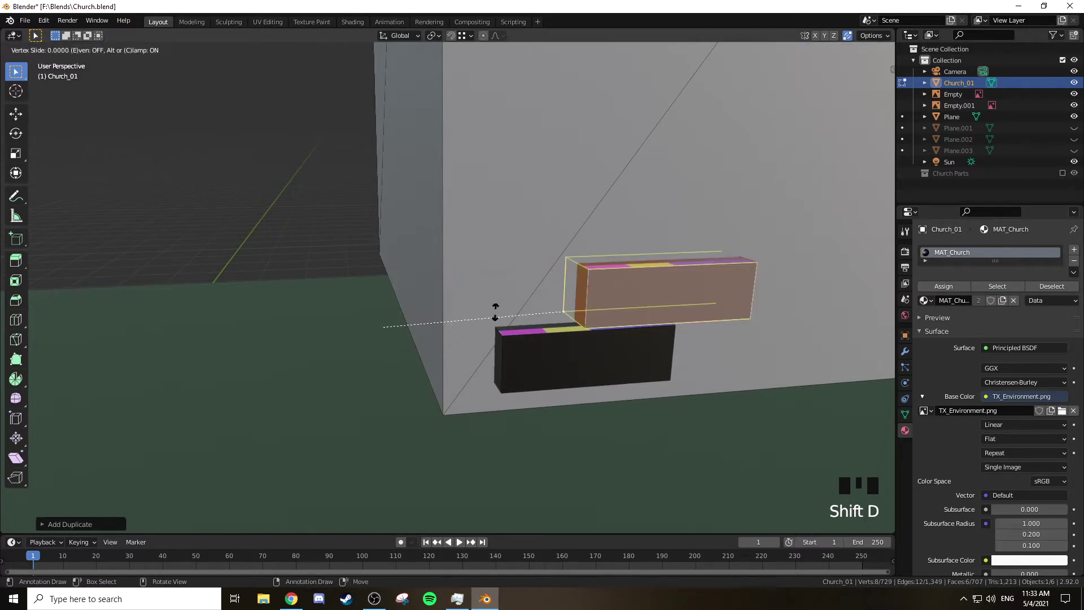
key("g")
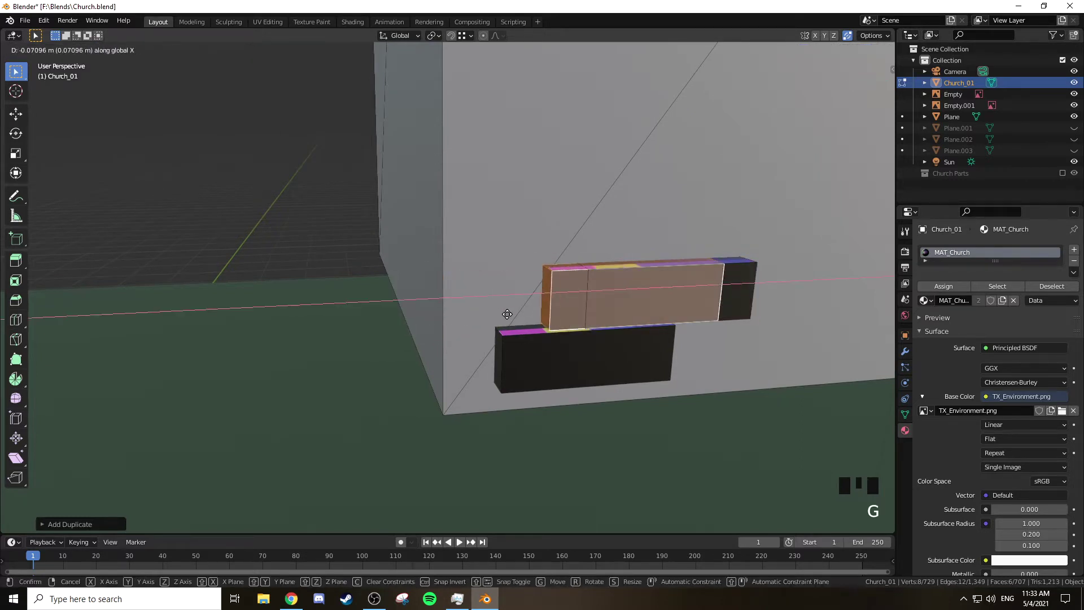
key("KP_1")
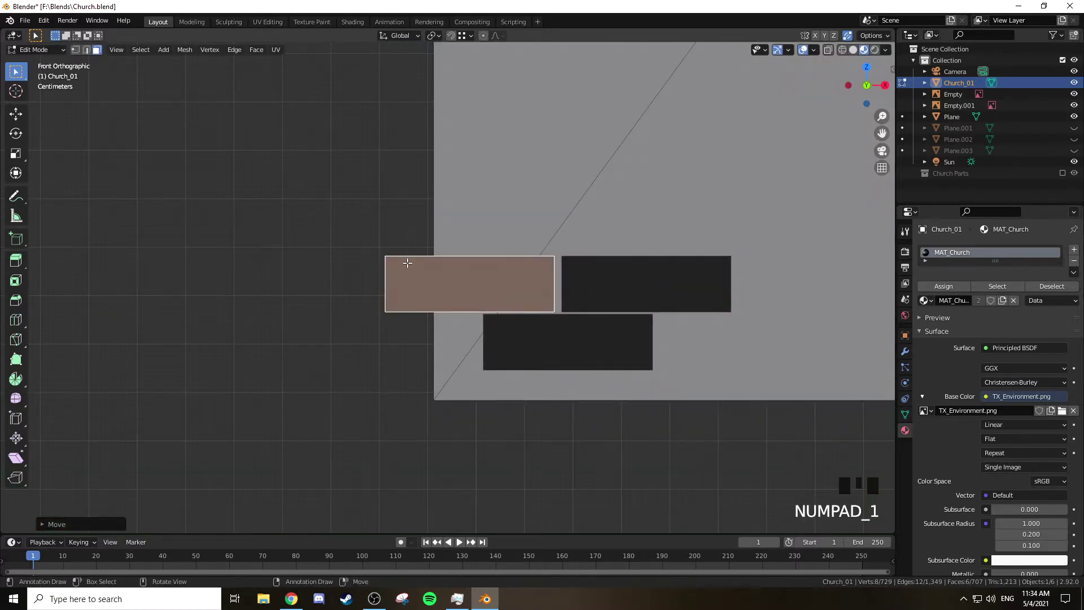
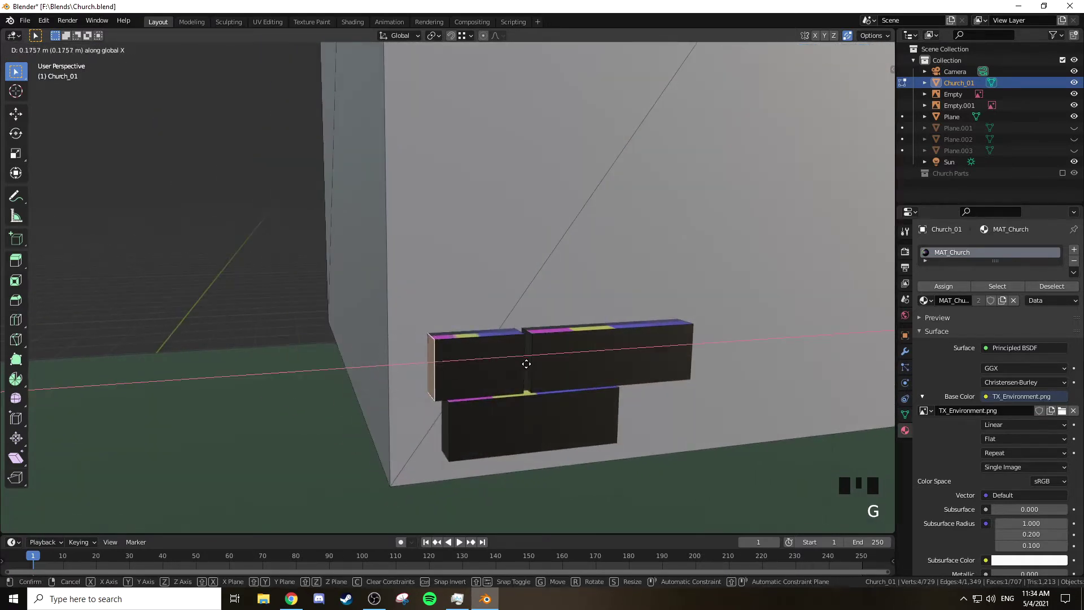
Pull the corner brick's edge inward to shorten it, giving a staggered two-row pattern
key("KP_1")
key("KP_Decimal")
scroll("down", 3)
key("ctrl+z")
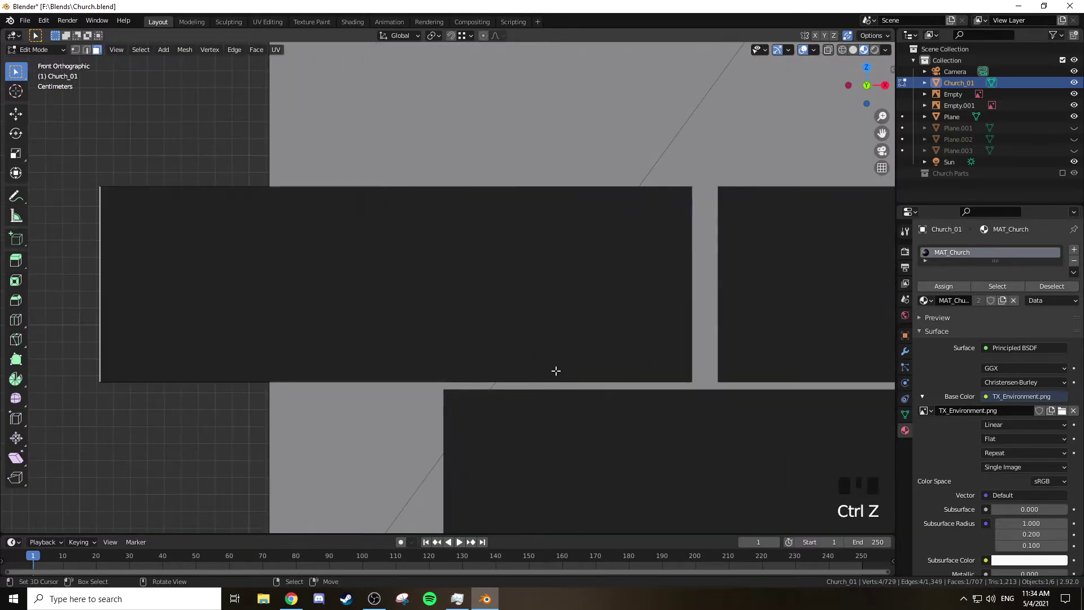
key("g")
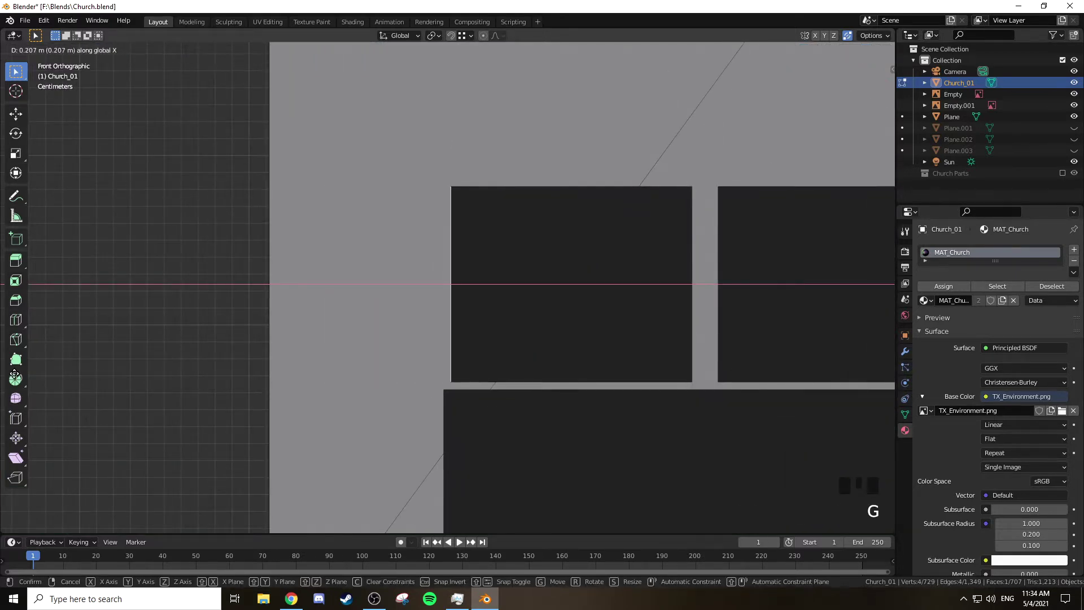
scroll("down", 3)
key("Tab")
scroll("down", 3)
key("Tab")
key("z")
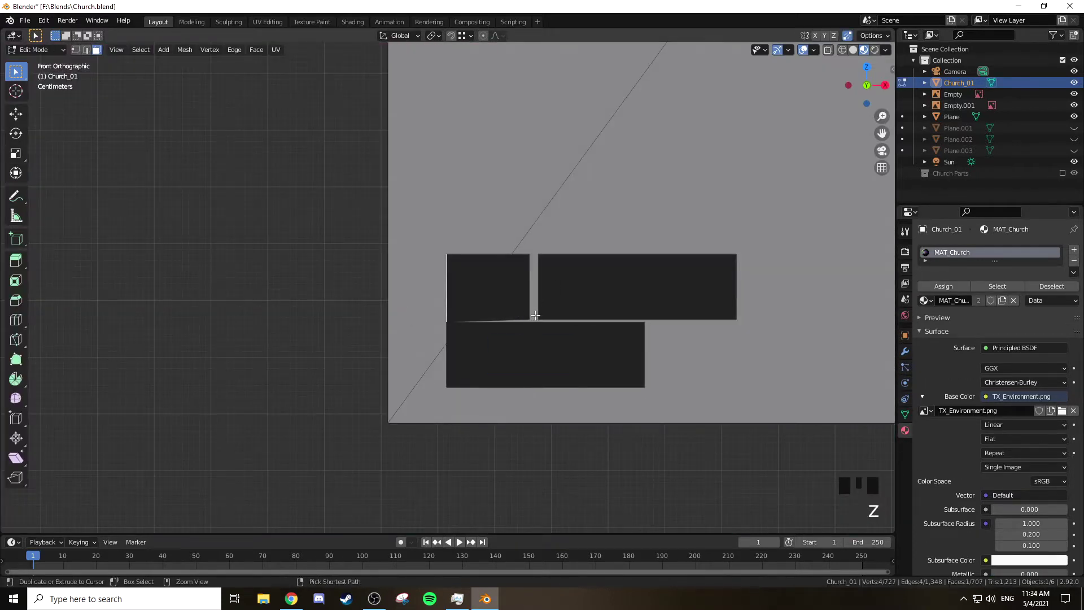
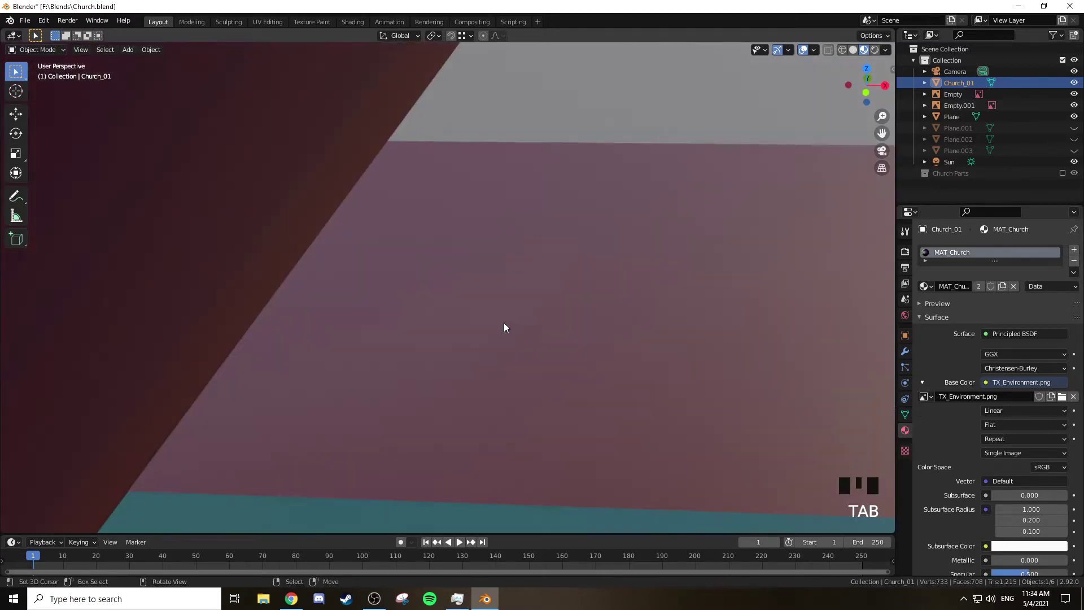
Apply all transforms to the church object, return to edit mode and start moving the brick
scroll("down", 3)
key("ctrl+a")
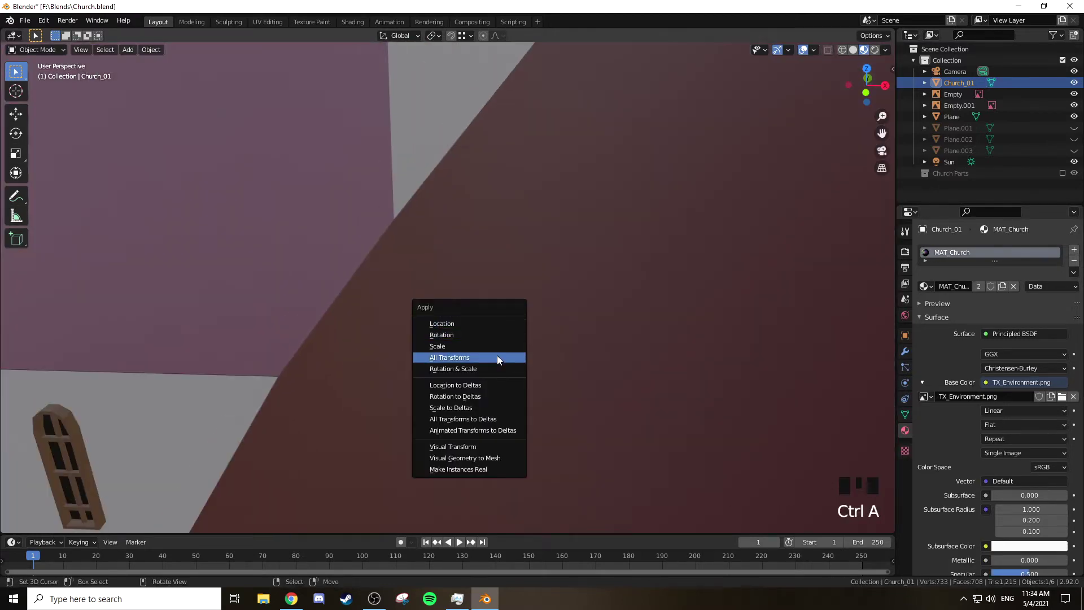
key("Tab")
left_click_drag(500, 329, 514, 307)
key("KP_1")
key("KP_Decimal")
key("g")
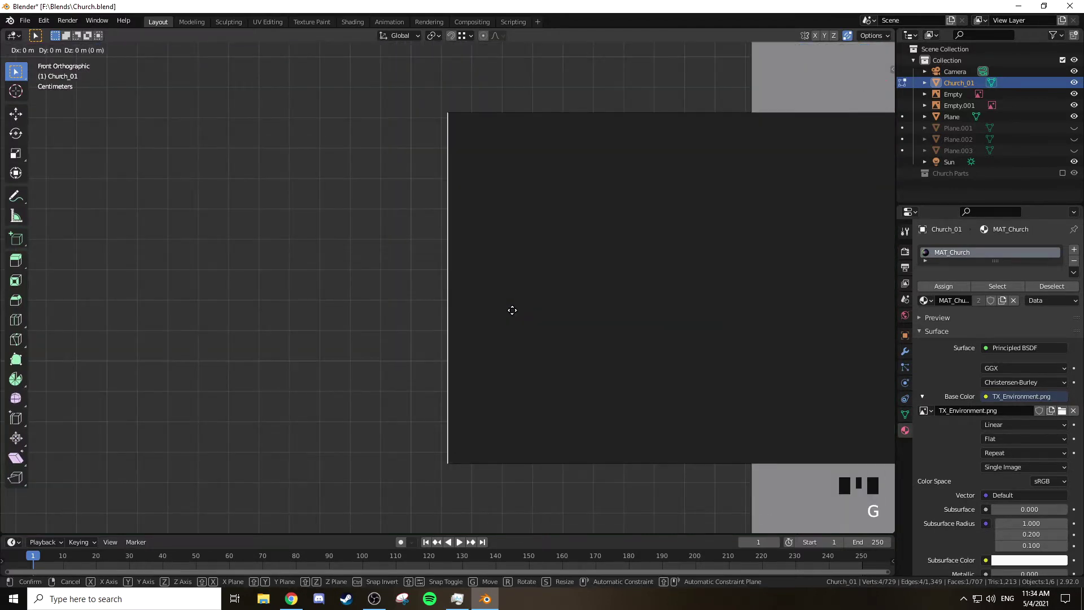
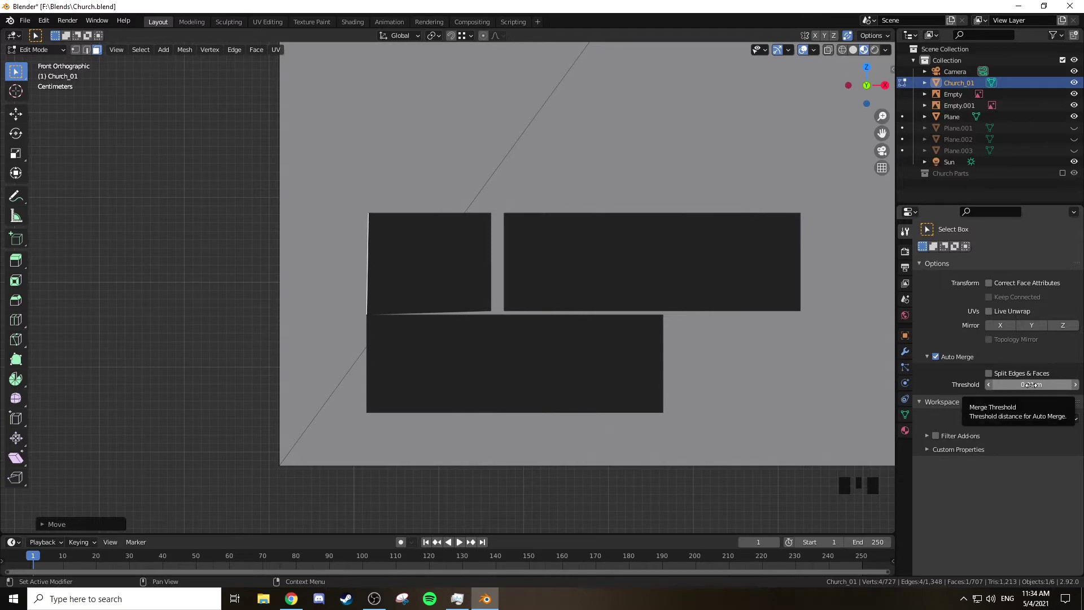
Turn off Auto Merge and slide the top-left brick's edge along X into a half brick
left_click(942, 361)
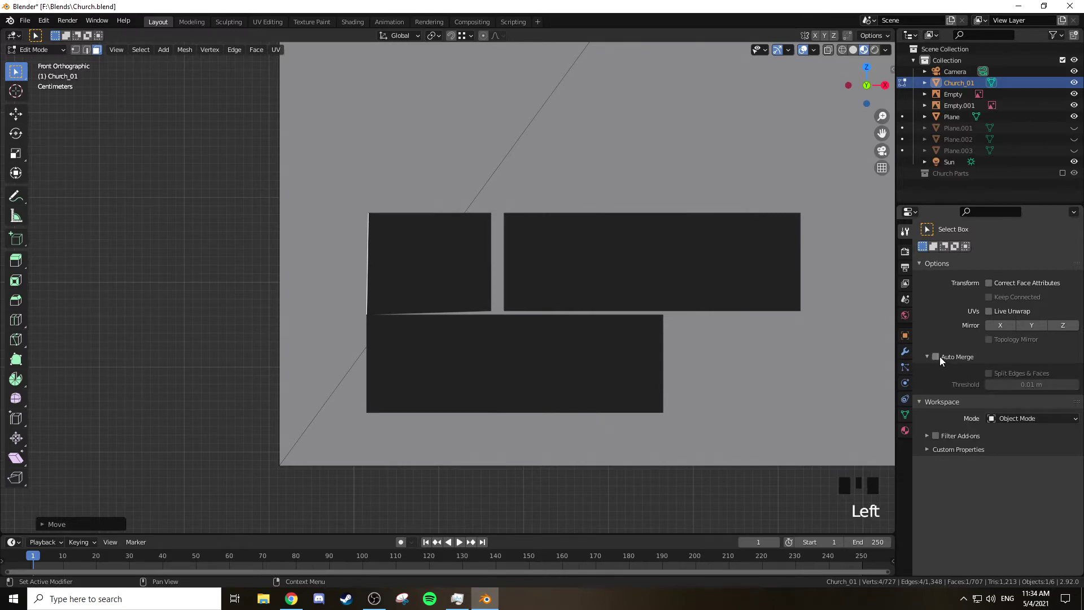
key("ctrl+z")
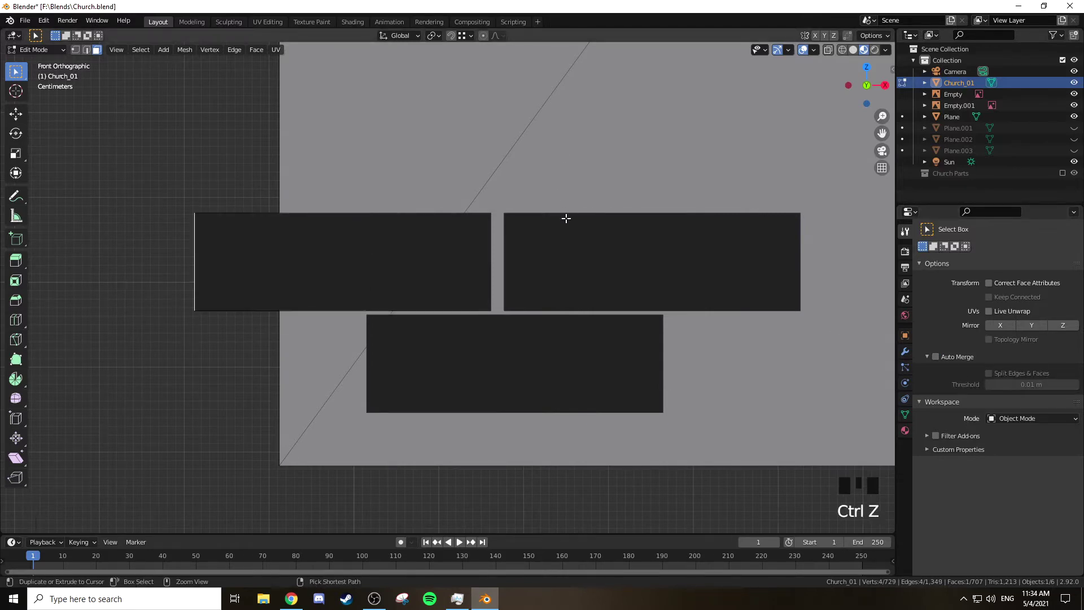
key("g")
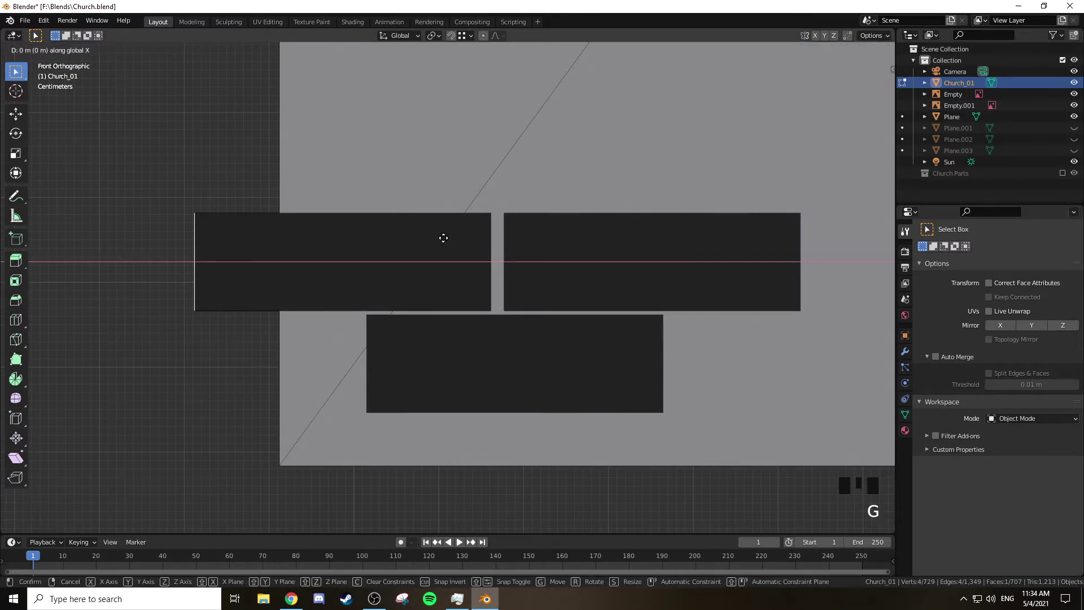
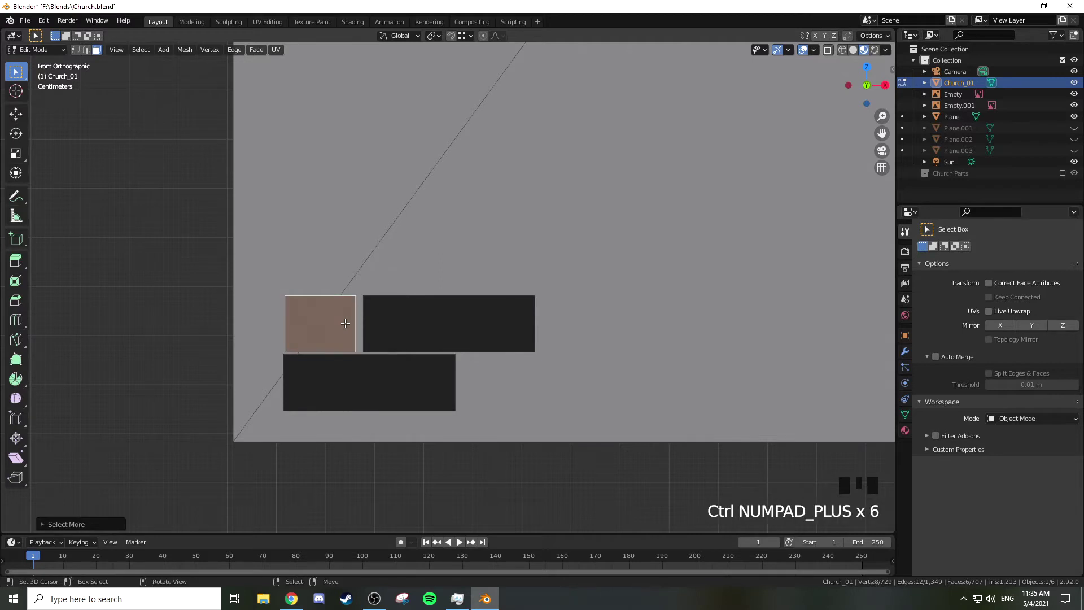
Duplicate the selected brick group sideways several times to start extending both rows
key("shift+d")
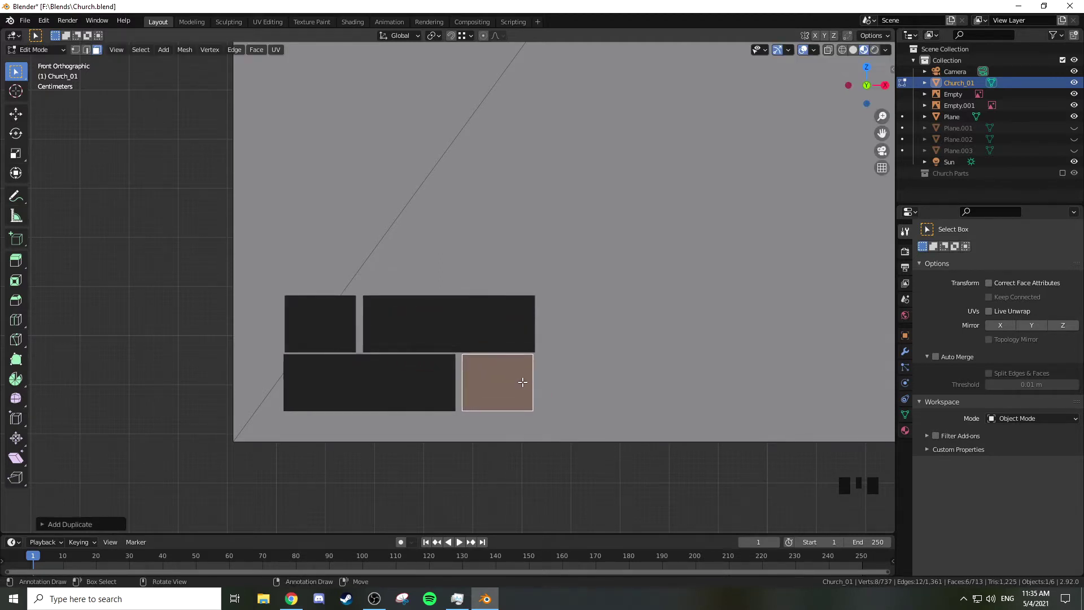
scroll("down", 3)
key("Tab")
key("Tab")
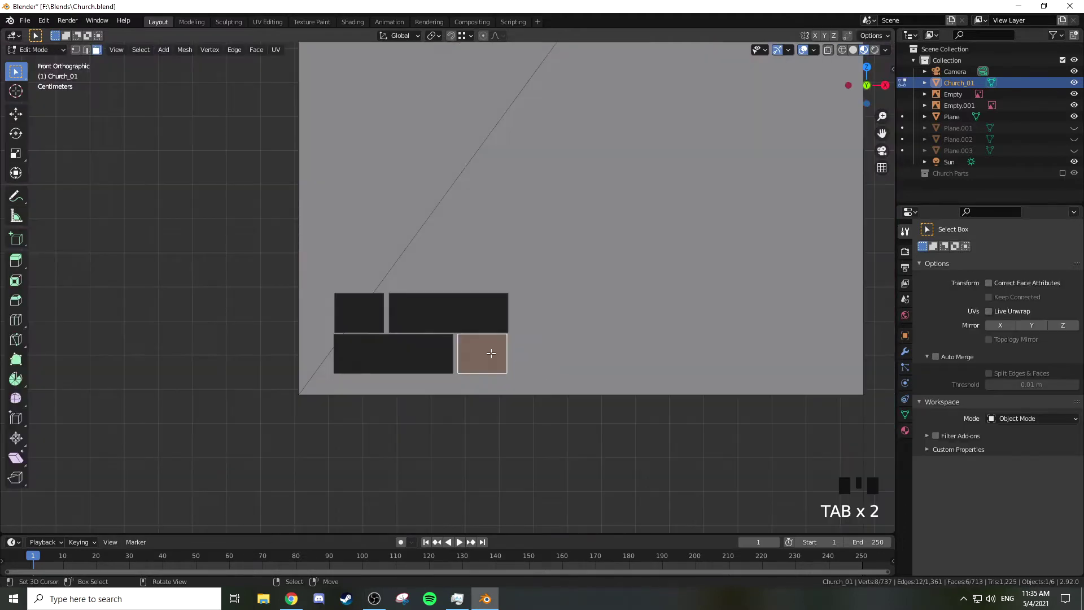
right_click(469, 317)
right_click(415, 348)
key("ctrl+KP_Add")
key("ctrl+KP_Add")
key("ctrl+KP_Add")
key("shift+d")
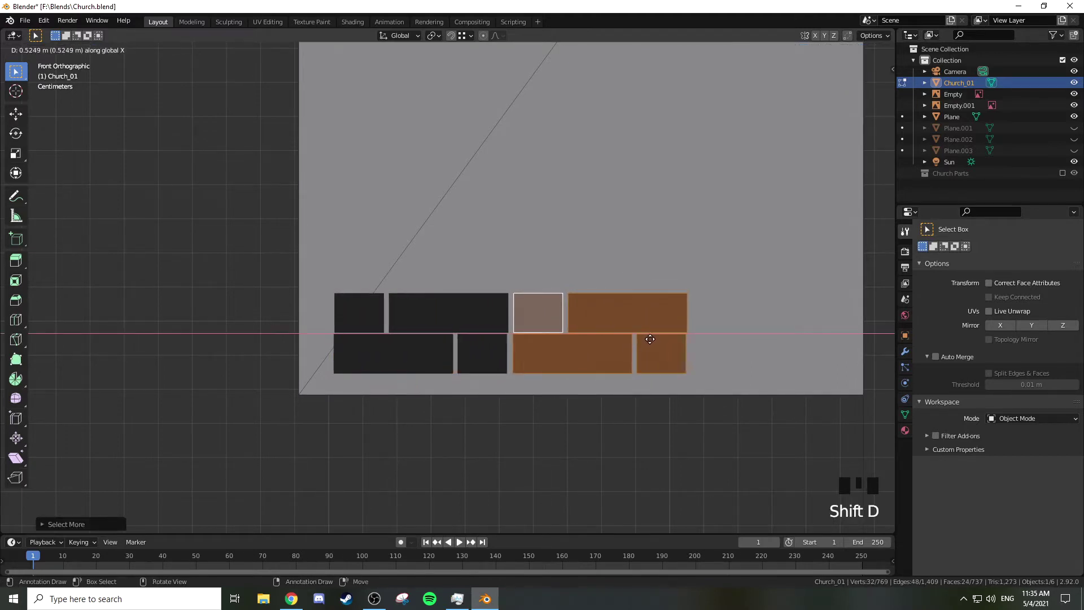
key("shift+d")
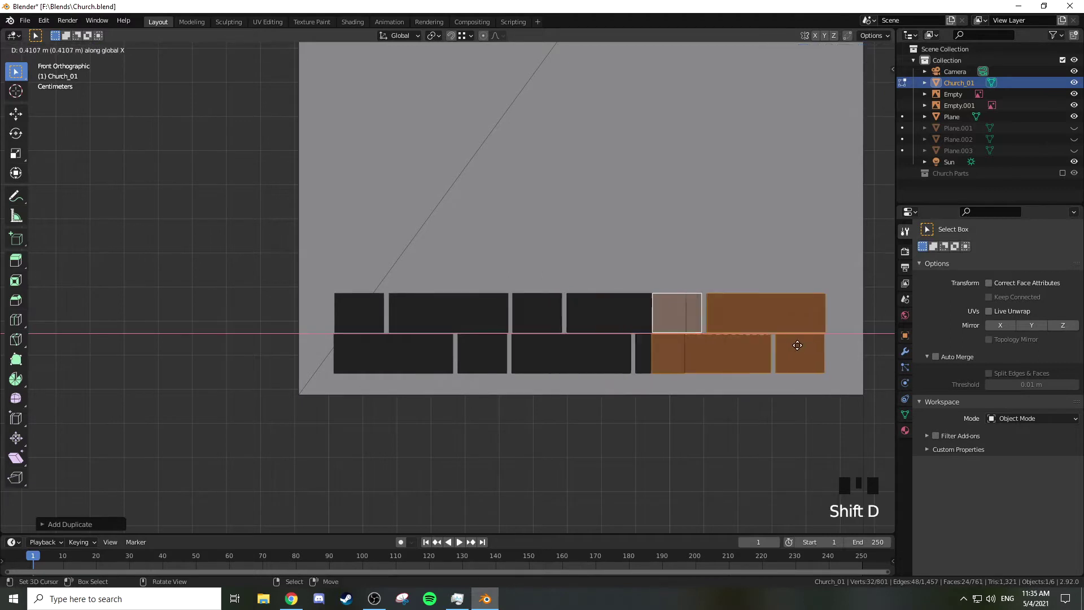
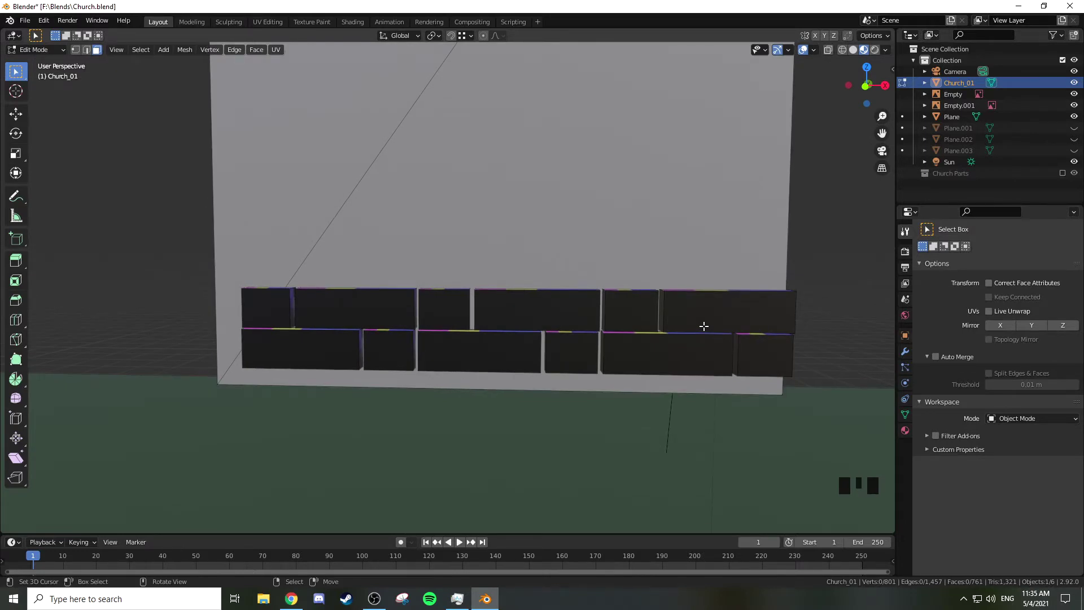
Undo the overshooting copies back to the first few bricks in front view
key("ctrl+z")
key("ctrl+z")
key("ctrl+z")
key("ctrl+z")
key("KP_1")
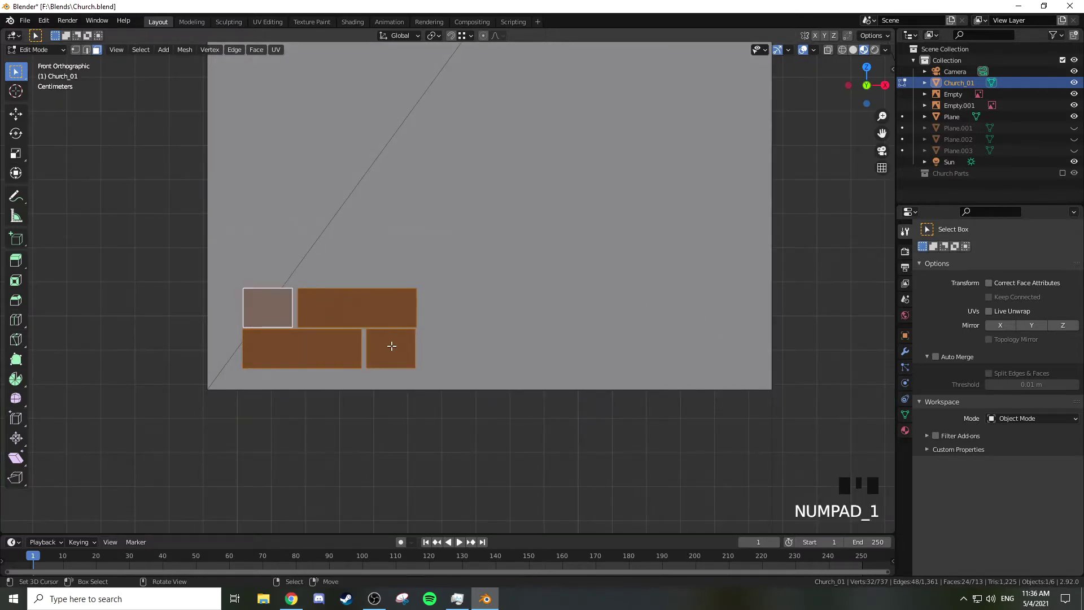
right_click(393, 343)
key("ctrl+KP_Add")
key("ctrl+KP_Add")
key("ctrl+KP_Add")
key("x")
Copy the long brick repeatedly along X to build out the bottom row
right_click(383, 302)
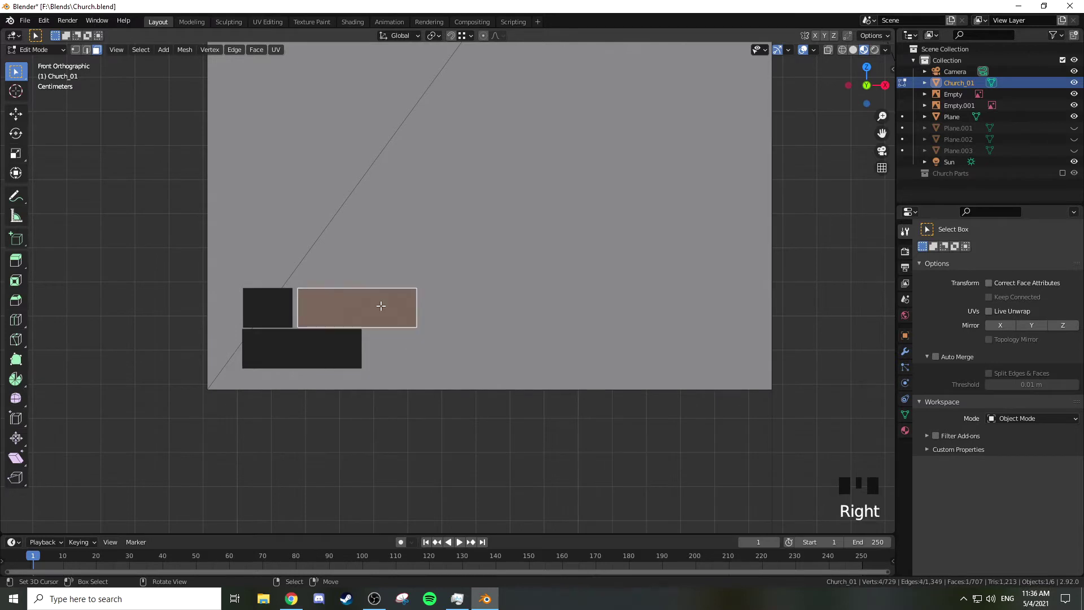
key("ctrl+KP_Add")
key("ctrl+KP_Add")
key("ctrl+KP_Add")
key("shift+d")
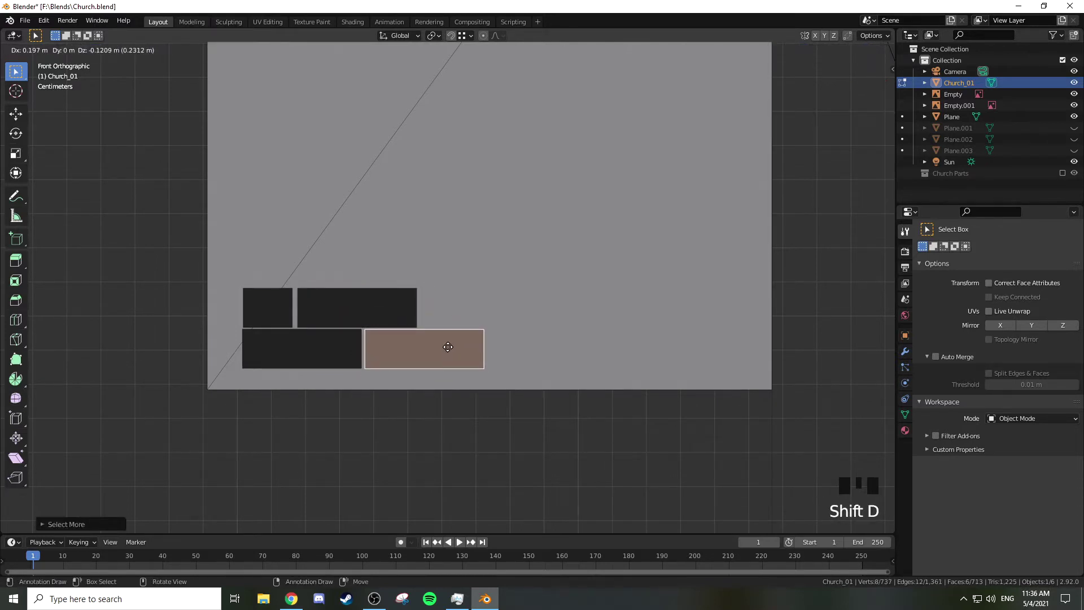
scroll("up", 3)
key("shift+d")
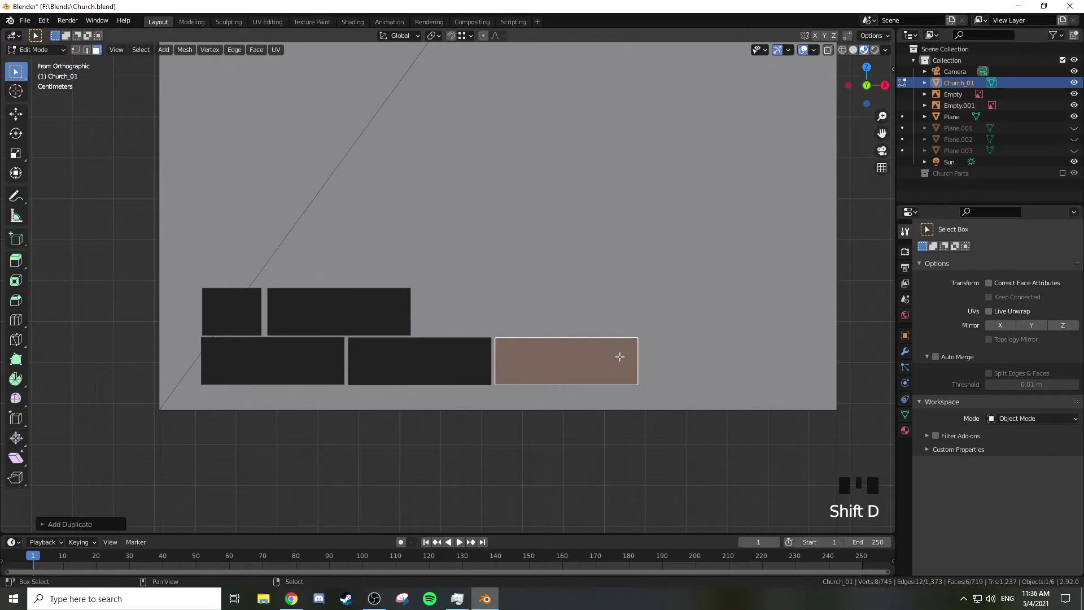
key("shift+d")
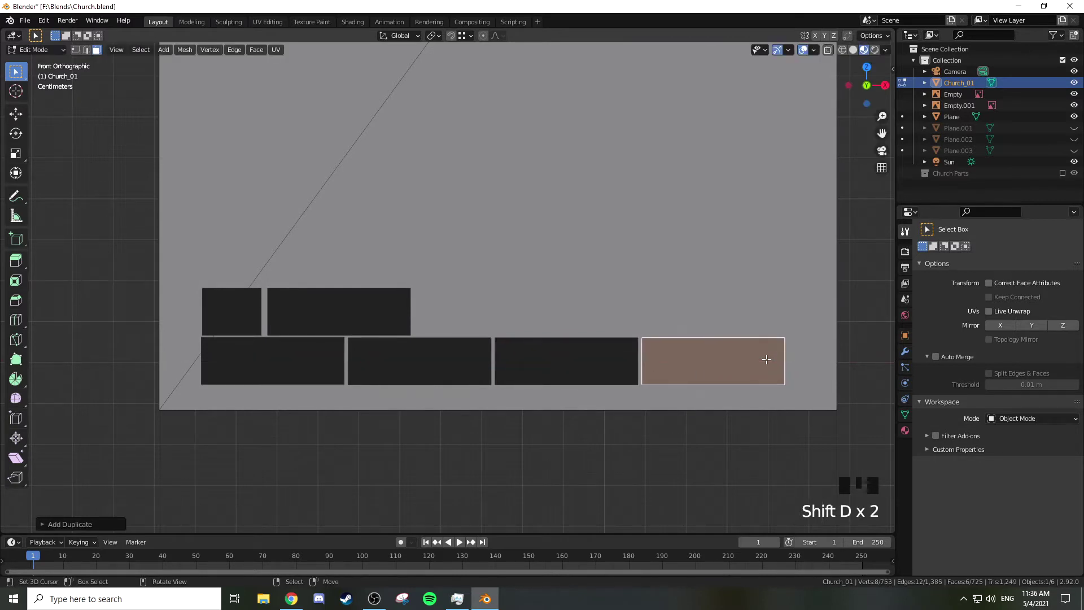
key("shift+d")
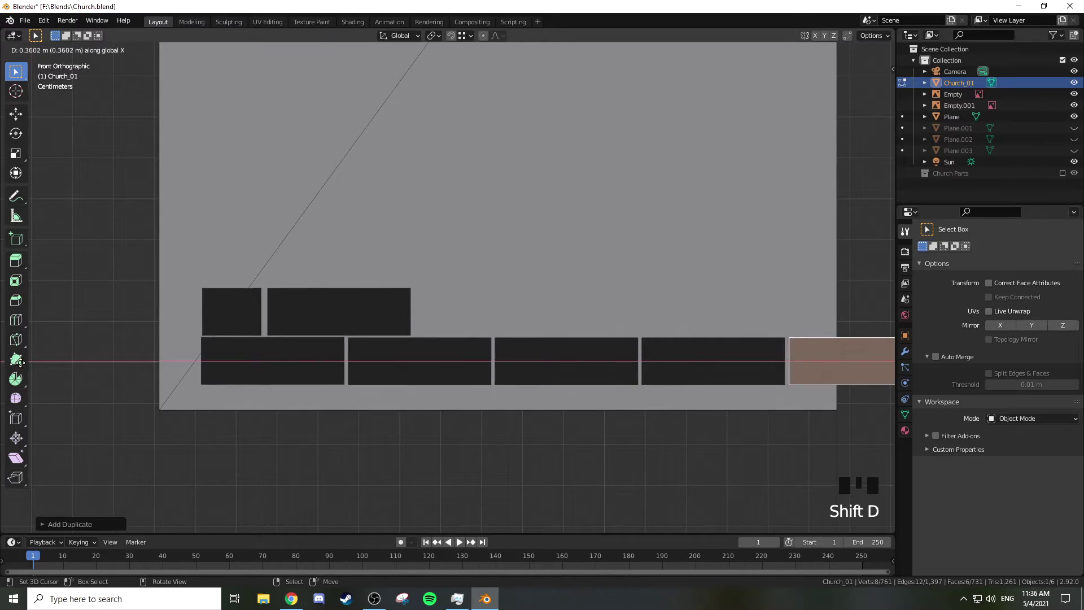
left_click_drag(463, 314, 275, 365)
Copy the long top brick sideways to extend the upper row the same way
right_click(275, 365)
key("ctrl+KP_Add")
key("ctrl+KP_Add")
key("ctrl+KP_Add")
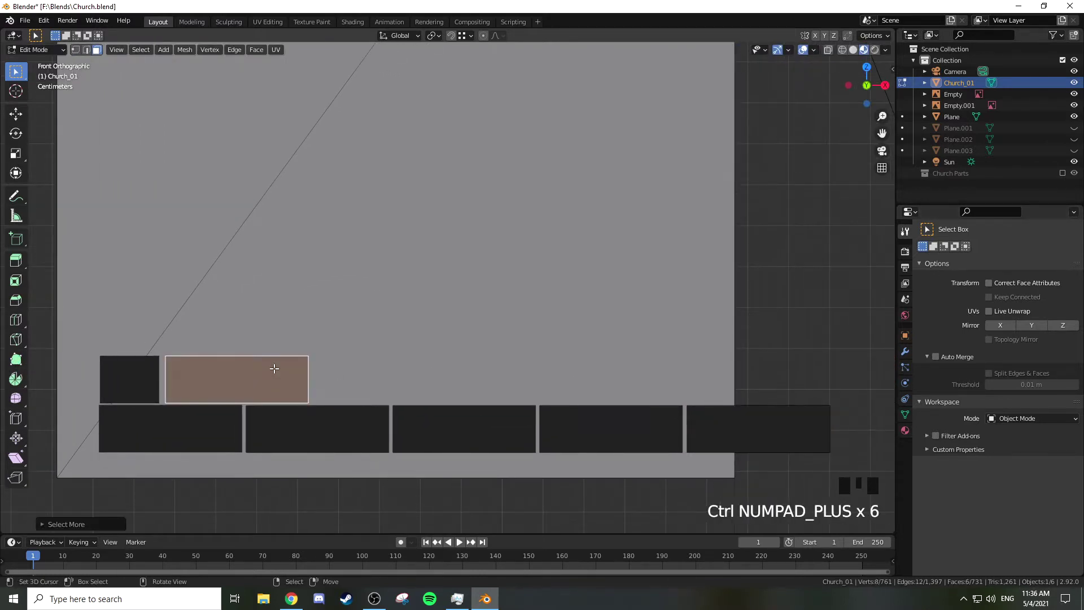
key("shift+d")
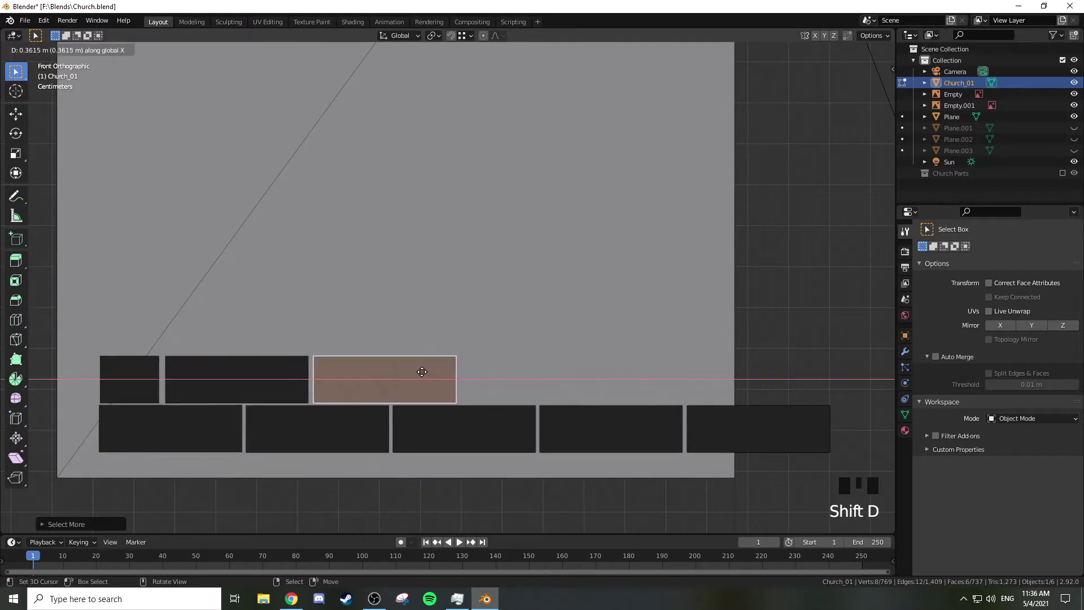
key("shift+d")
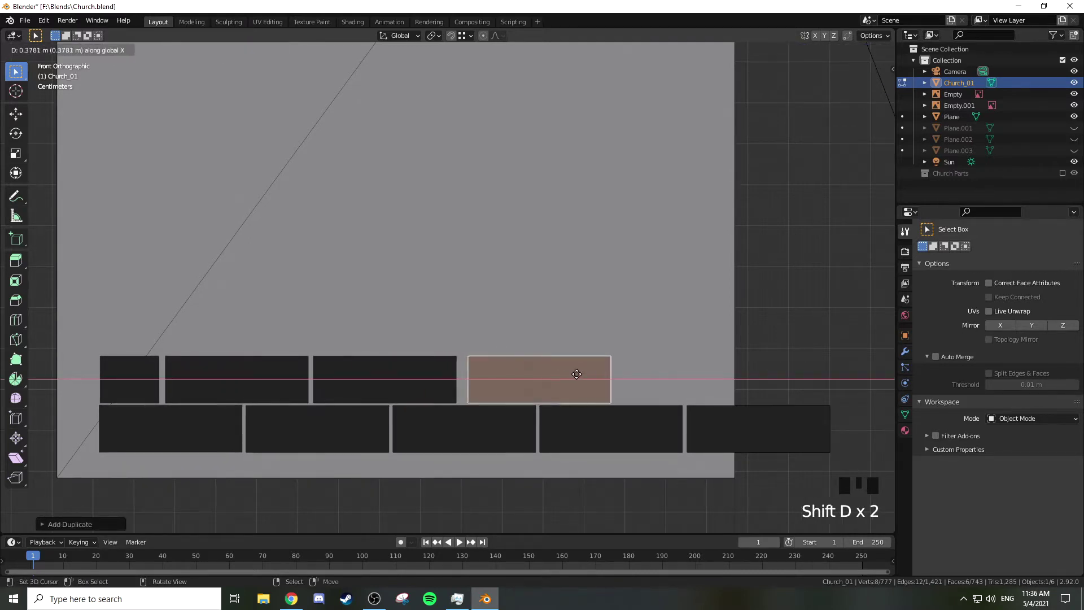
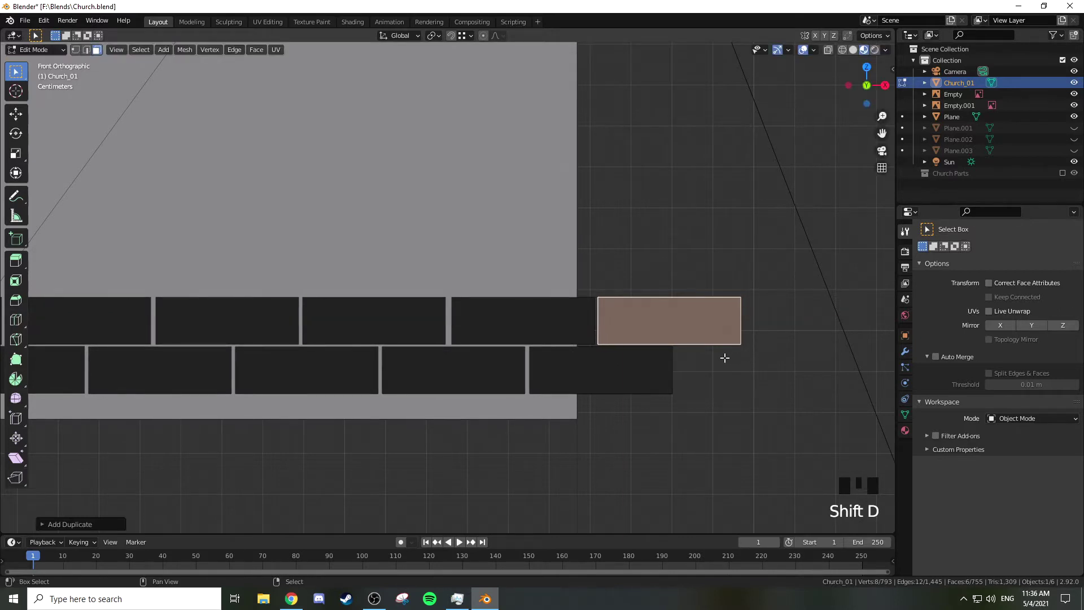
Place a final brick at the bottom row's end, trimmed flush with the wall corner
left_click_drag(706, 350, 587, 329)
key("shift+d")
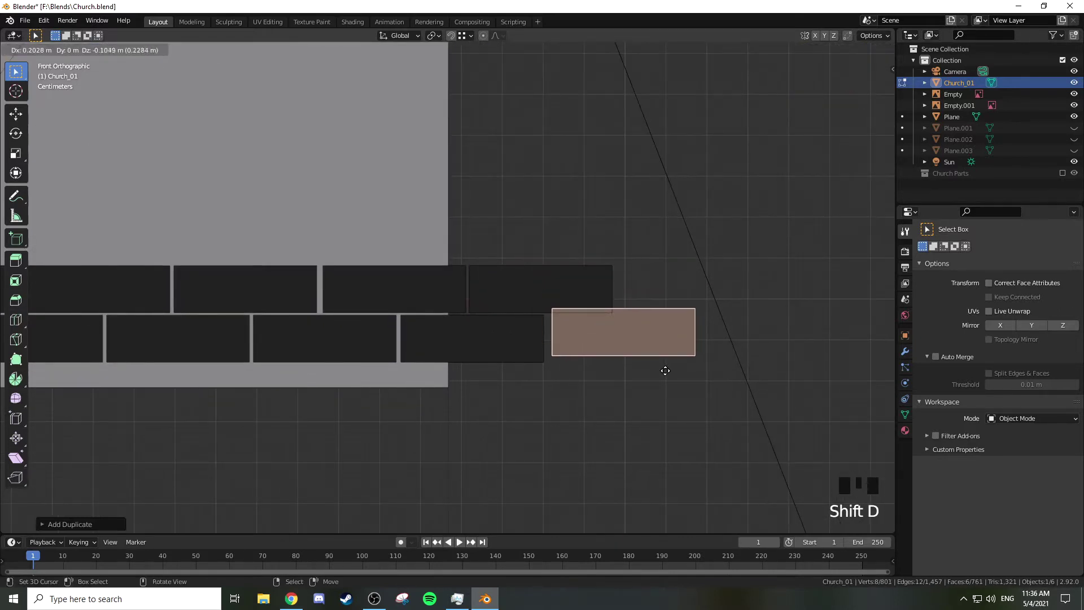
scroll("up", 3)
key("g")
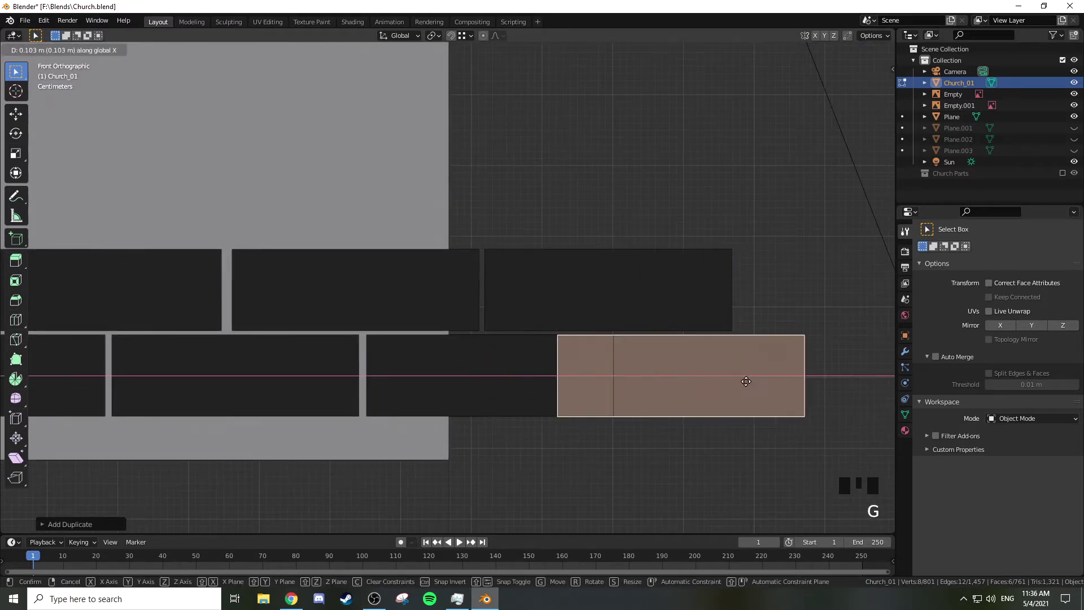
left_click_drag(763, 337, 603, 382)
key("3")
right_click(603, 382)
left_click_drag(594, 377, 618, 384)
key("g")
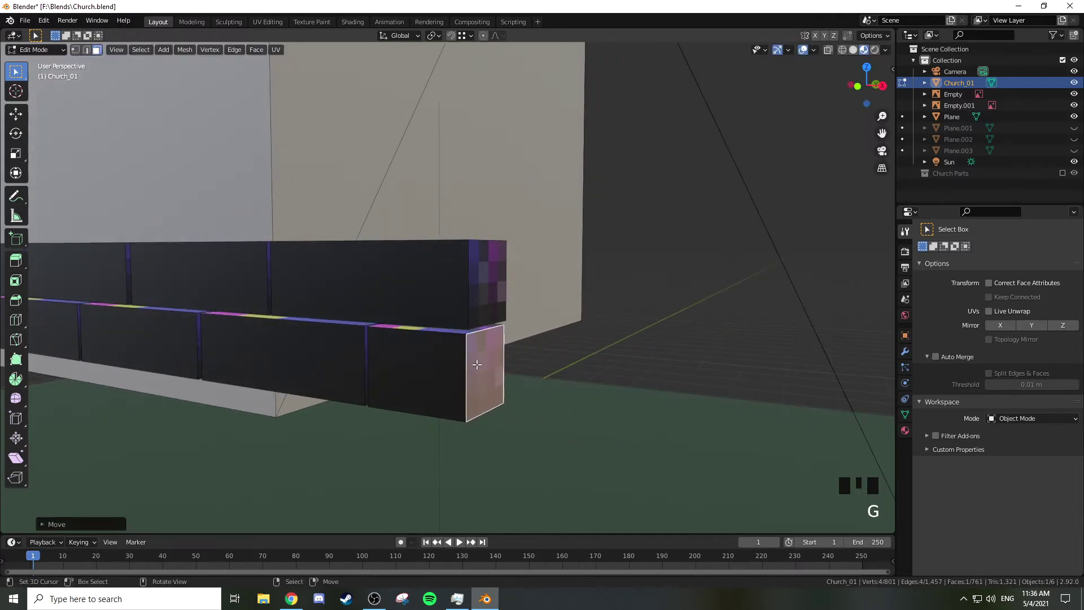
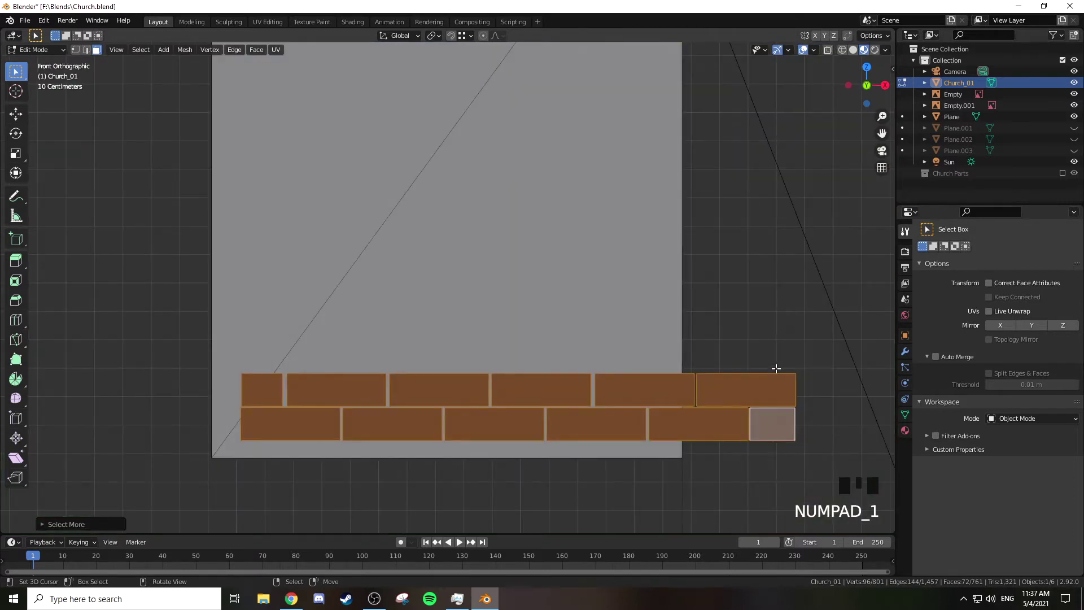
Move the brick rows to the wall base and scale them in X to the wall's width
key("g")
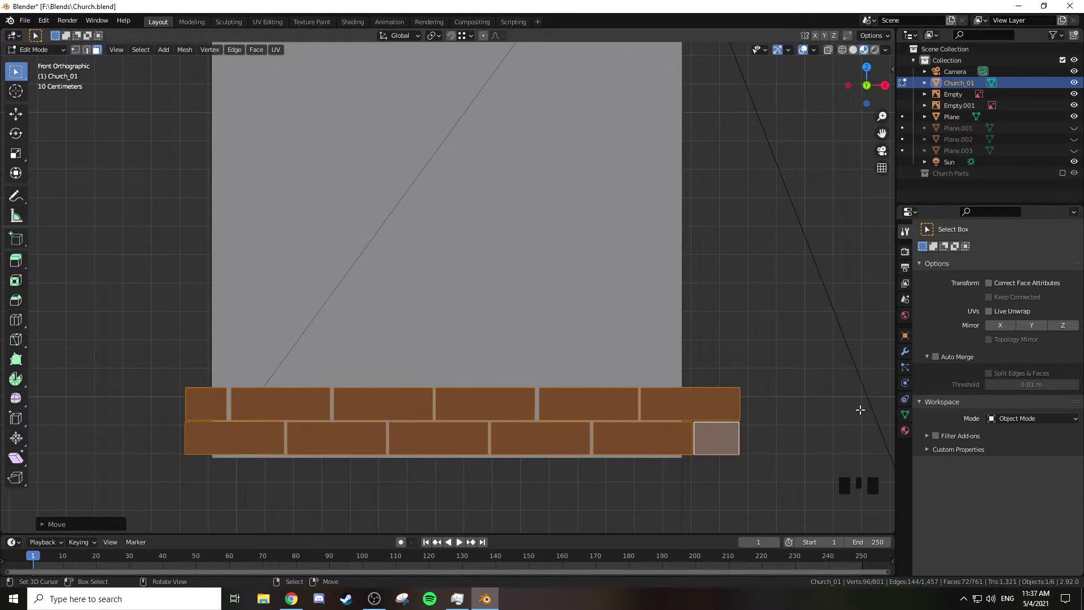
key("s")
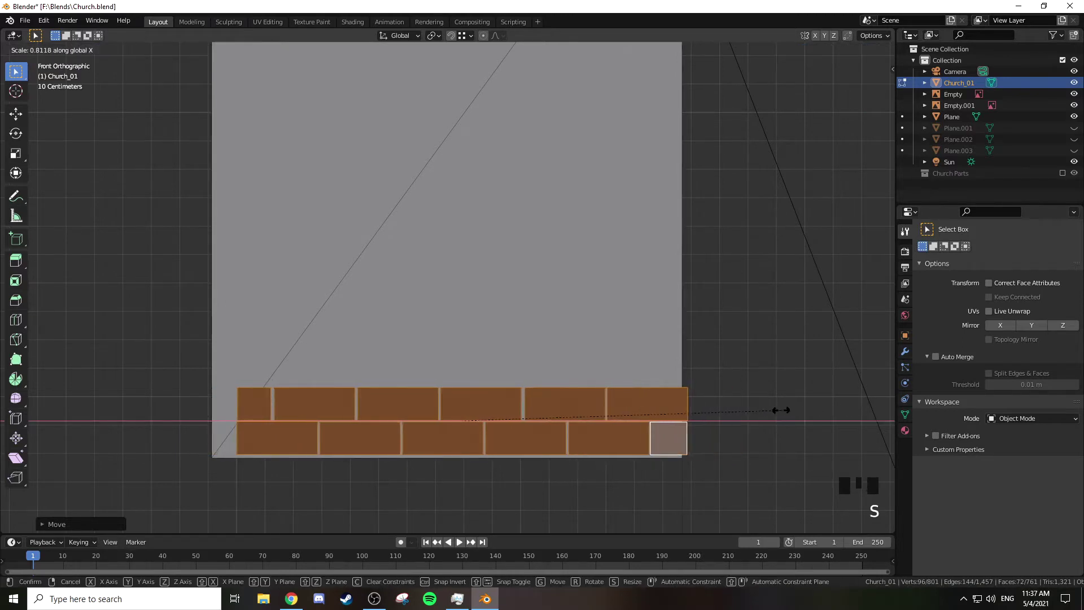
key("g")
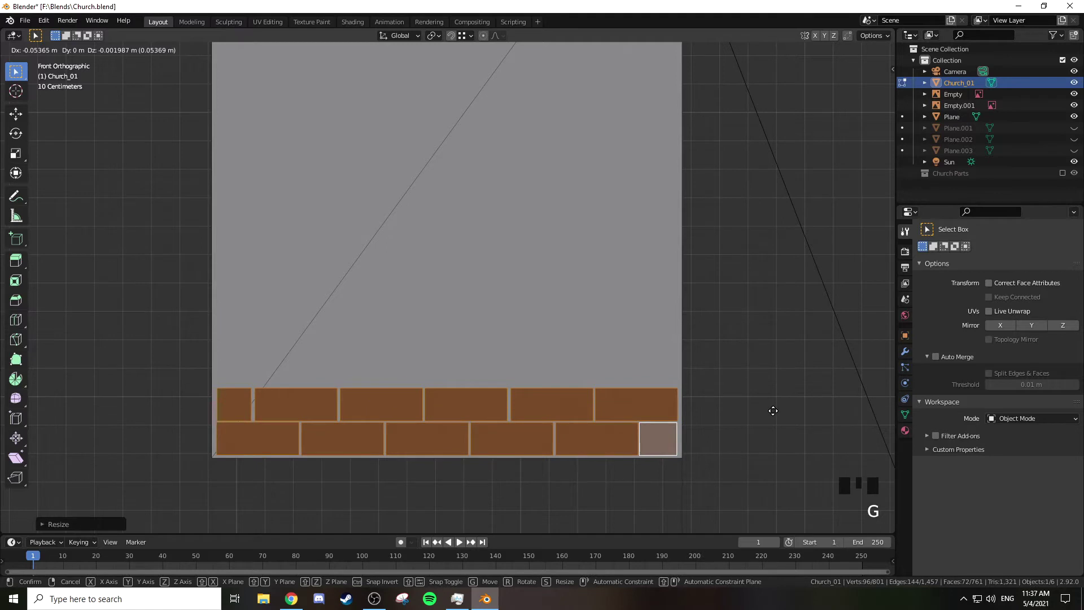
left_click_drag(753, 379, 730, 393)
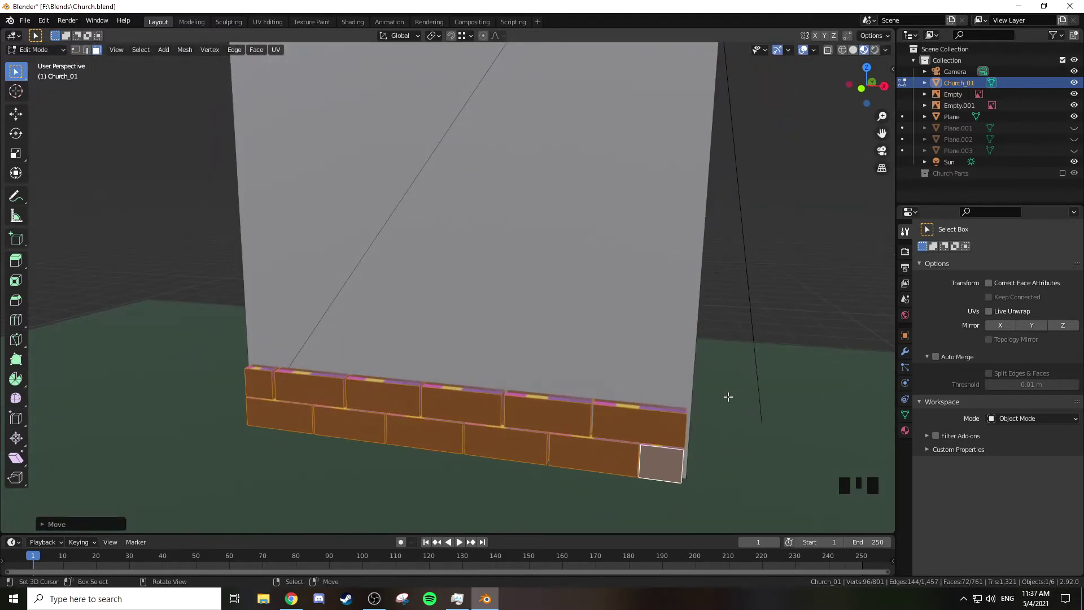
key("KP_1")
key("s")
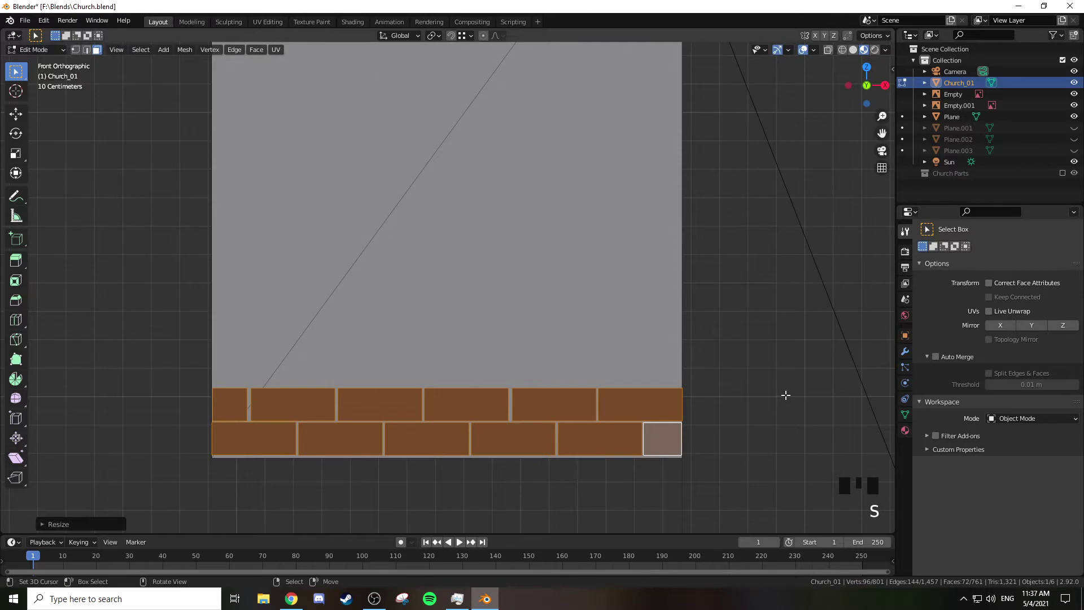
Frame the whole tower and show the church object's Modifier Properties
left_click_drag(730, 358, 663, 346)
scroll("down", 3)
left_click_drag(623, 301, 905, 348)
left_click(904, 347)
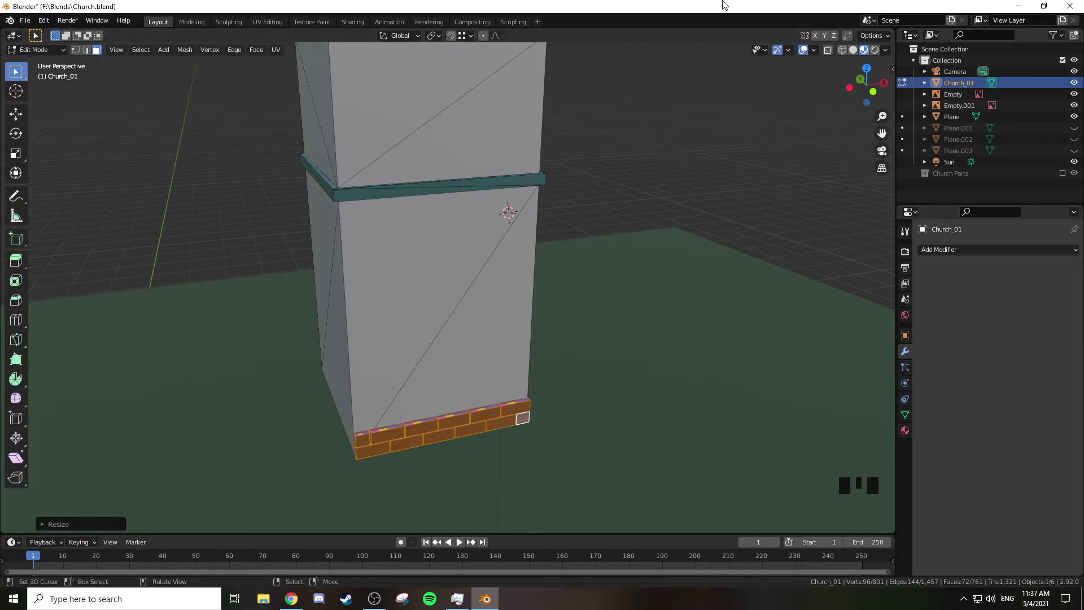
Separate the selected brick strip from the tower into its own object
key("p")
key("p")
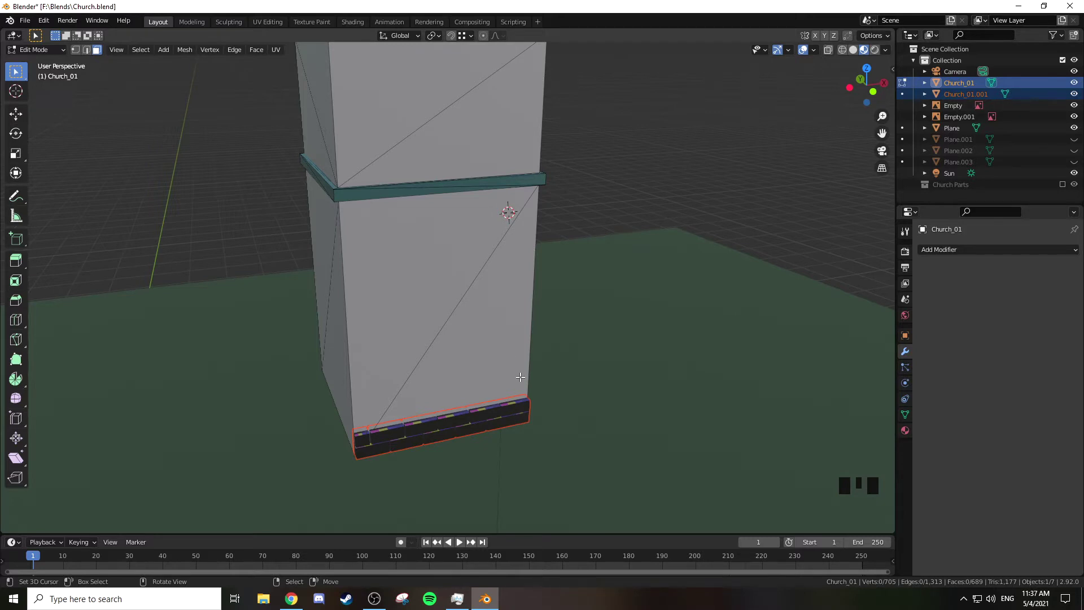
key("Tab")
right_click(639, 299)
right_click(682, 234)
key("h")
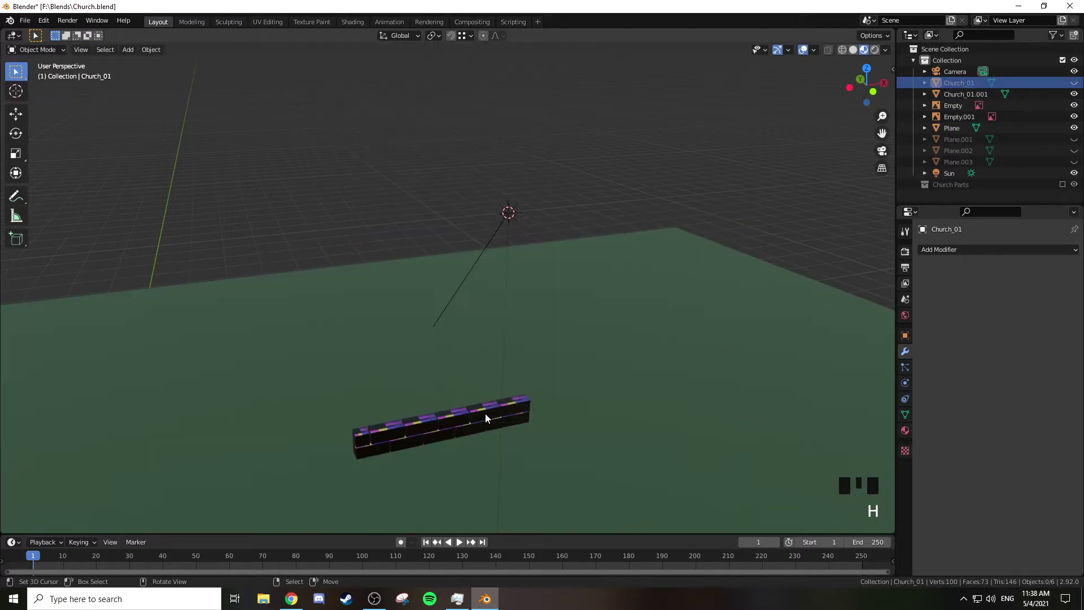
Isolate the brick strip in local front view and bring up its Add Modifier list
right_click(488, 419)
key("Tab")
key("a")
key("KP_1")
key("KP_Decimal")
scroll("down", 3)
left_click_drag(610, 340, 908, 360)
left_click(908, 360)
left_click(963, 250)
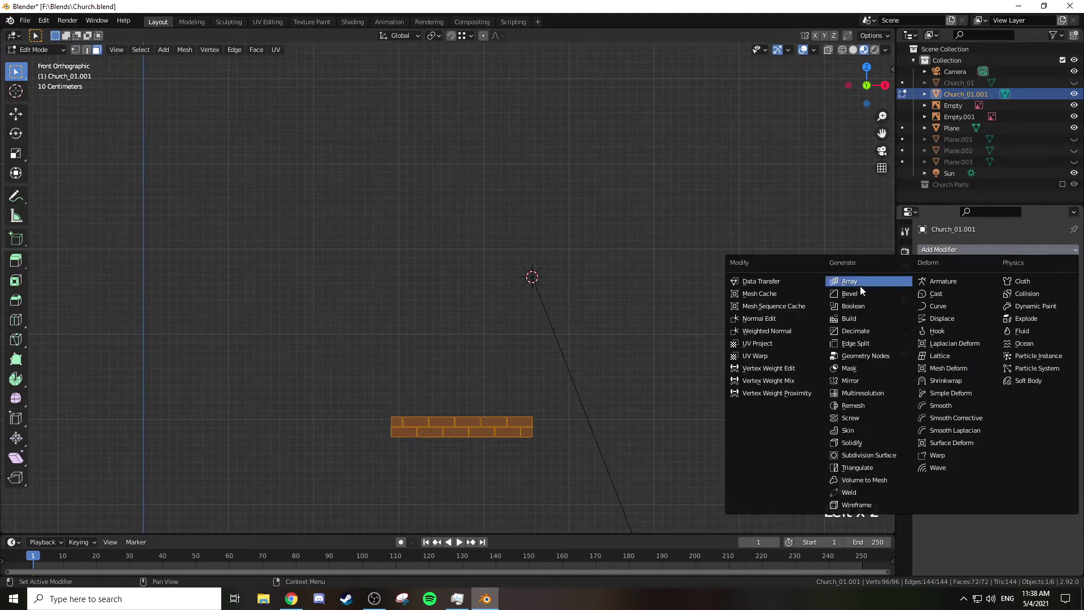
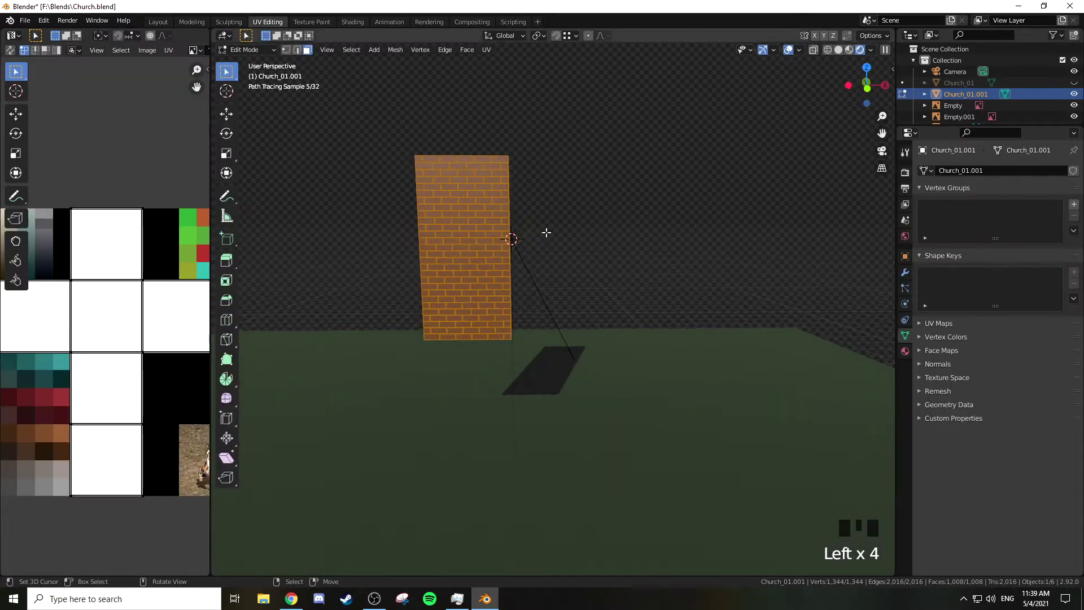
Select all the wall's UVs, shrink them and drag them onto the palette's grey swatches
key("KP_1")
key("u")
scroll("down", 3)
left_click_drag(170, 225, 157, 240)
key("a")
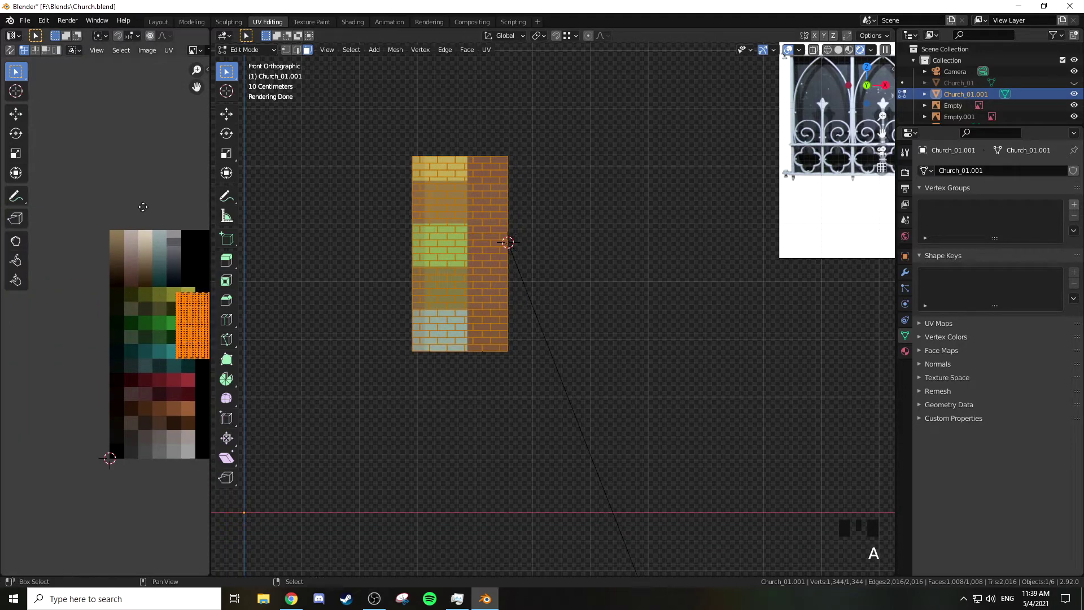
key("s")
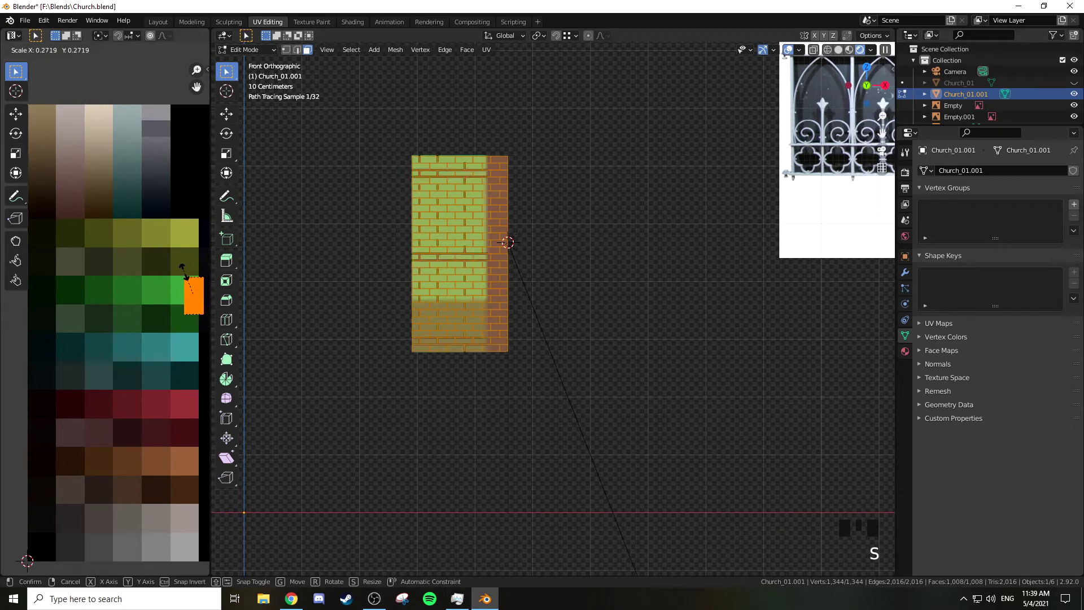
key("g")
left_click_drag(151, 402, 140, 277)
Nudge the UVs onto a lighter grey swatch and preview the pale grey bricks in Object Mode
key("s")
key("g")
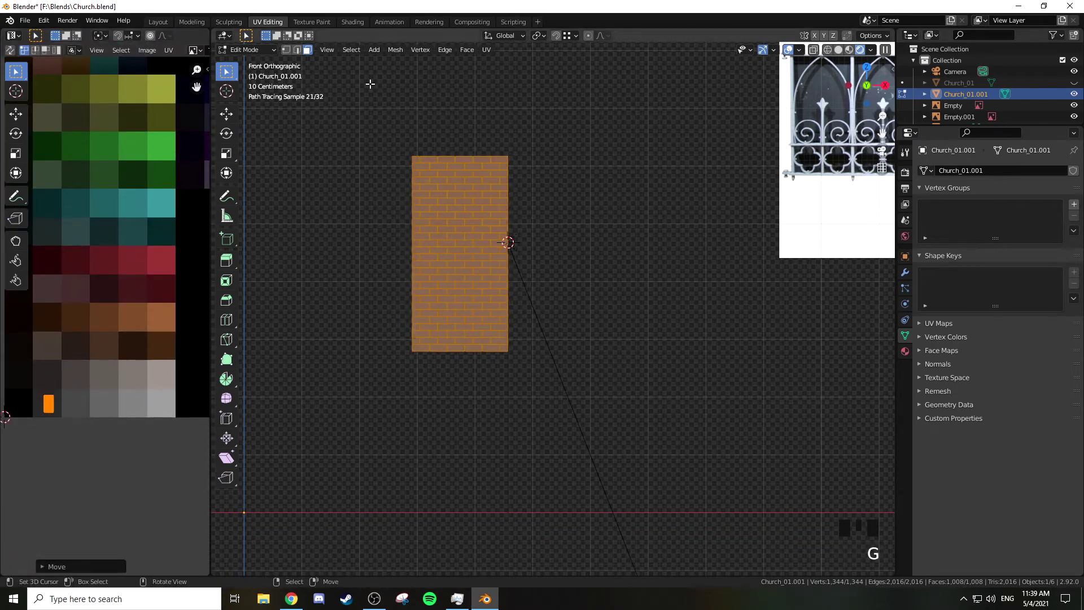
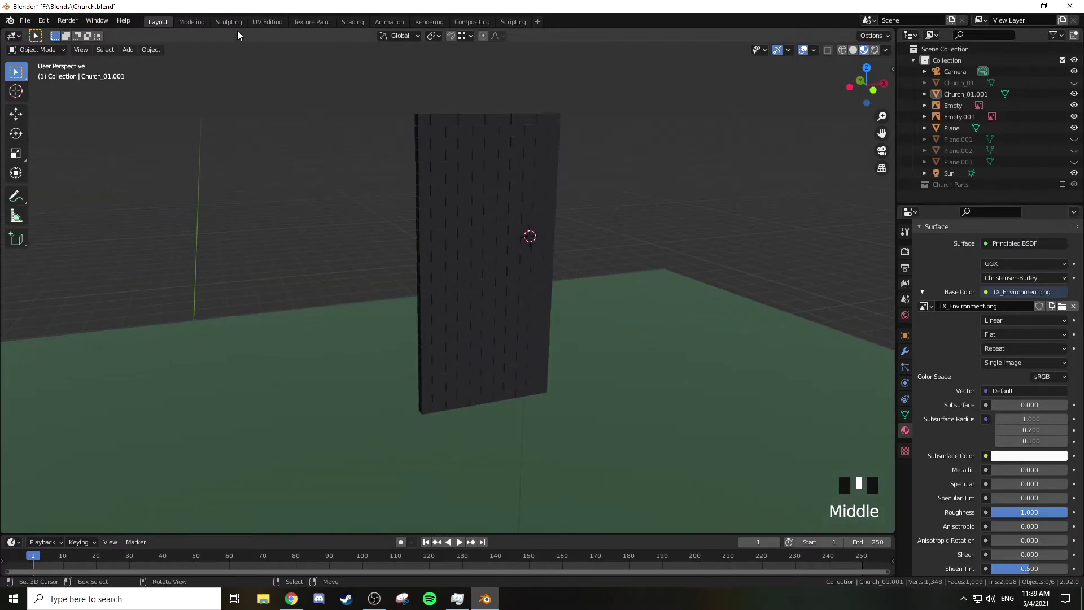
left_click(260, 25)
key("g")
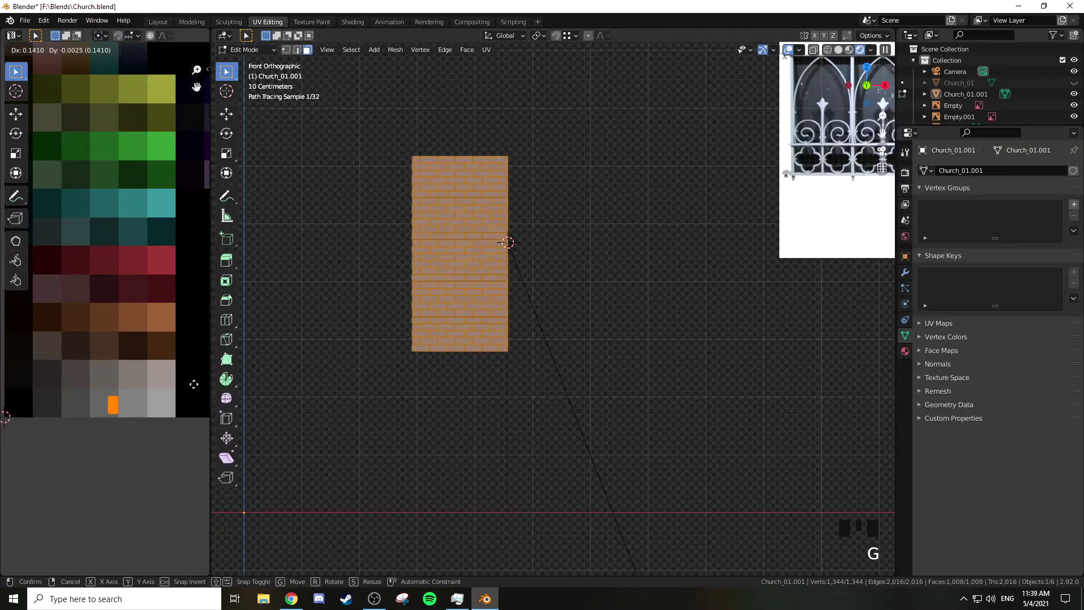
key("Tab")
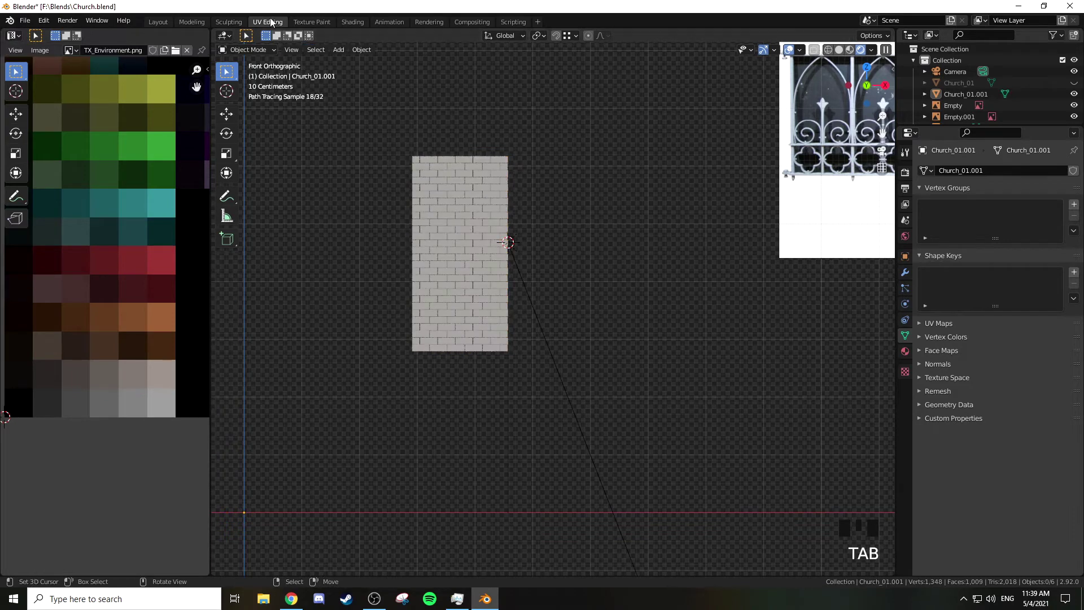
Return to the Layout workspace and apply the wall's Array modifier from the properties panel
left_click(169, 26)
left_click_drag(468, 163, 494, 217)
left_click_drag(494, 218, 1076, 82)
left_click(1076, 83)
left_click_drag(689, 149, 546, 165)
key("KP_1")
Separate the grey wall into loose brick parts and view the wall on its own
scroll("up", 3)
left_click_drag(552, 256, 534, 286)
key("Tab")
key("Tab")
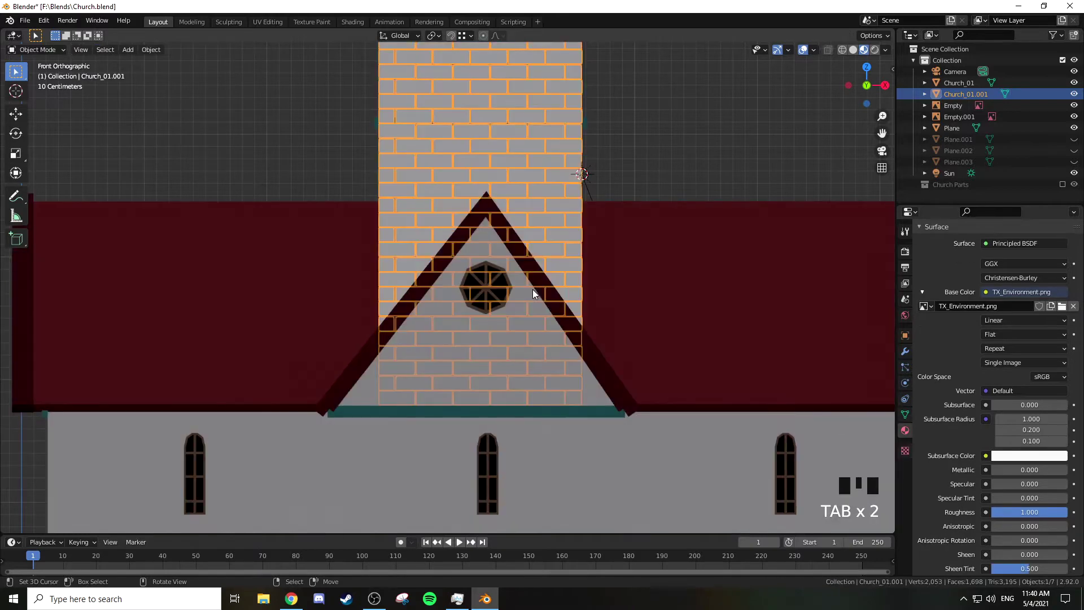
key("Tab")
key("Tab")
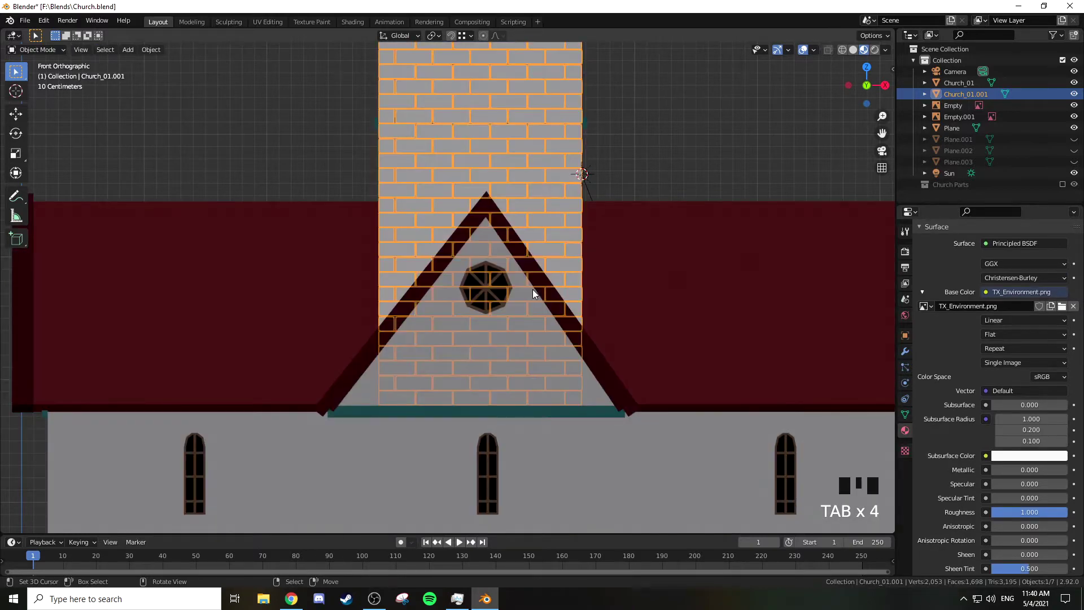
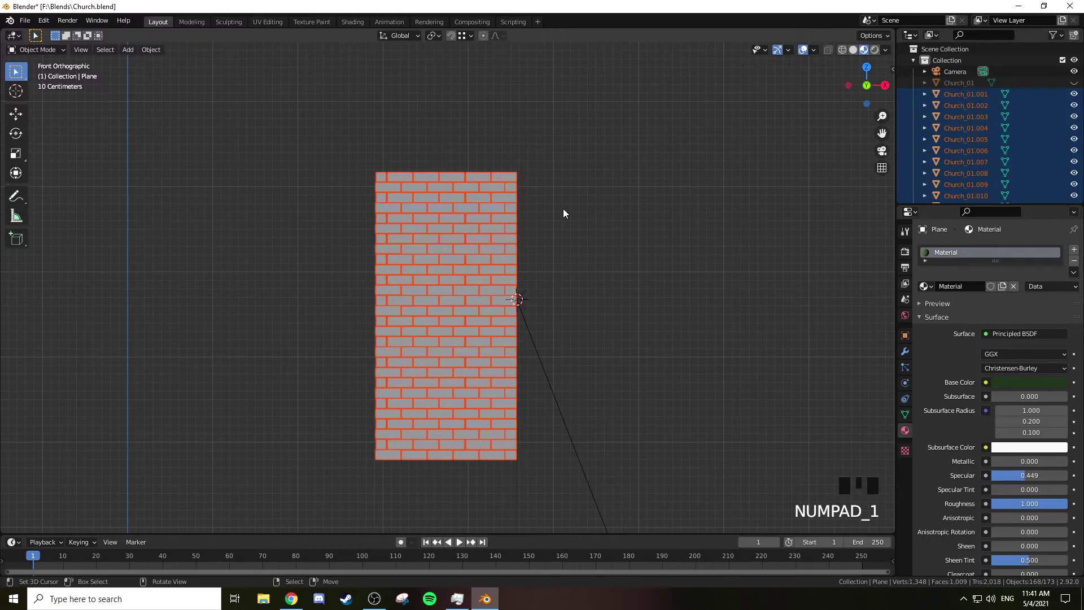
Test-rotate the brick wall to check its pivot, then cancel the rotation
key("r")
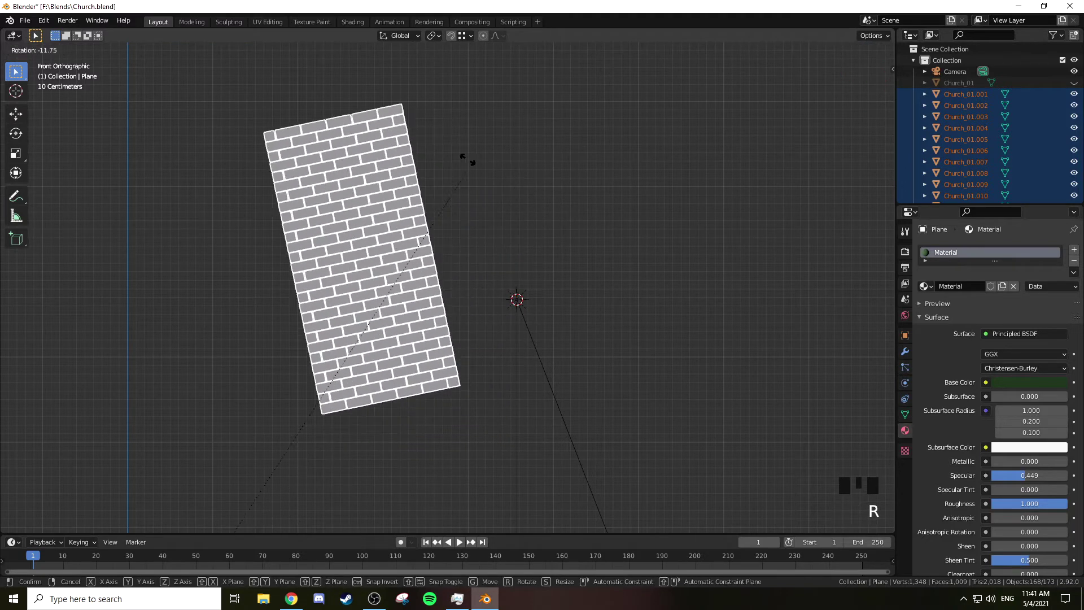
scroll("down", 3)
left_click_drag(483, 310, 631, 239)
key("r")
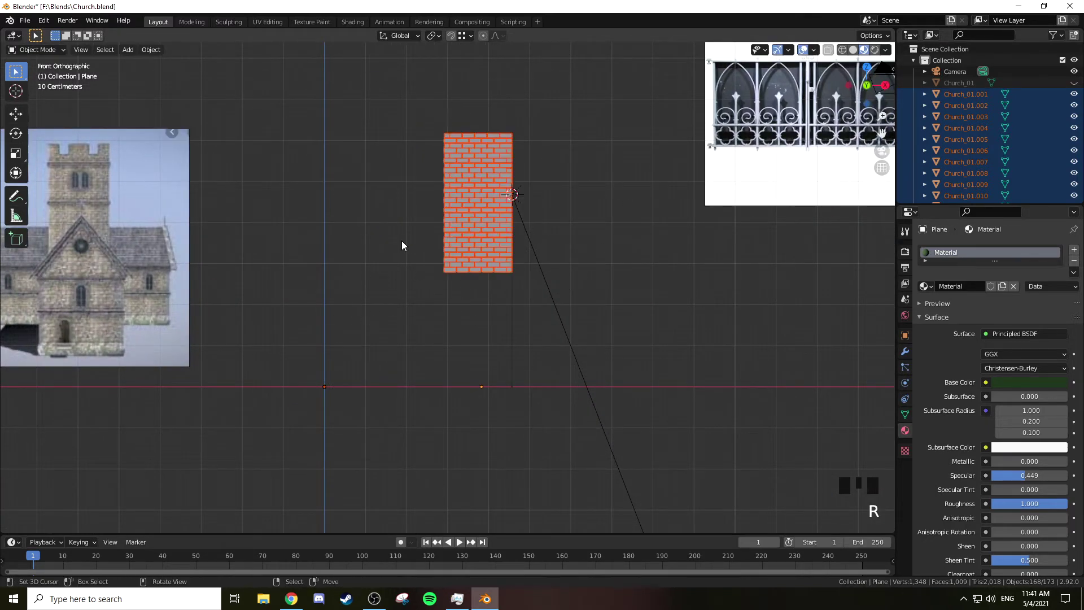
Run Origin to Center of Mass (Volume) on all bricks via the command search
key("KP_Decimal")
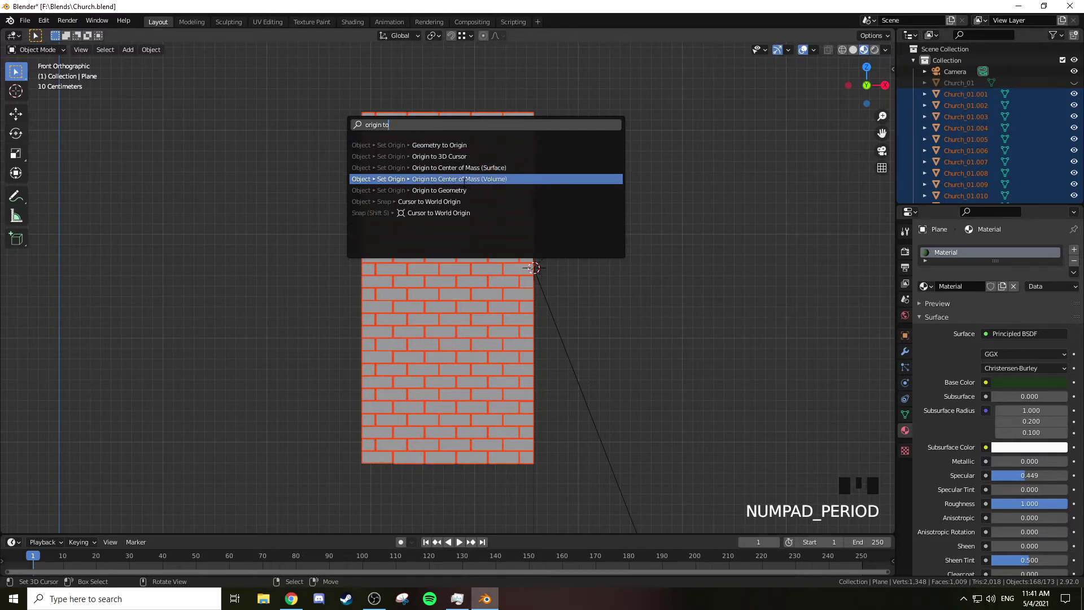
left_click_drag(464, 184, 449, 115)
right_click(449, 115)
key("KP_1")
scroll("up", 3)
left_click_drag(554, 119, 532, 261)
key("r")
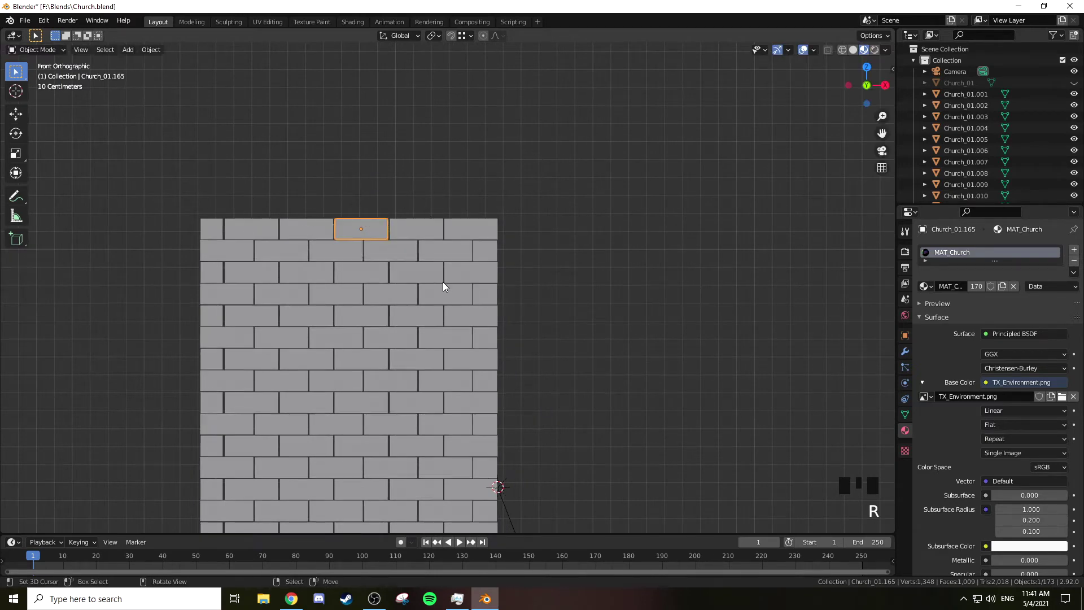
Try rotating the selected bricks, cancel it, and frame the wall in front view
scroll("down", 3)
key("ctrl+z")
left_click_drag(520, 297, 590, 202)
key("r")
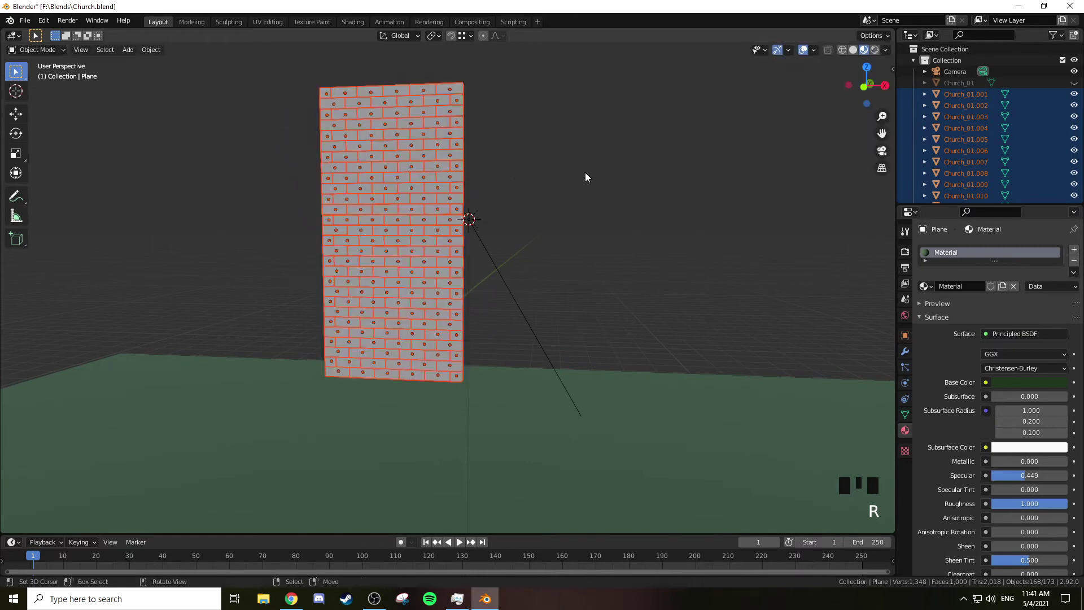
right_click(423, 128)
key("r")
key("ctrl+z")
left_click_drag(450, 177, 551, 179)
key("r")
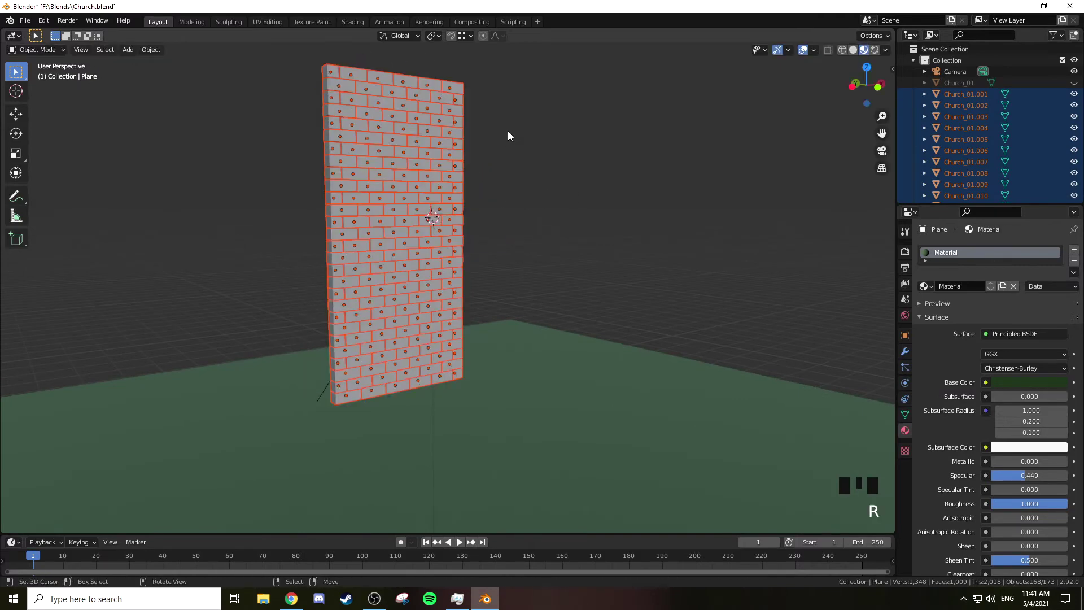
key("KP_1")
key("KP_Decimal")
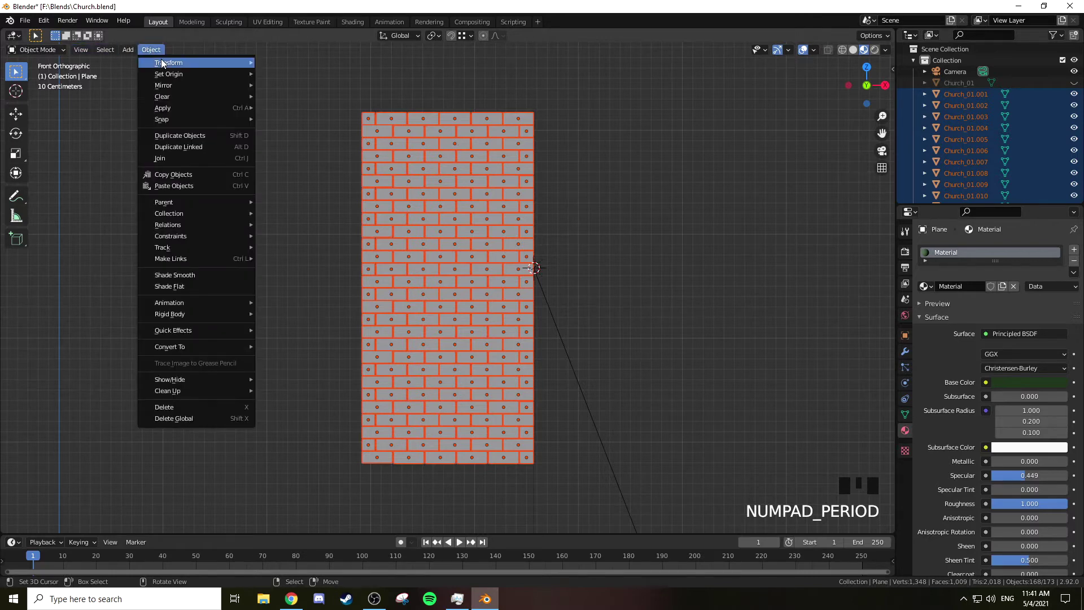
Apply Randomize Transform to the bricks, inspect the scatter, and undo the overly strong result
left_click(313, 203)
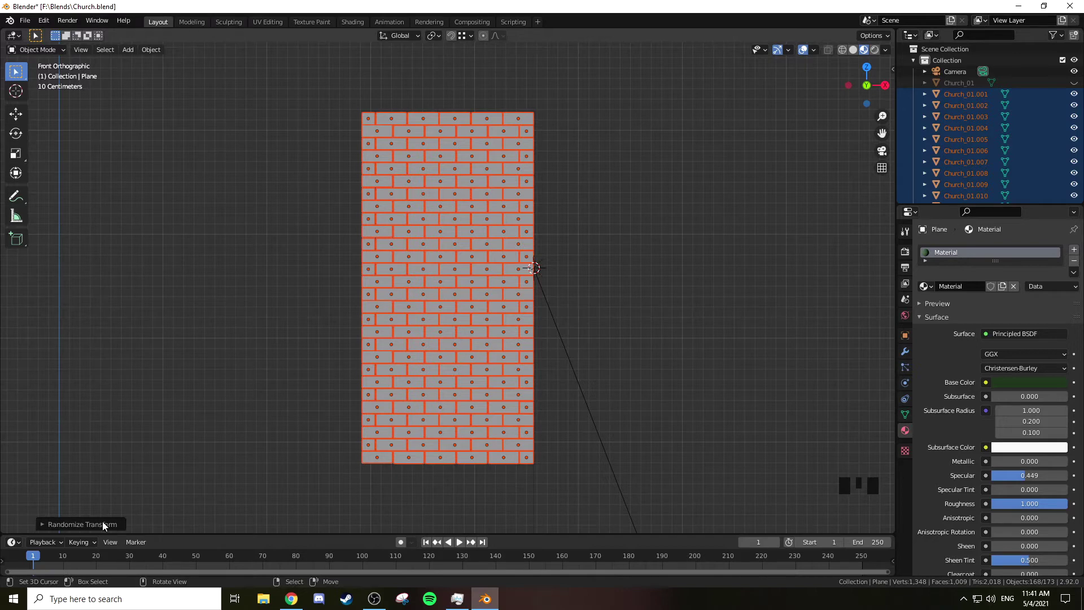
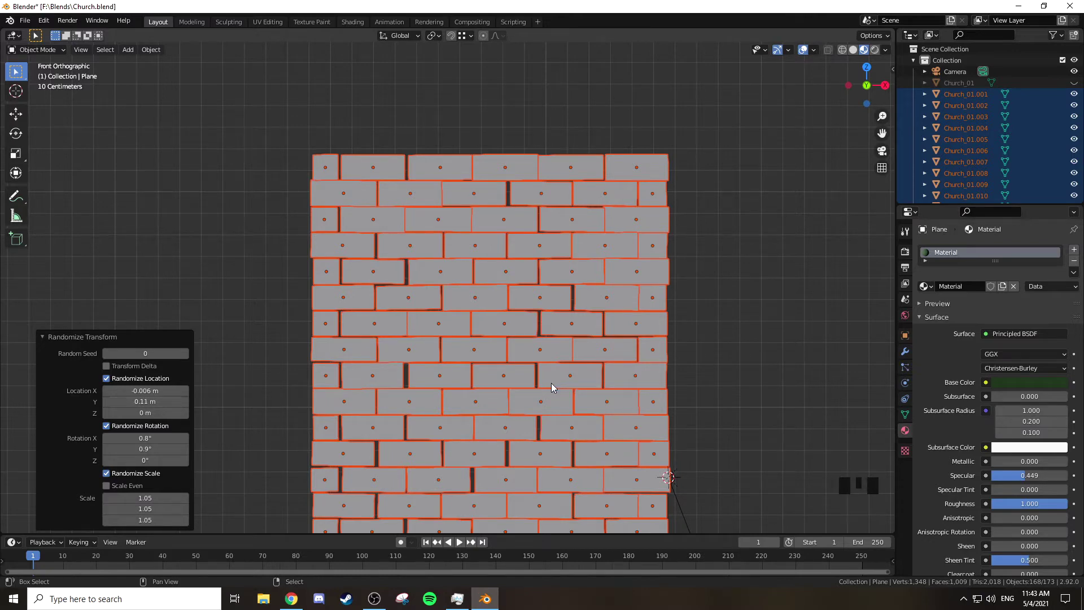
left_click_drag(738, 326, 653, 346)
scroll("down", 3)
scroll("down", 3)
left_click_drag(608, 320, 589, 280)
scroll("down", 3)
left_click_drag(529, 287, 546, 294)
key("Tab")
key("Tab")
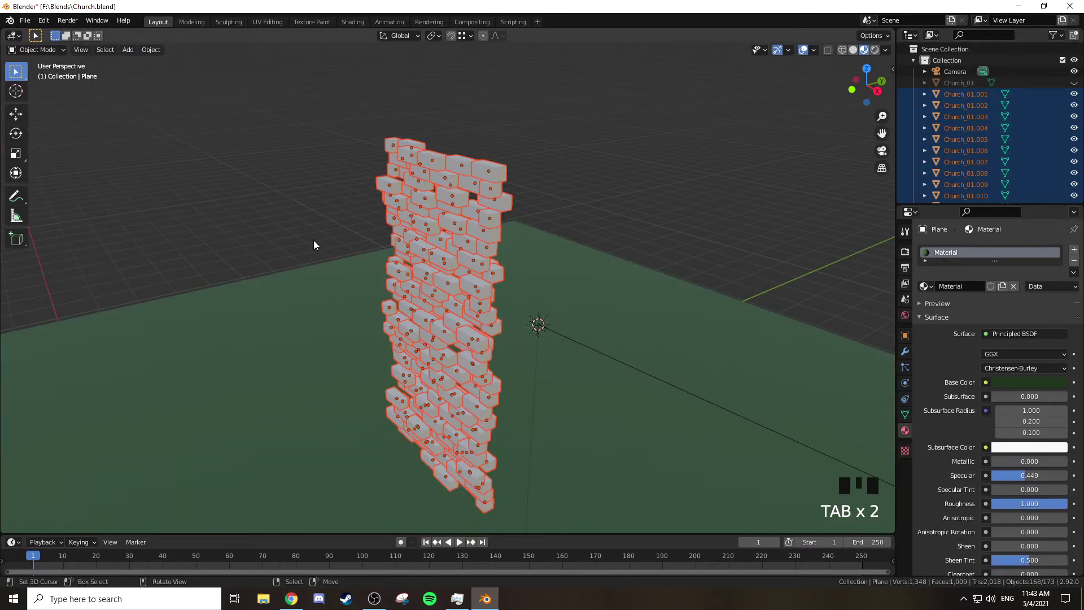
key("ctrl+z")
key("ctrl+z")
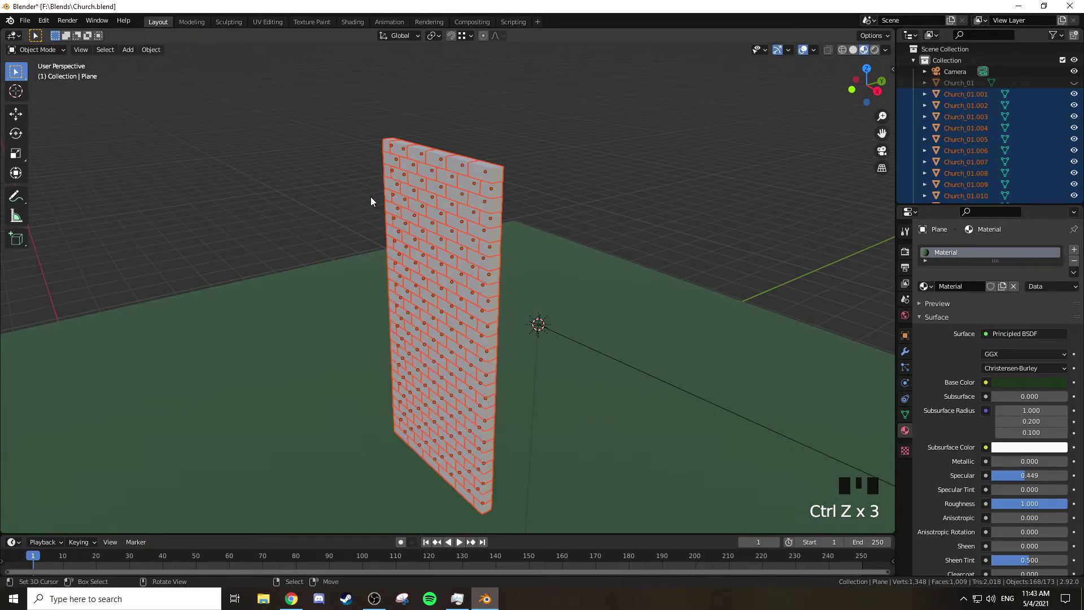
Reduce the bricks' random depth offset and check the wall from front, side and top
left_click_drag(452, 183, 559, 223)
key("KP_1")
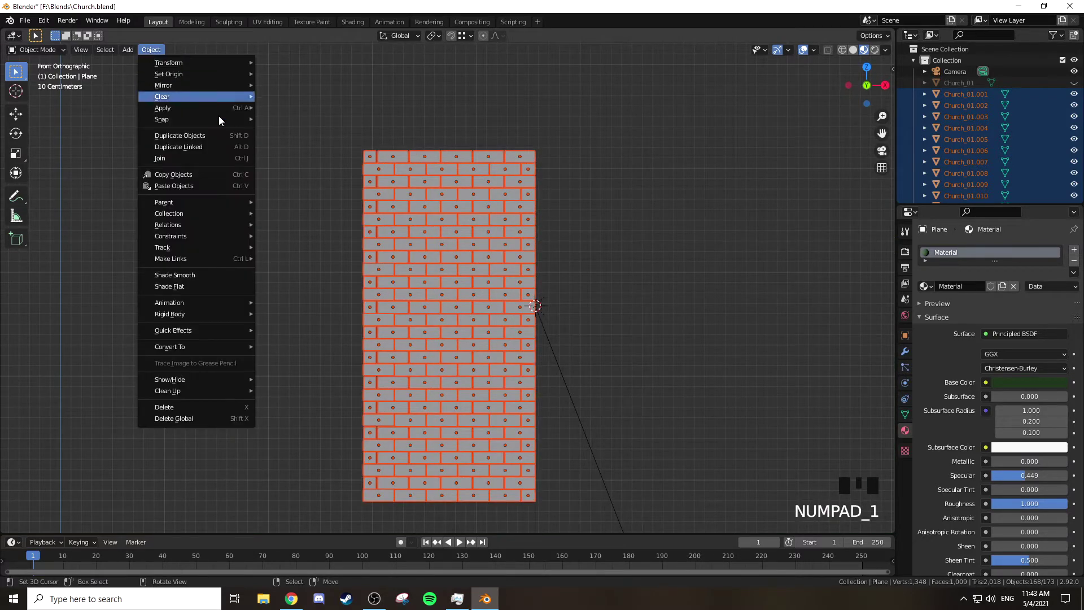
left_click_drag(327, 196, 358, 249)
left_click_drag(358, 249, 433, 266)
scroll("up", 3)
left_click_drag(448, 255, 177, 393)
left_click_drag(176, 394, 510, 315)
left_click_drag(511, 315, 476, 299)
key("KP_3")
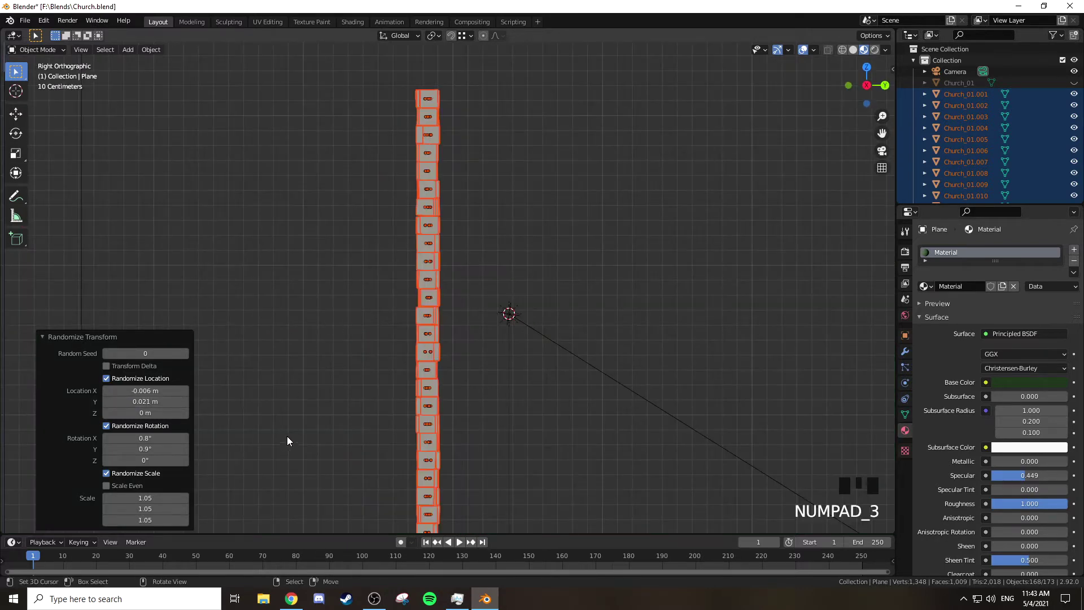
key("KP_7")
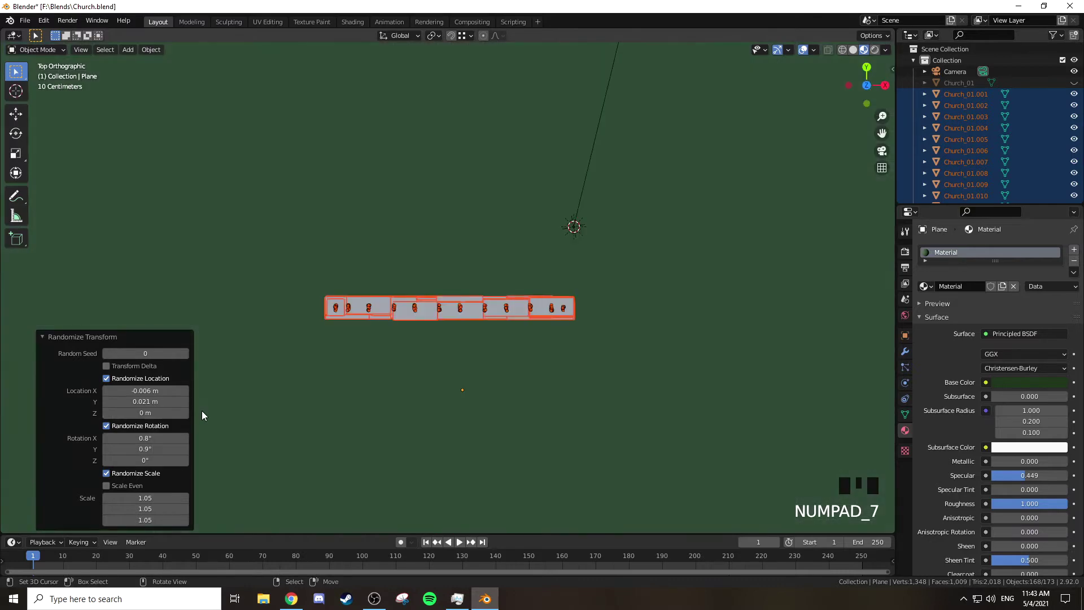
key("KP_1")
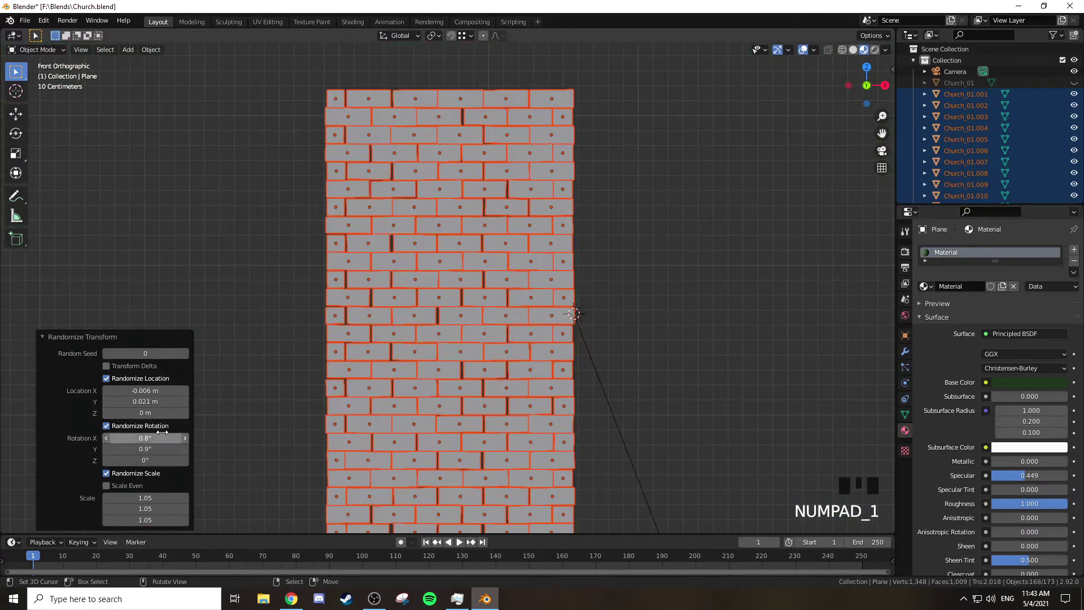
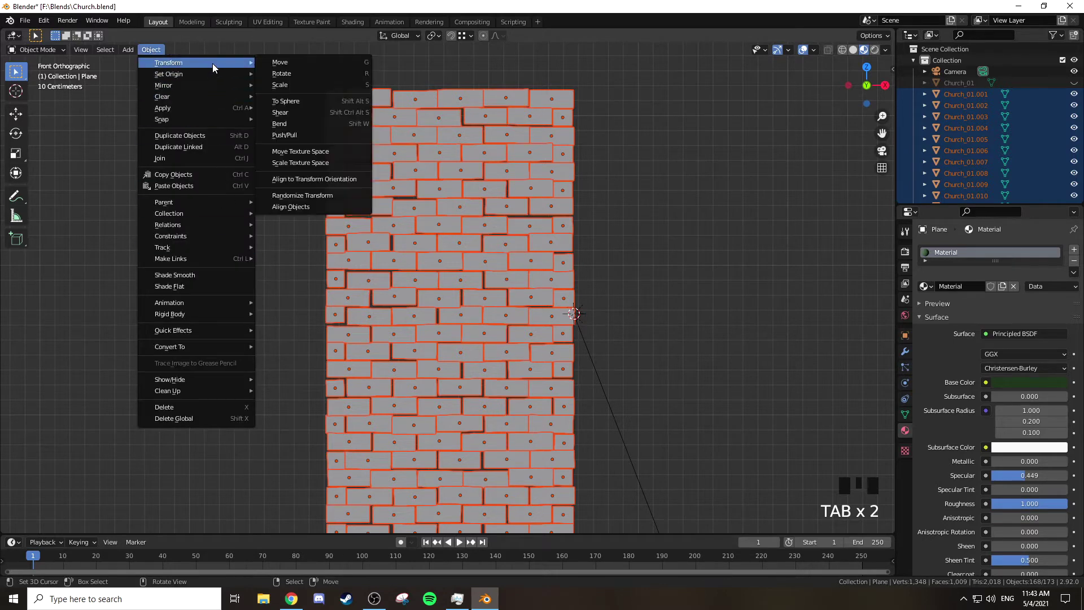
Inspect the jittered wall in wireframe from several angles and the front view
left_click_drag(296, 200, 538, 338)
left_click_drag(538, 338, 773, 211)
left_click(773, 212)
left_click_drag(582, 208, 618, 194)
key("KP_1")
left_click_drag(887, 52, 639, 280)
key("z")
key("z")
left_click_drag(766, 207, 889, 55)
left_click_drag(888, 55, 660, 241)
middle_click(660, 241)
key("KP_1")
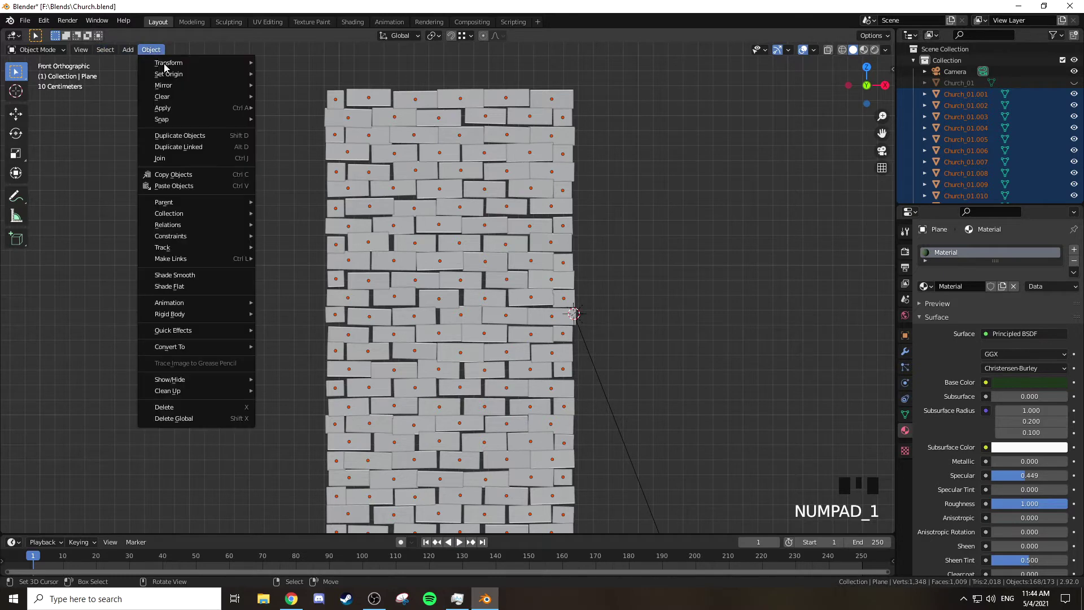
Undo the randomization step by step until the bricks are evenly aligned again
left_click_drag(319, 206, 305, 442)
key("ctrl+z")
key("ctrl+z")
key("ctrl+z")
key("ctrl+z")
key("ctrl+z")
key("ctrl+z")
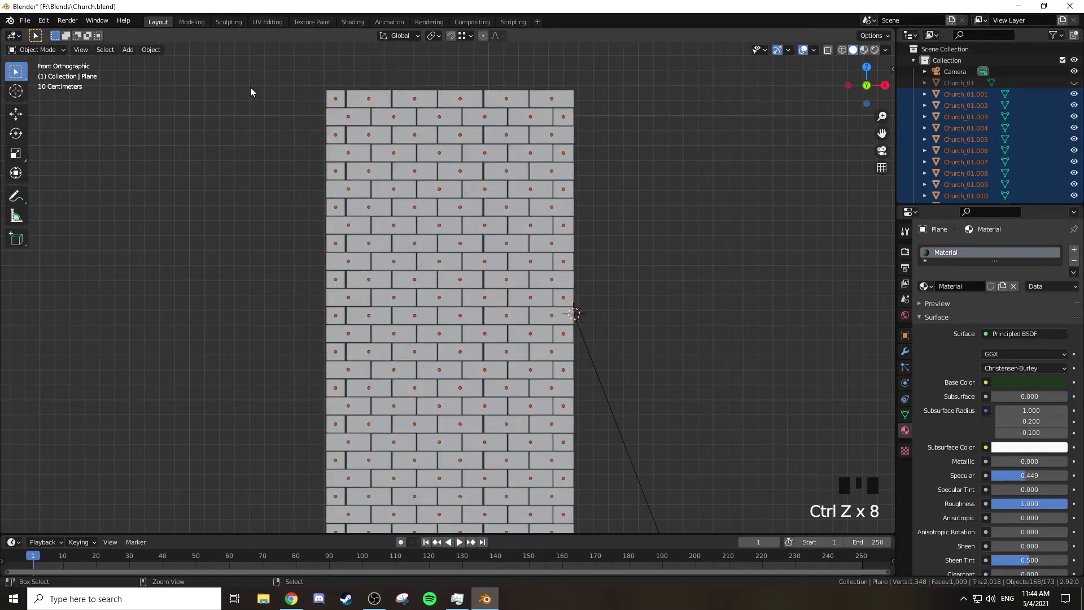
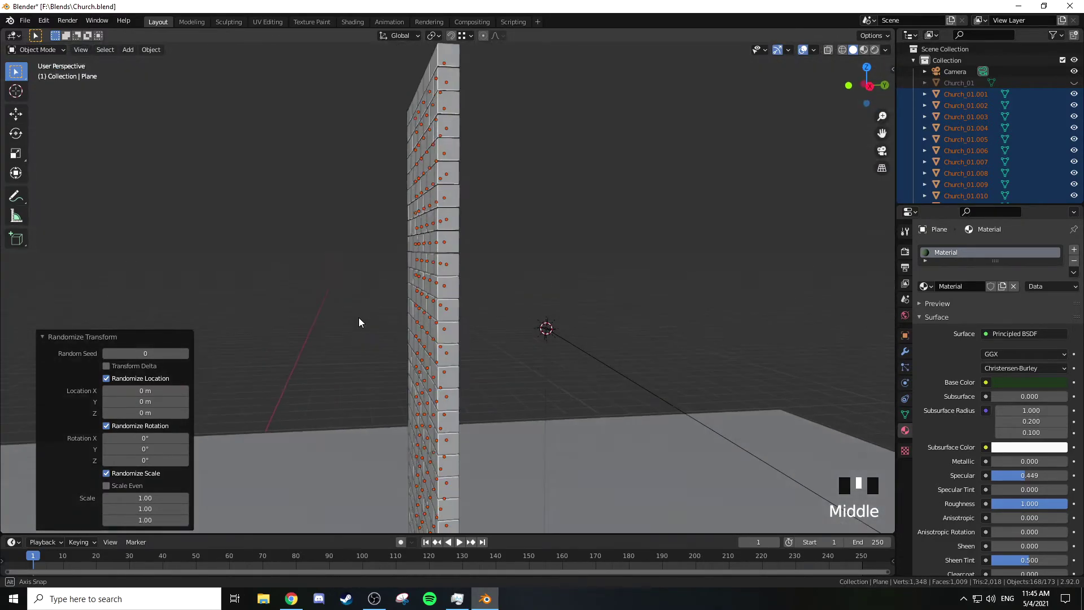
Orbit and view the wall from the front to inspect the subtly jittered bricks
left_click_drag(473, 328, 458, 284)
key("KP_1")
left_click_drag(492, 263, 436, 327)
scroll("down", 3)
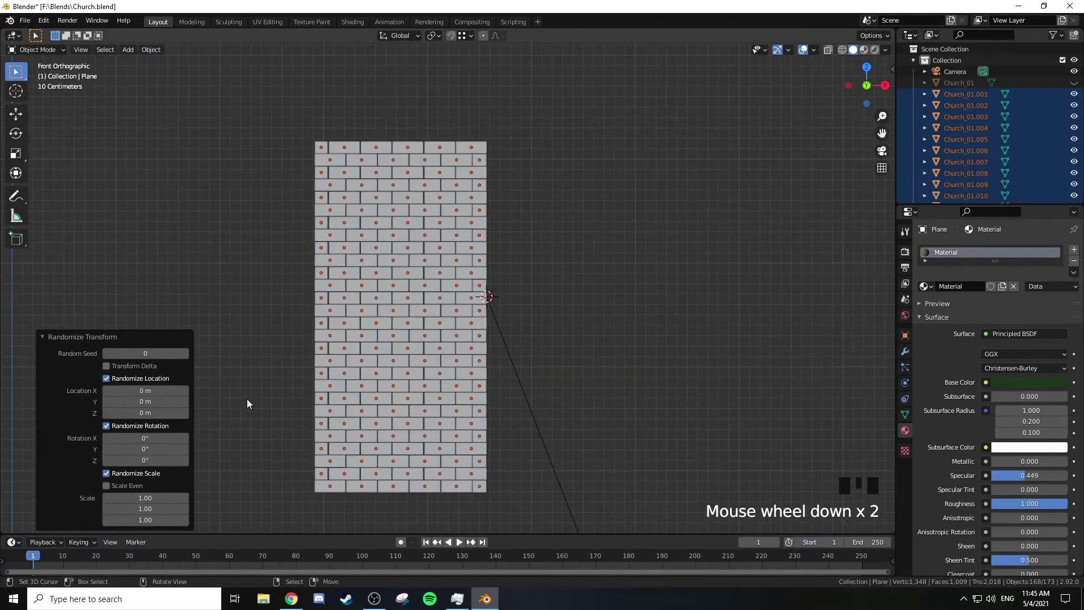
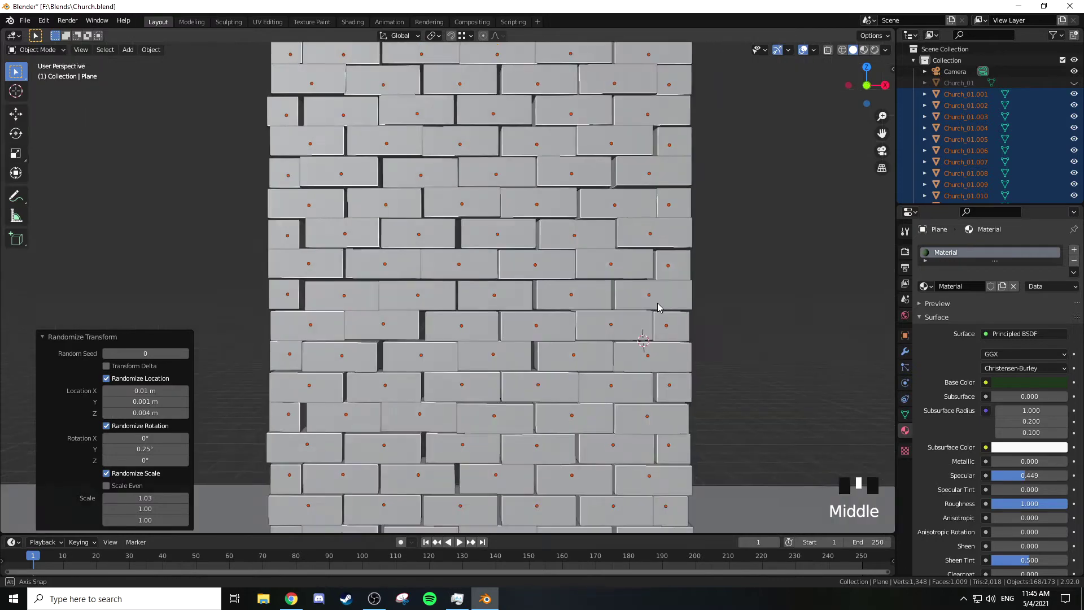
scroll("down", 3)
left_click_drag(633, 313, 578, 305)
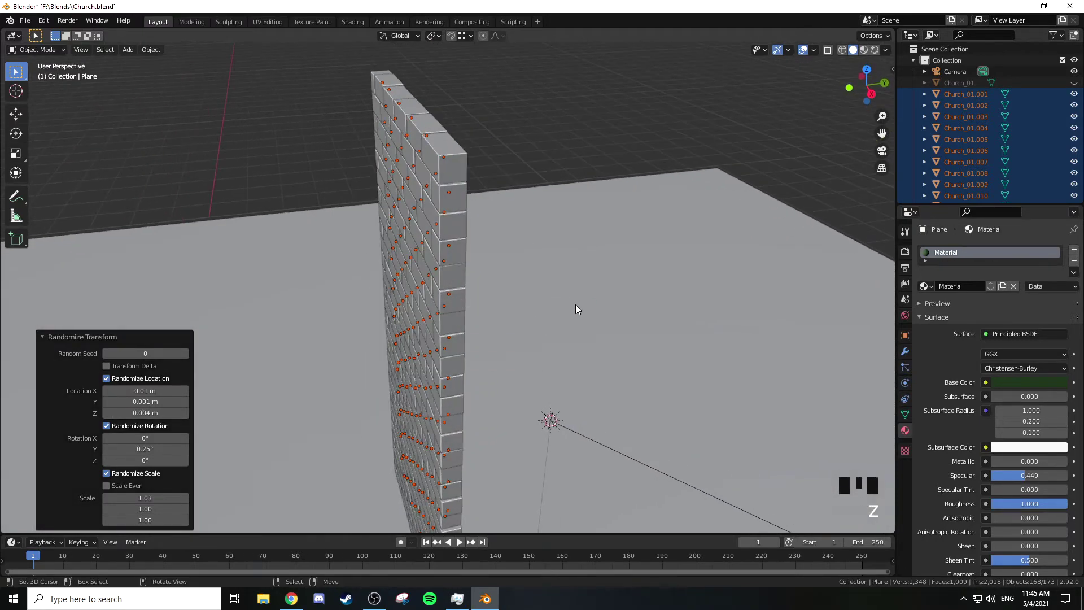
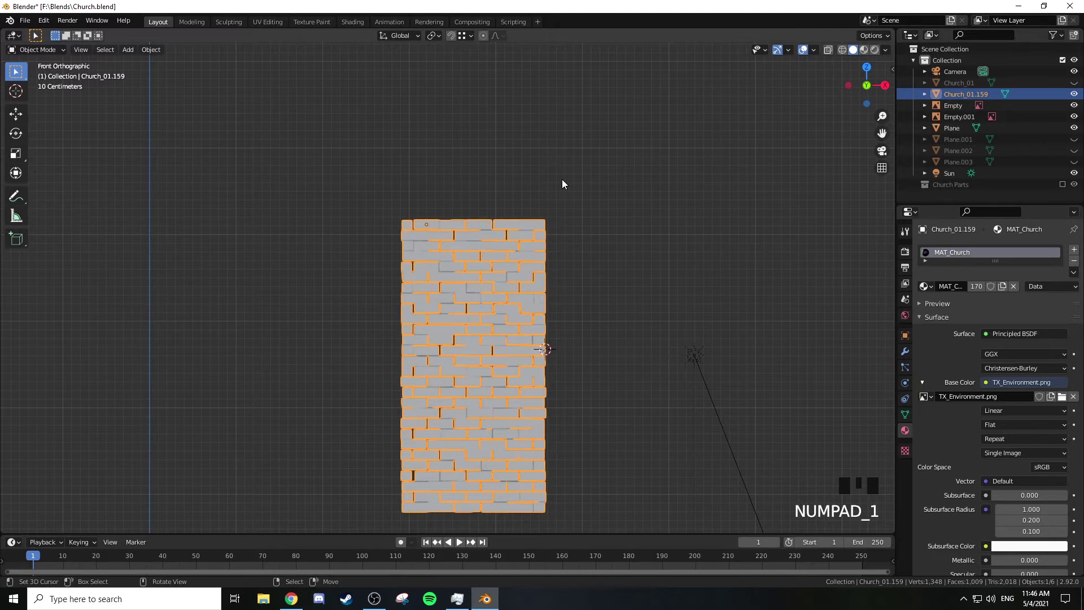
Move the joined wall's origin to the centre of its geometry
scroll("up", 3)
left_click_drag(566, 238, 590, 229)
scroll("down", 3)
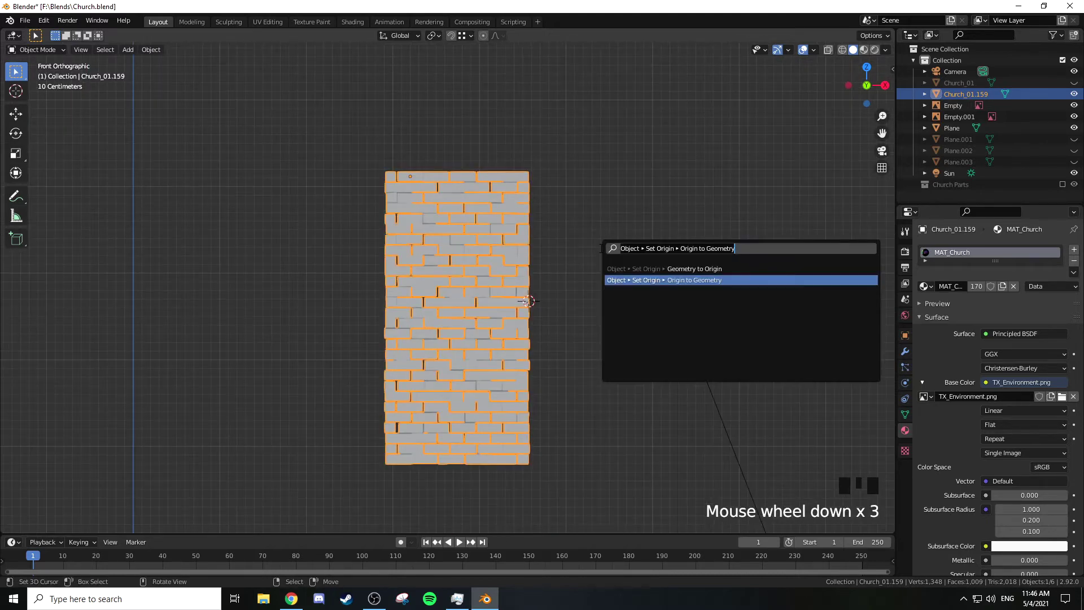
key("space")
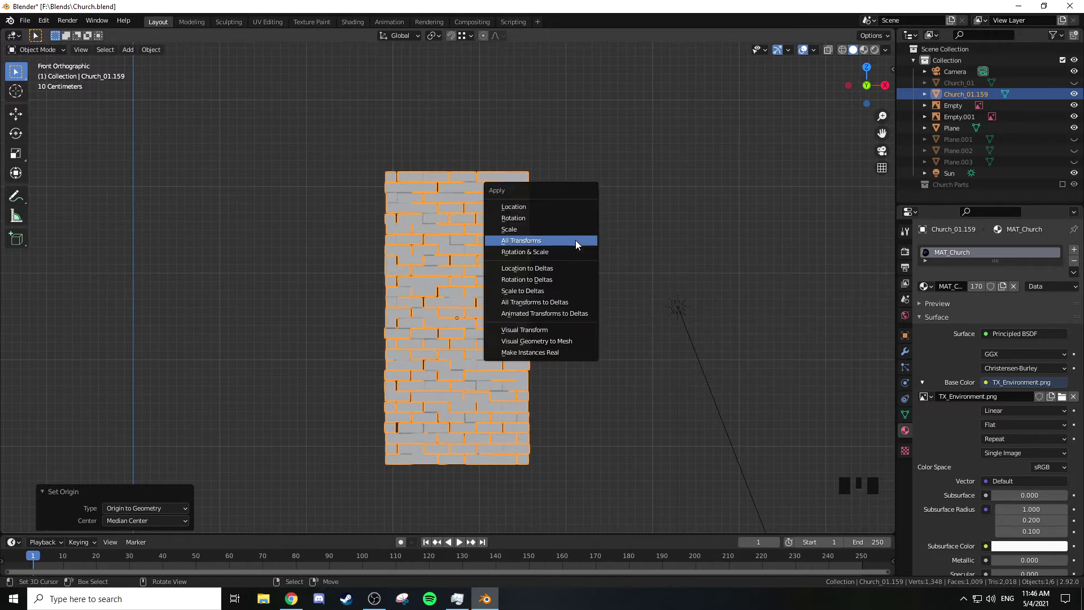
Apply all transforms to the wall and recentre its origin on the geometry
key("ctrl+a")
left_click_drag(564, 214, 501, 266)
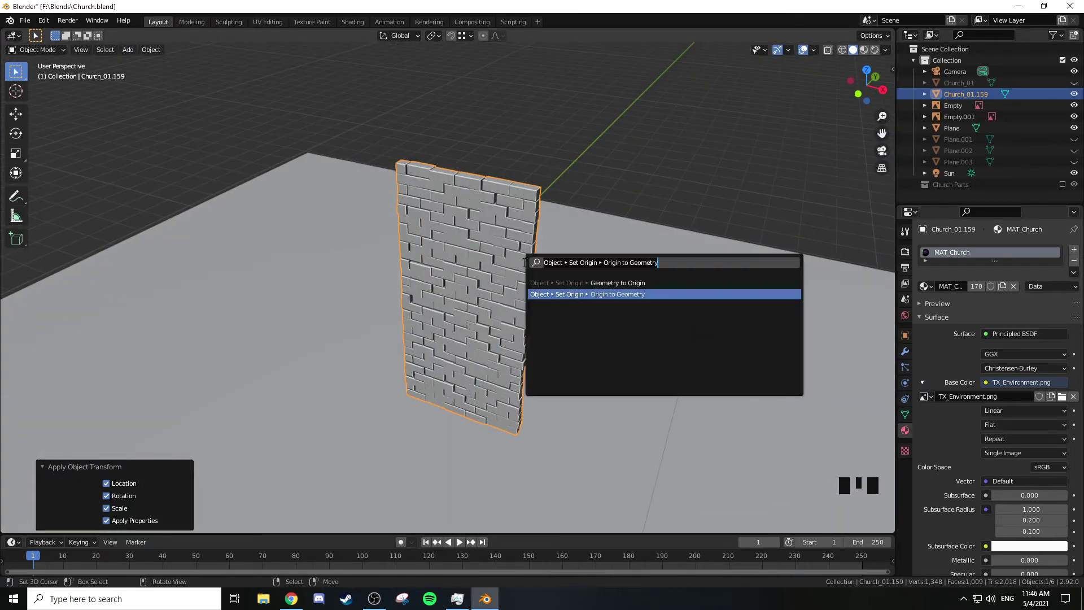
key("space")
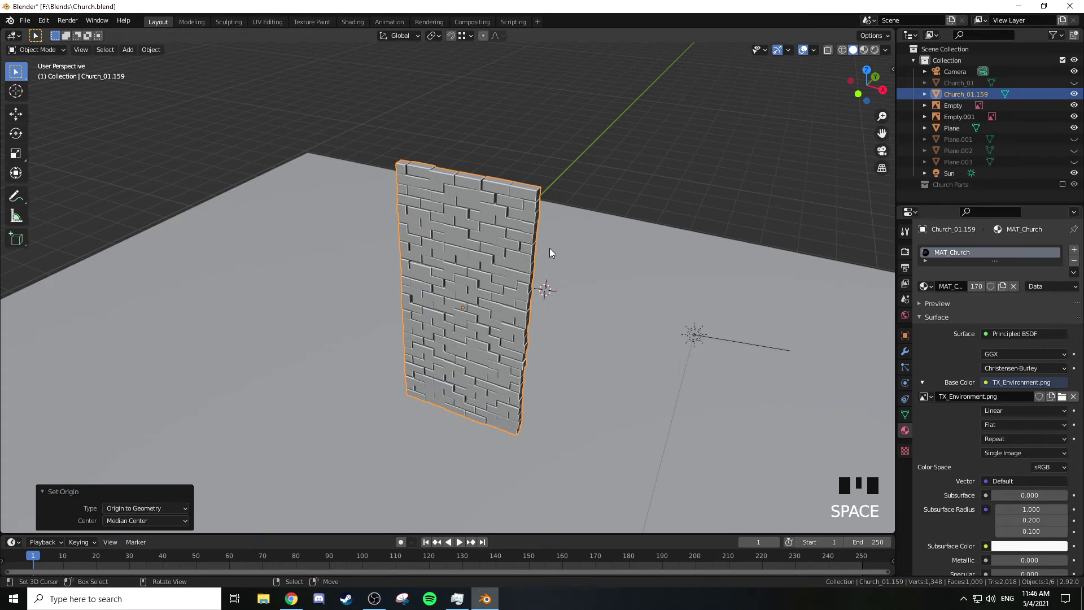
left_click_drag(550, 215, 958, 94)
left_click(957, 94)
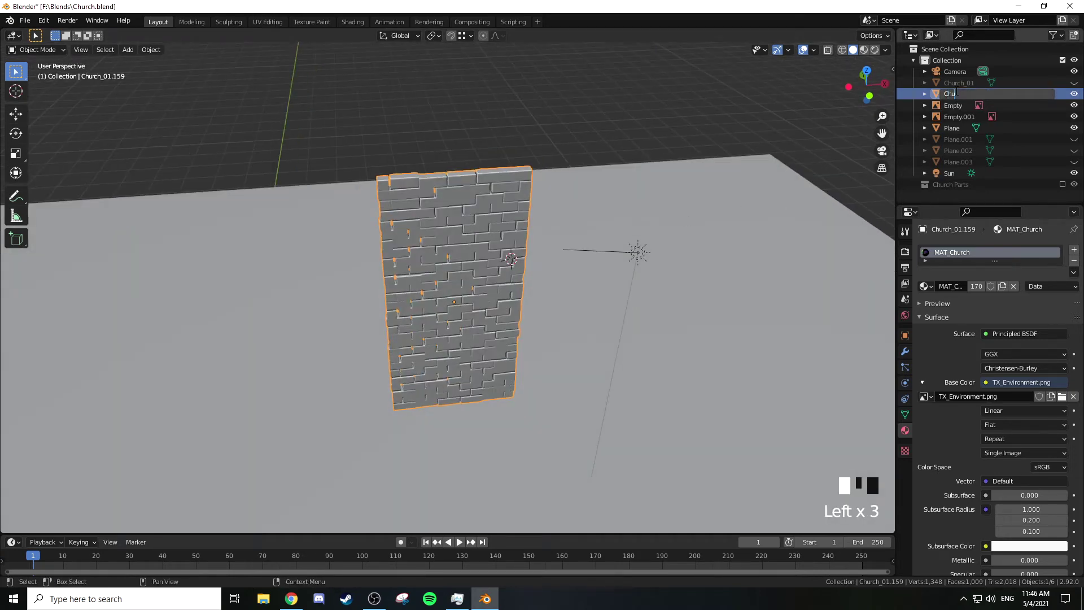
Confirm the new object name Church_Wall and view the wall from the side
key("l")
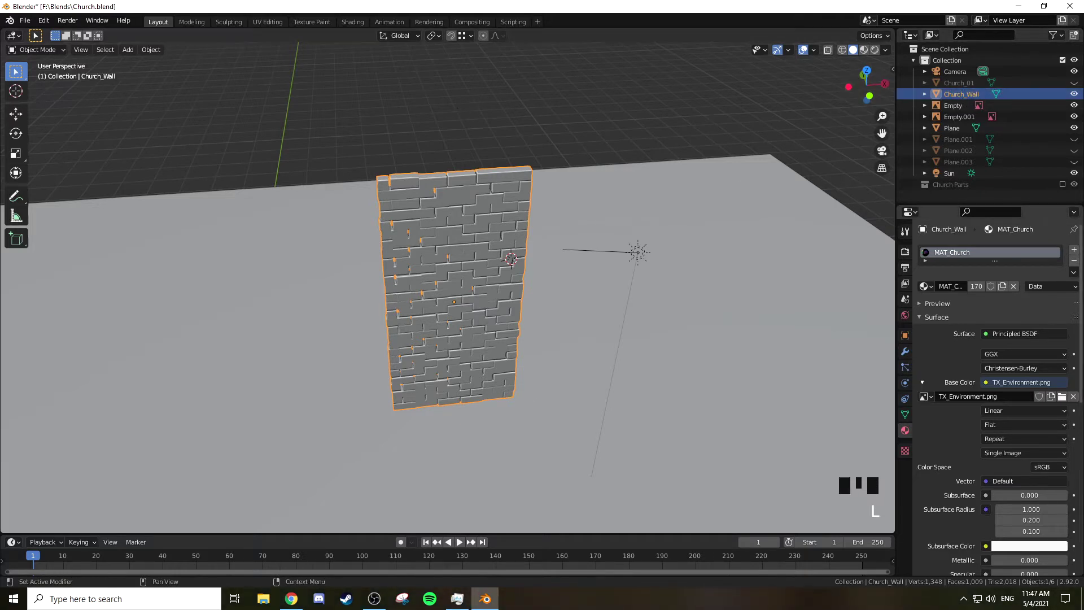
left_click_drag(733, 271, 1074, 134)
left_click_drag(1075, 133, 634, 158)
left_click_drag(635, 158, 608, 207)
key("KP_3")
Enter Edit Mode in wireframe and select all of the wall's brick geometry
key("Tab")
scroll("up", 3)
key("z")
left_click(427, 260)
key("a")
key("a")
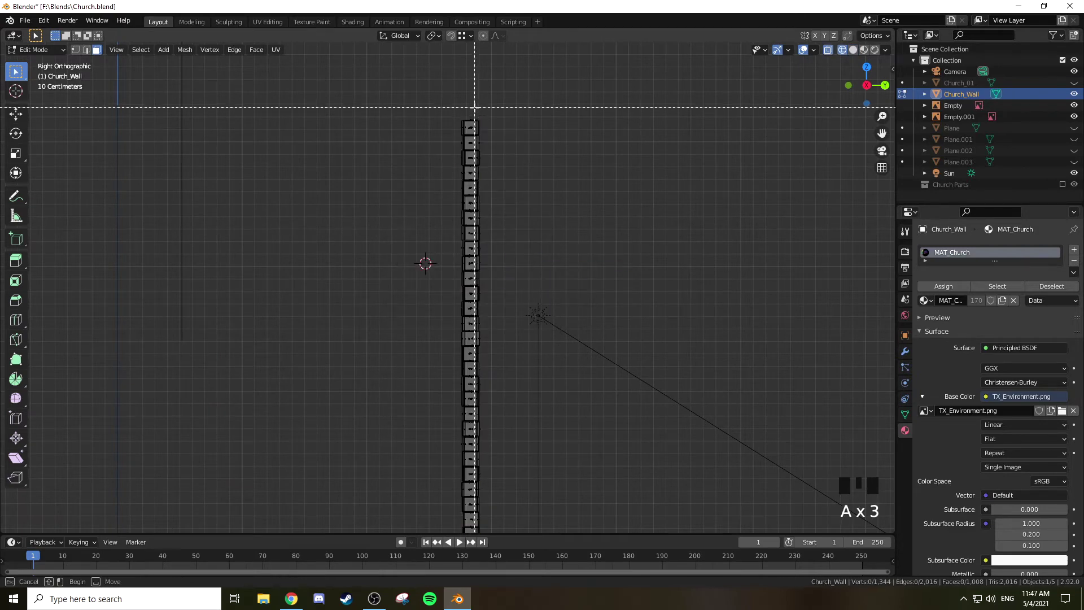
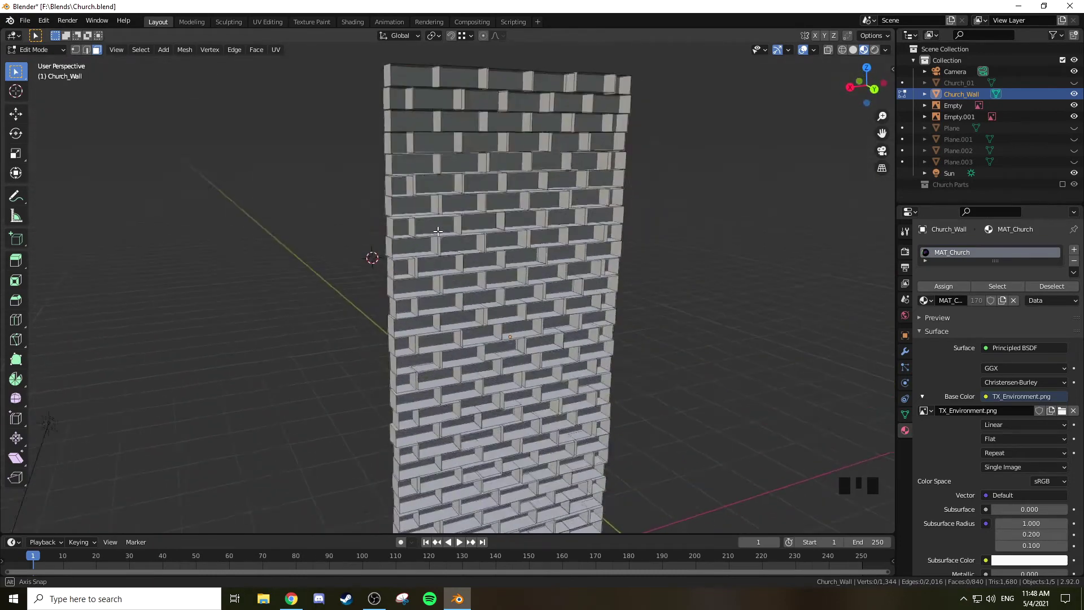
Undo the stray edit, check the bricks from the front, and return to Object Mode
left_click_drag(555, 221, 654, 259)
key("ctrl+z")
left_click_drag(581, 231, 705, 219)
key("KP_1")
scroll("down", 3)
left_click_drag(636, 273, 556, 268)
key("Tab")
Make Church_01 visible again and view the tower from above
right_click(439, 240)
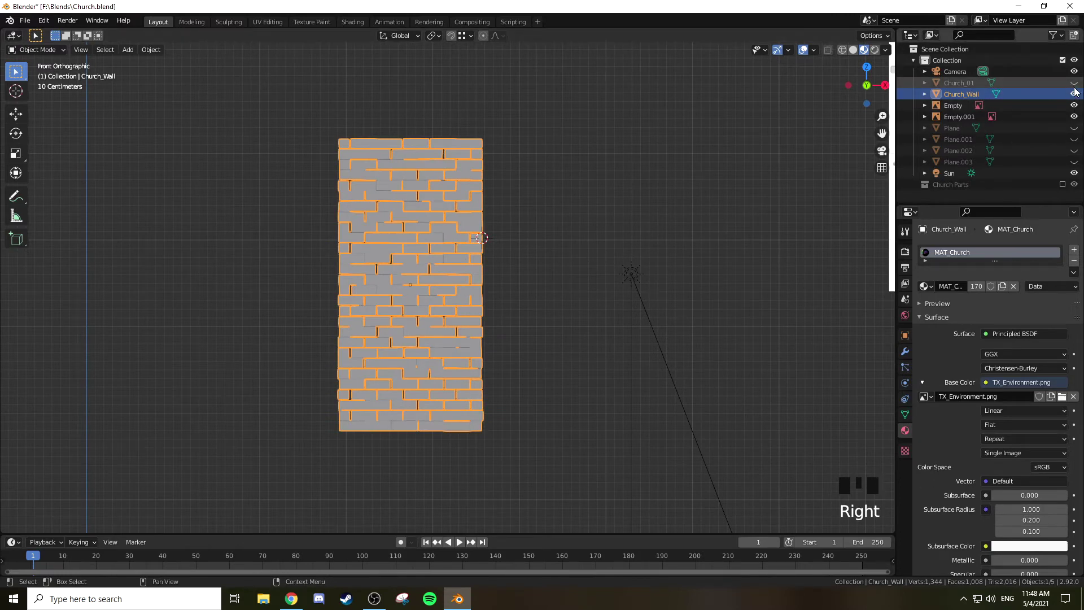
left_click(1074, 86)
left_click_drag(564, 160, 425, 187)
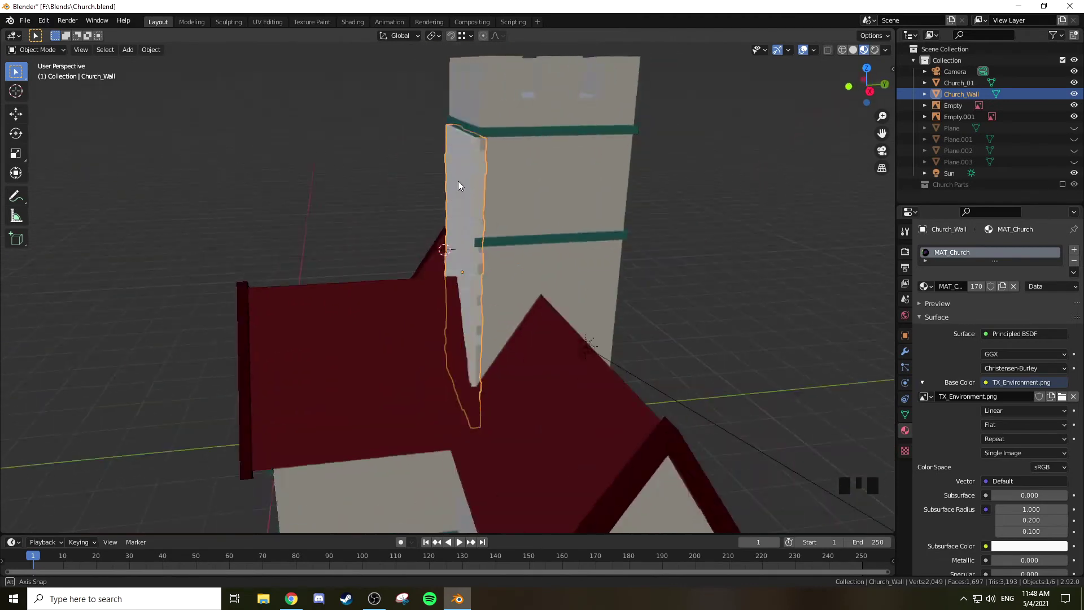
key("KP_7")
left_click_drag(442, 166, 447, 319)
Duplicate the brick wall and slide the copy along Y flush onto the tower's opposite face
key("shift+d")
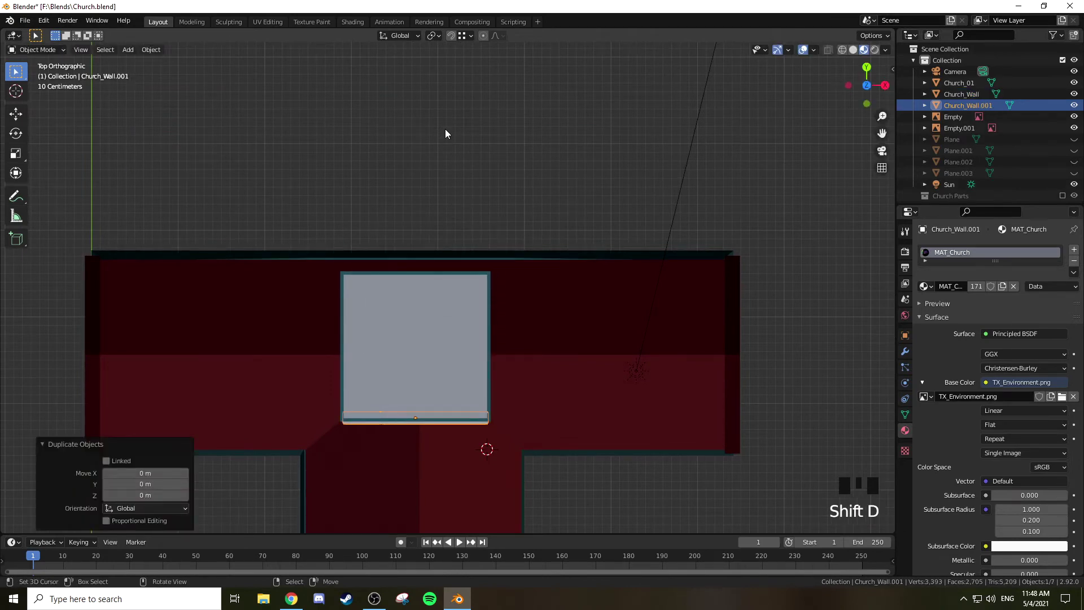
key("g")
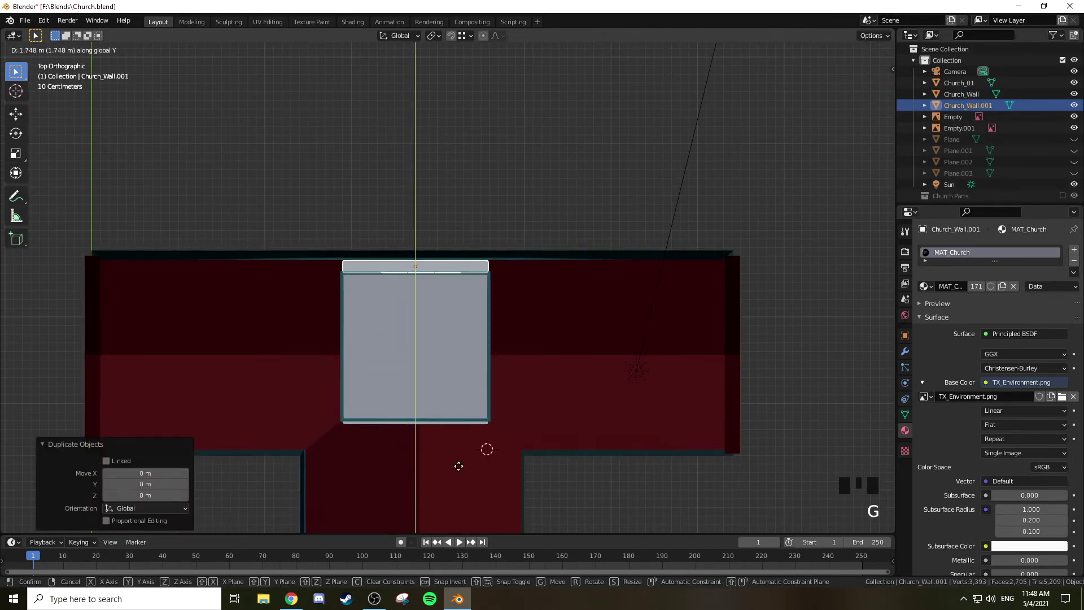
left_click_drag(649, 405, 524, 331)
key("KP_3")
scroll("up", 3)
key("g")
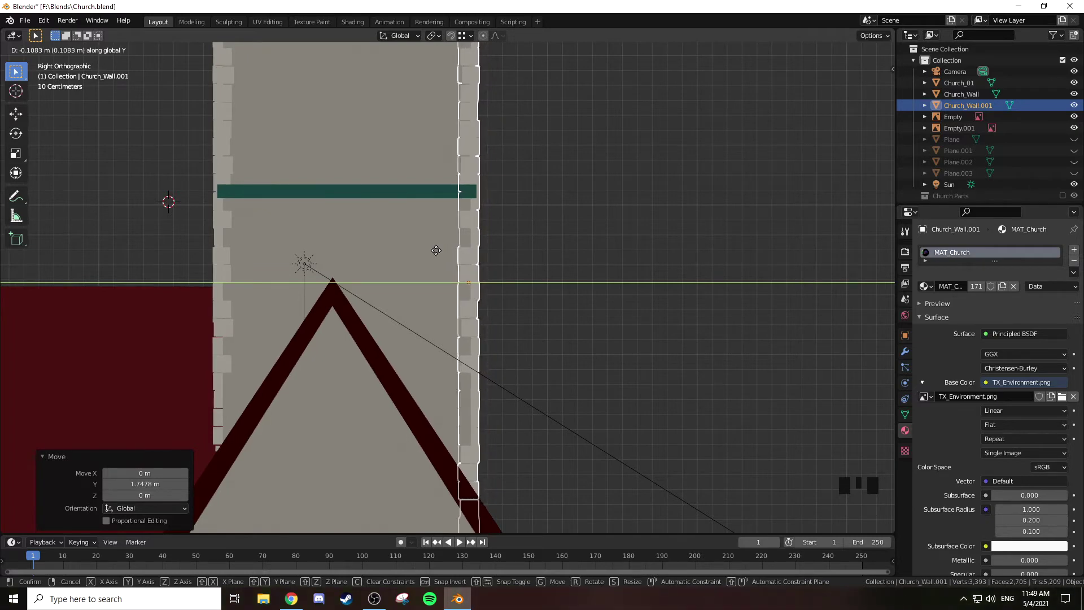
left_click_drag(575, 231, 612, 224)
scroll("down", 3)
left_click_drag(635, 217, 630, 178)
Select both walls and duplicate them again as Church_Wall.002 and .003
key("Tab")
key("Tab")
key("a")
key("a")
left_click_drag(606, 260, 514, 278)
right_click(545, 261)
left_click_drag(355, 224, 469, 224)
right_click(470, 225)
left_click_drag(627, 231, 610, 251)
key("KP_7")
key("shift+d")
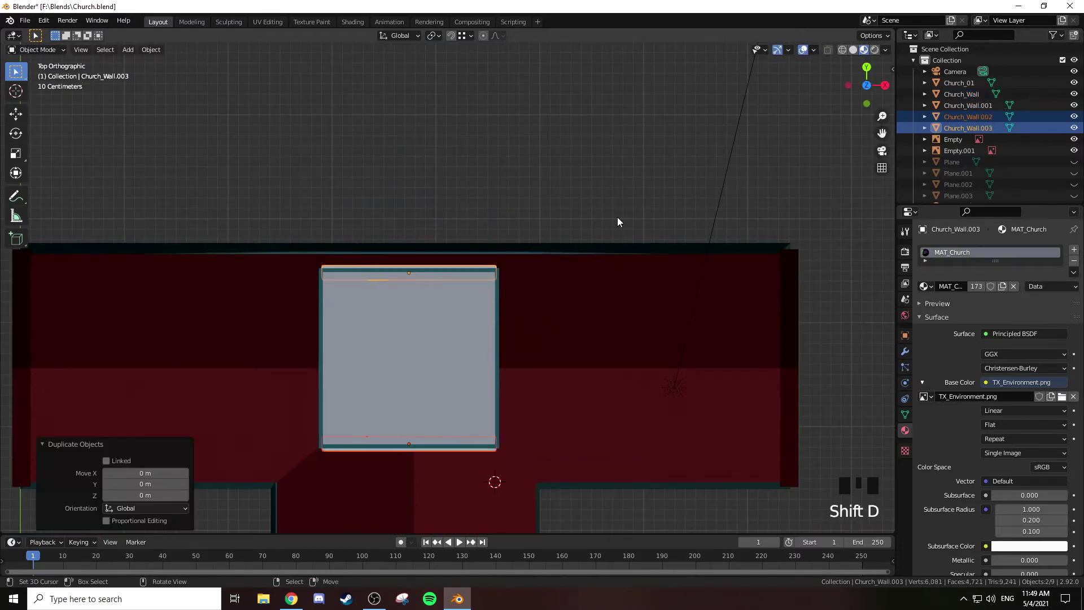
Rotate the two new wall copies 90 degrees about Z onto the side faces
key("r")
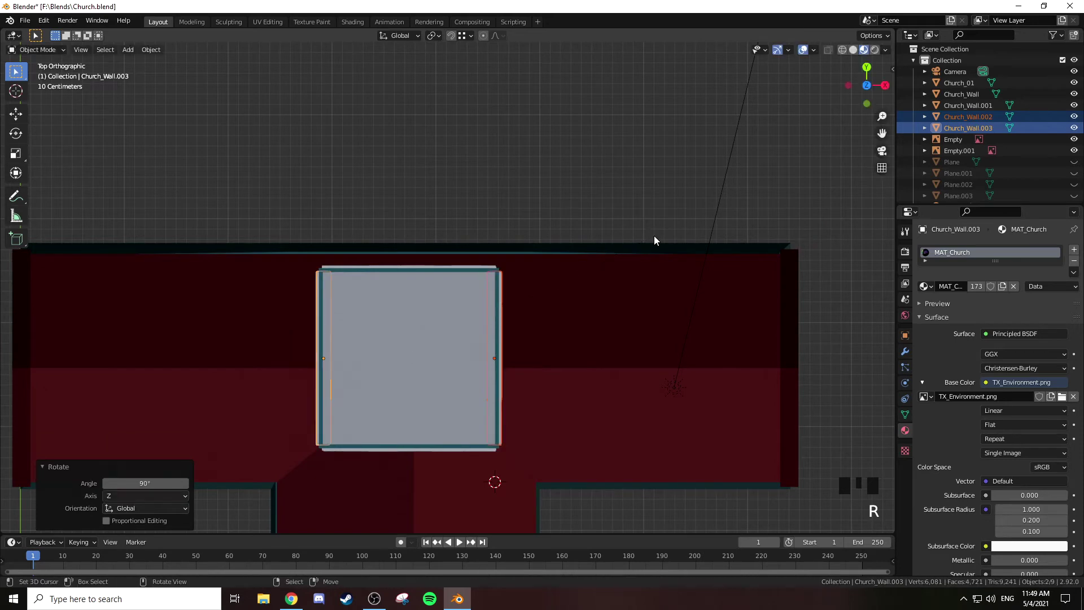
left_click_drag(627, 343, 514, 260)
key("Tab")
key("Tab")
key("a")
key("a")
Check the four walls around the tower from the front in wireframe
left_click_drag(496, 276, 563, 274)
key("KP_1")
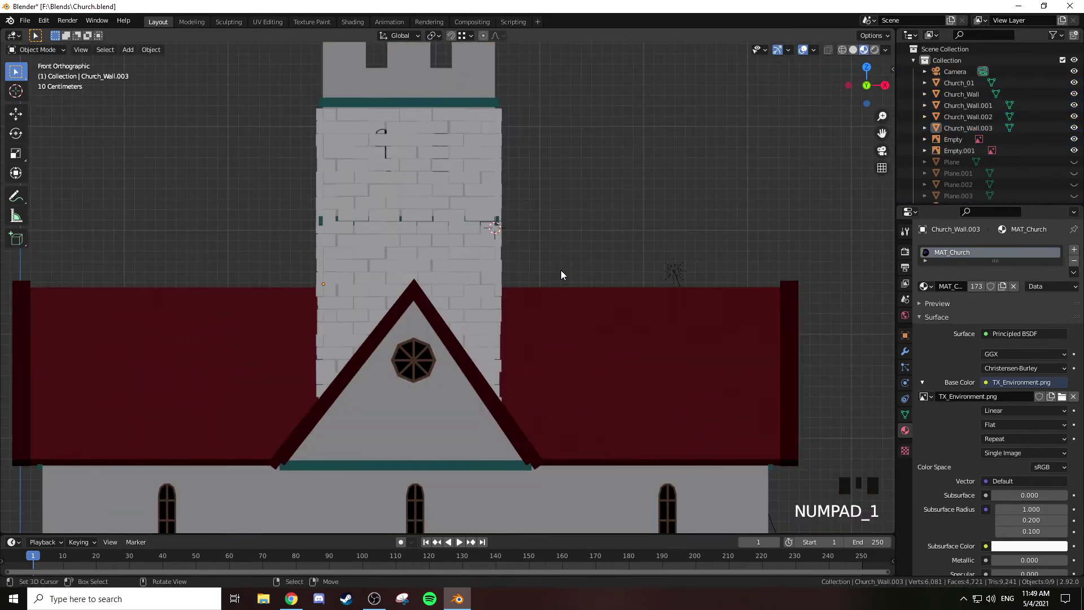
key("z")
left_click_drag(320, 117, 499, 115)
left_click_drag(501, 116, 619, 132)
key("z")
left_click_drag(566, 128, 654, 235)
Select the original Church_Wall from above and enter Edit Mode on it
key("KP_7")
scroll("up", 3)
left_click_drag(565, 302, 460, 202)
right_click(460, 202)
scroll("down", 3)
key("KP_1")
middle_click(546, 229)
key("Tab")
Deselect everything on the front wall and switch to see-through wireframe for brush selection
key("z")
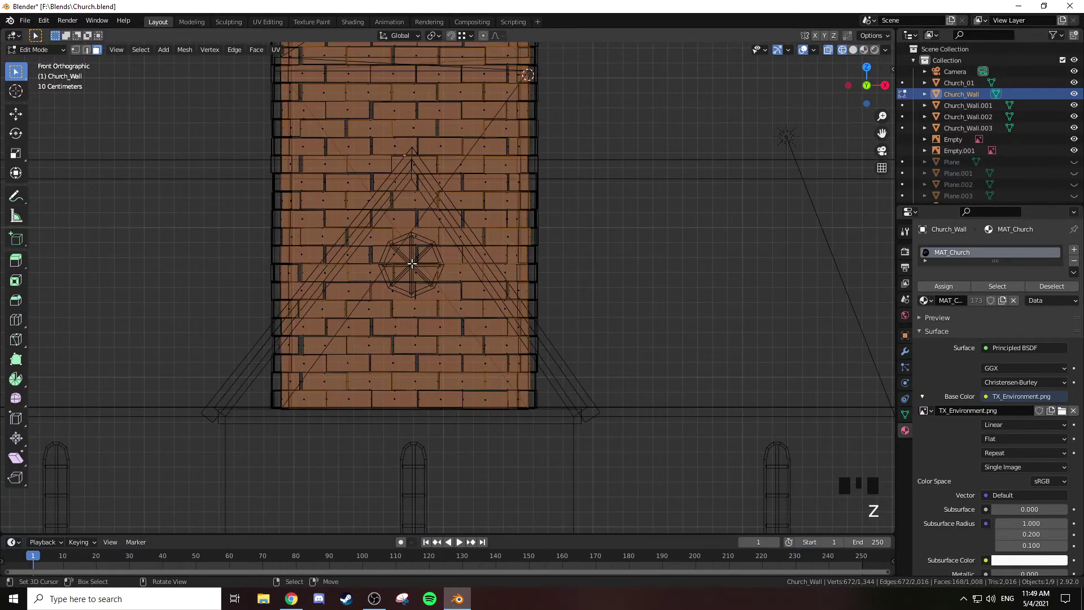
key("a")
key("a")
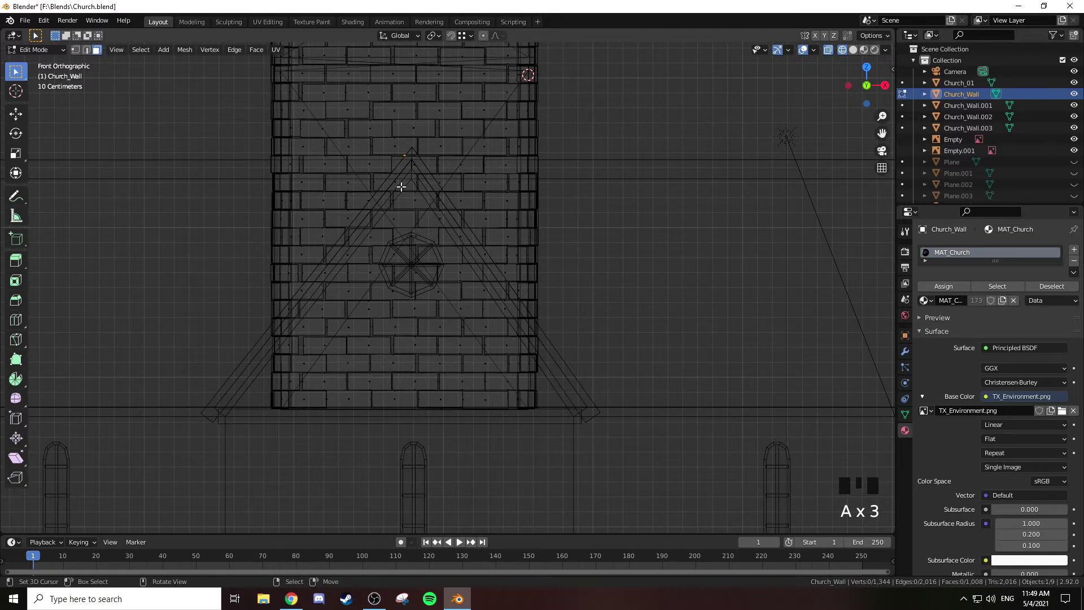
key("z")
scroll("down", 3)
key("z")
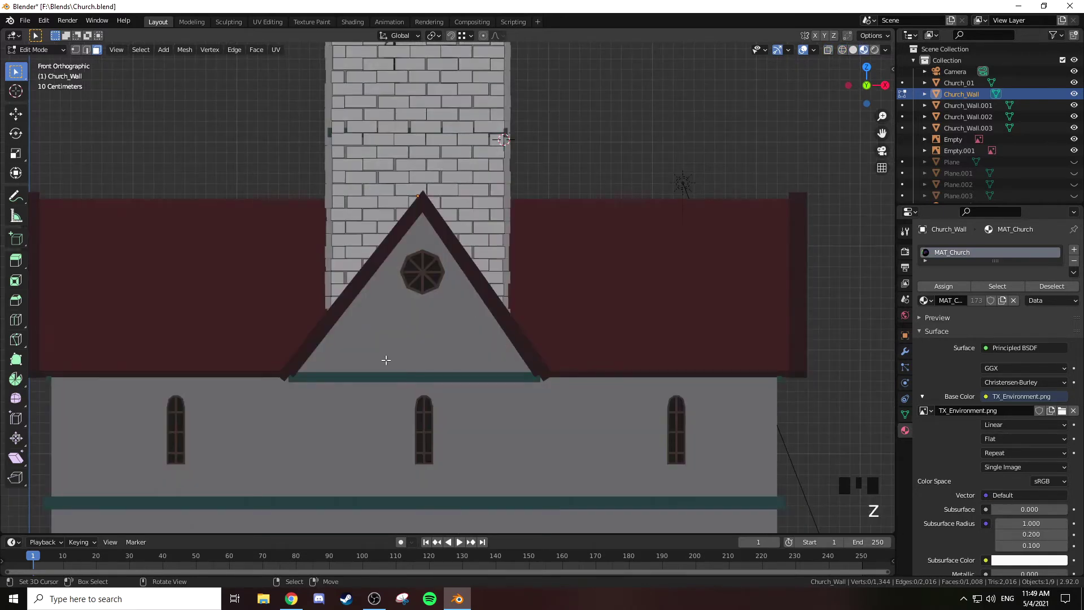
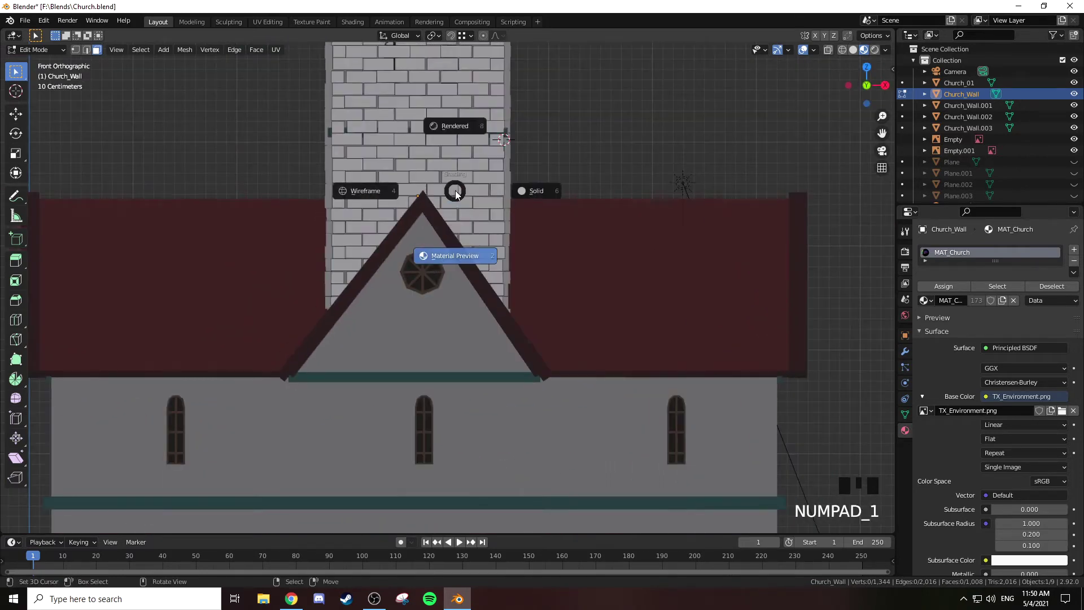
key("z")
scroll("up", 3)
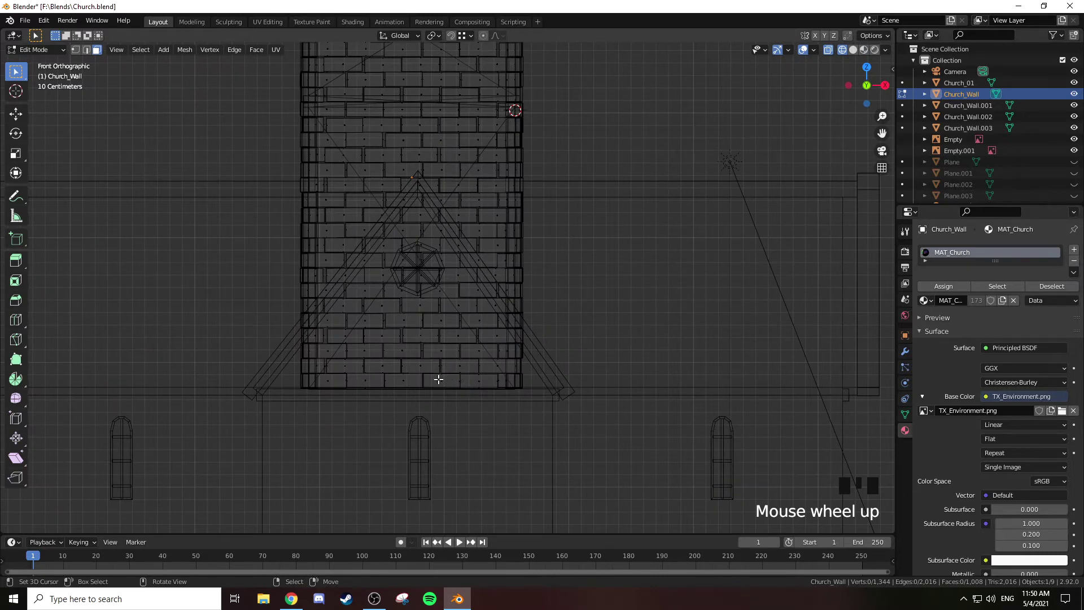
key("b")
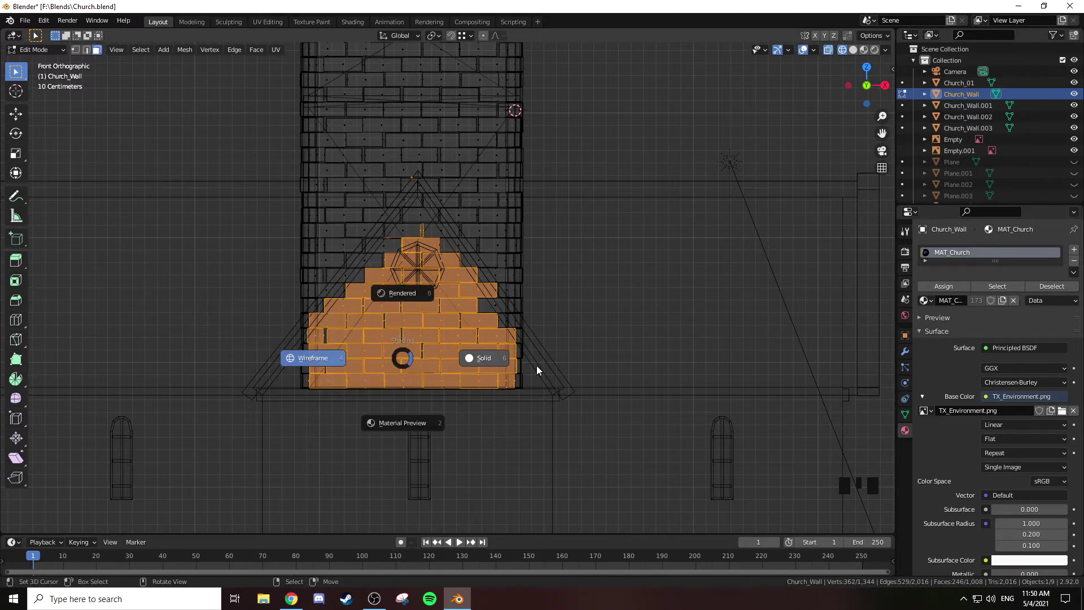
key("z")
Paint-select the brick faces hidden below the front roof gable
left_click_drag(447, 274, 337, 352)
right_click(337, 351)
left_click_drag(540, 278, 467, 325)
scroll("up", 3)
left_click_drag(483, 326, 450, 222)
right_click(450, 222)
left_click_drag(477, 202, 486, 248)
scroll("down", 3)
left_click_drag(481, 244, 326, 281)
Grow the gable brick selection three rings outward and check it in solid shading
key("z")
left_click_drag(442, 272, 461, 270)
key("ctrl+KP_Add")
key("ctrl+KP_Add")
key("ctrl+KP_Add")
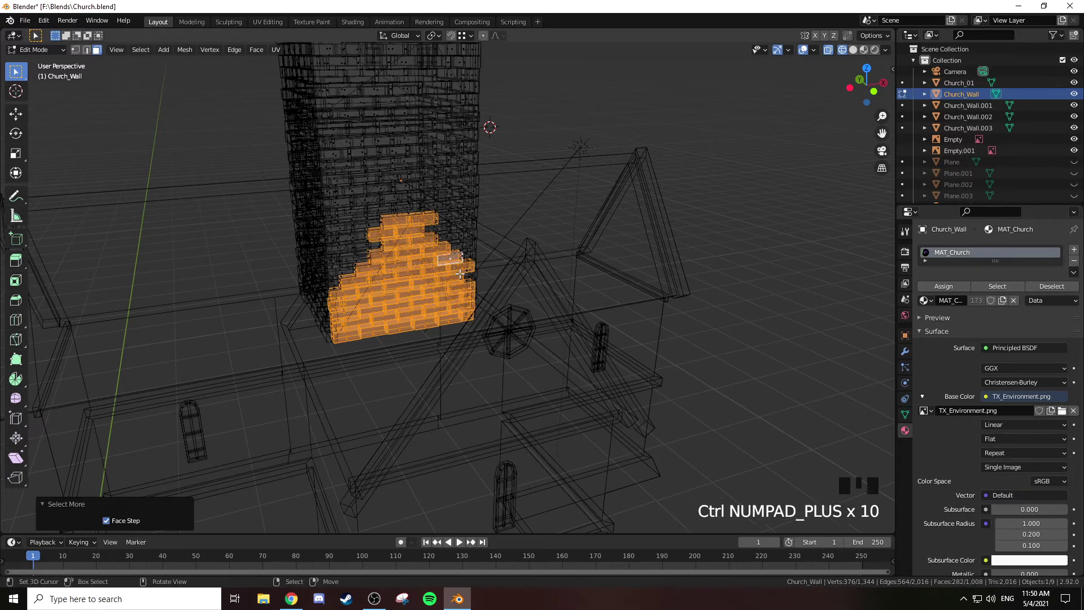
key("z")
scroll("up", 3)
left_click_drag(413, 247, 357, 343)
right_click(357, 343)
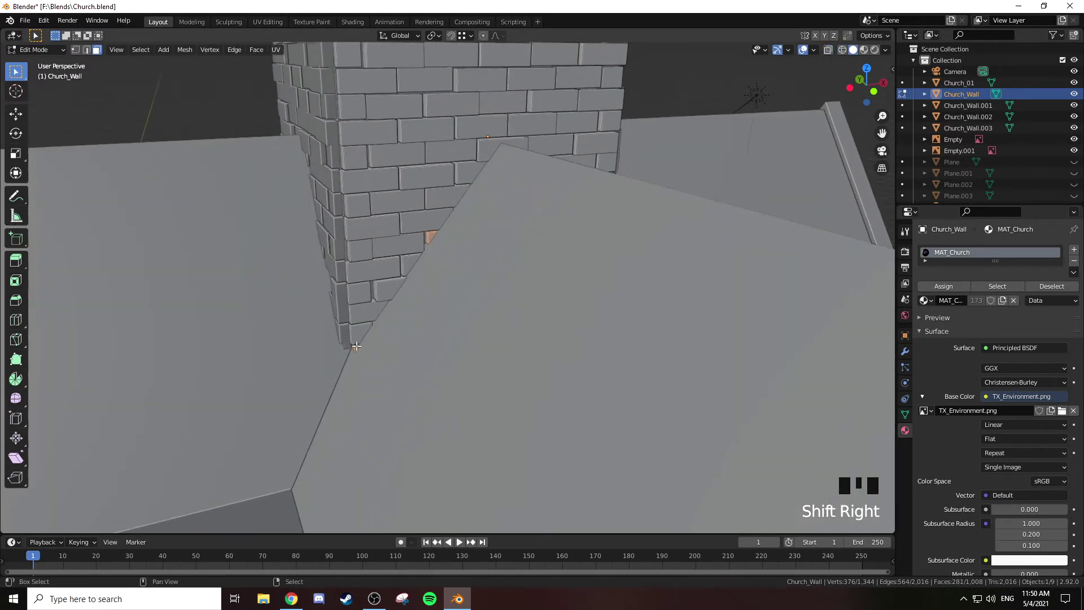
scroll("up", 3)
right_click(417, 175)
right_click(408, 175)
left_click_drag(414, 223, 433, 315)
right_click(433, 314)
right_click(444, 310)
left_click_drag(534, 239, 377, 184)
right_click(376, 184)
right_click(363, 175)
right_click(362, 160)
left_click_drag(429, 242, 446, 265)
right_click(446, 265)
right_click(469, 335)
right_click(483, 335)
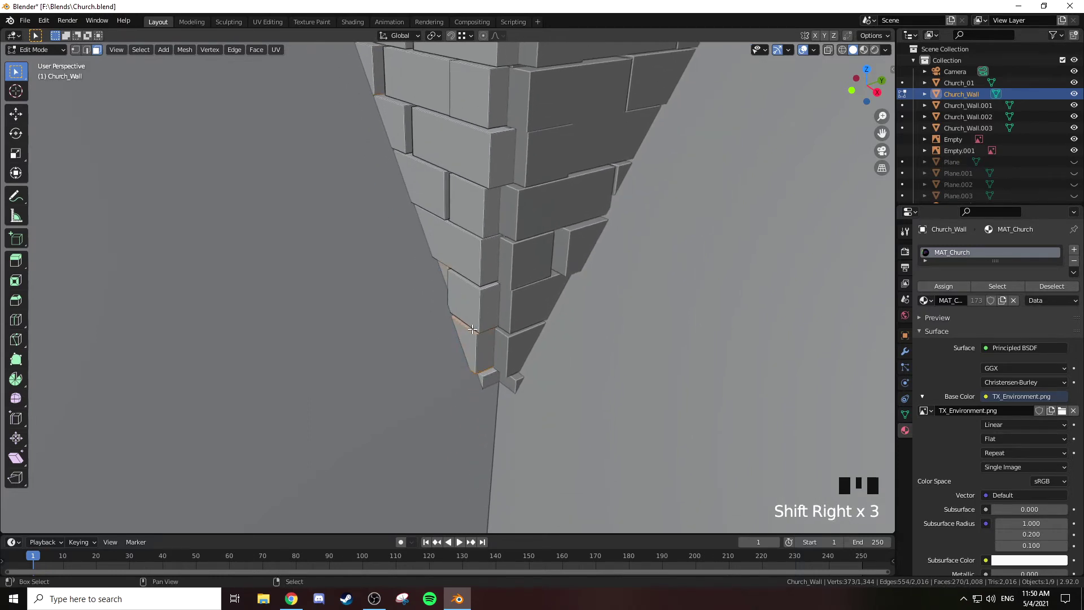
right_click(474, 325)
left_click_drag(474, 302, 518, 178)
right_click(518, 177)
Delete the selected hidden brick faces from the front wall and leave its edit mode
left_click_drag(476, 157, 535, 213)
scroll("down", 3)
key("z")
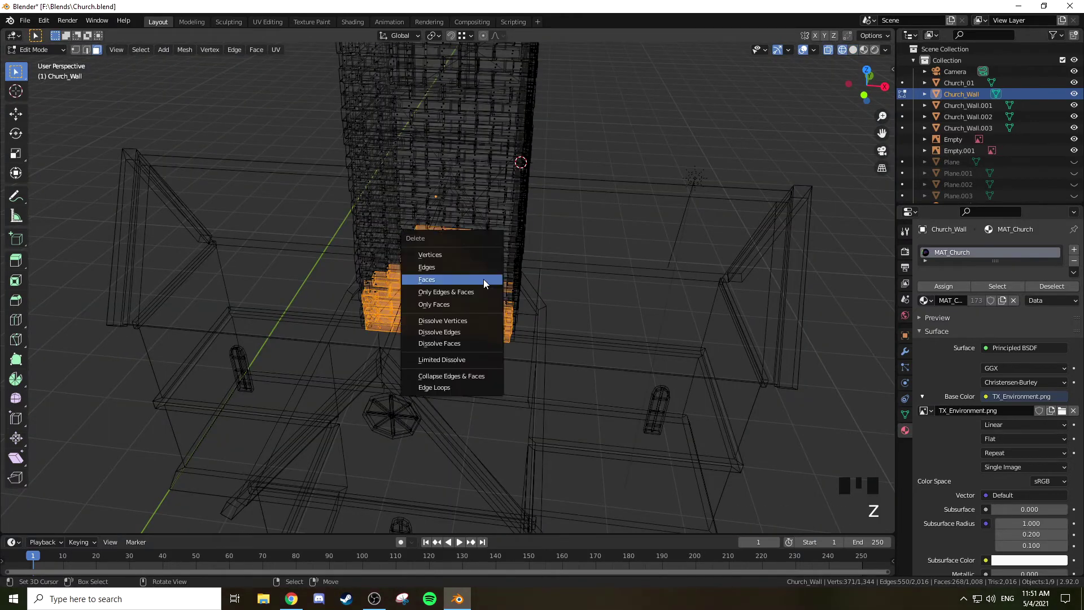
key("x")
key("z")
left_click_drag(542, 276, 550, 265)
scroll("up", 3)
scroll("down", 3)
left_click_drag(593, 208, 513, 235)
Enter Church_Wall.002 in edit mode, viewed from the right, ready for brush selection
key("Tab")
right_click(515, 196)
left_click_drag(475, 194, 485, 161)
key("KP_3")
key("Tab")
key("z")
key("a")
key("a")
key("c")
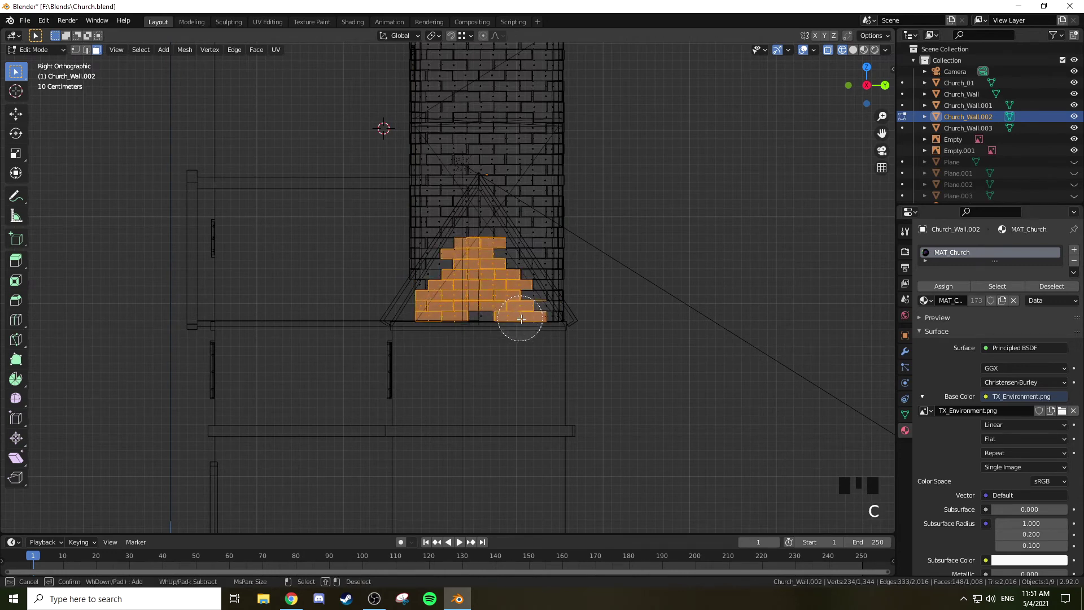
Paint-select and delete the bricks hidden under the right roof slope, then move to Church_Wall.003
key("ctrl+KP_Add")
key("ctrl+KP_Add")
key("ctrl+KP_Add")
key("z")
left_click_drag(551, 243, 563, 275)
key("x")
left_click_drag(595, 223, 391, 247)
key("Tab")
left_click_drag(421, 194, 520, 181)
left_click_drag(520, 181, 503, 160)
key("KP_3")
key("KP_9")
key("Tab")
Paint-select the bricks hidden under the left roof slope on Church_Wall.003
key("z")
key("a")
key("a")
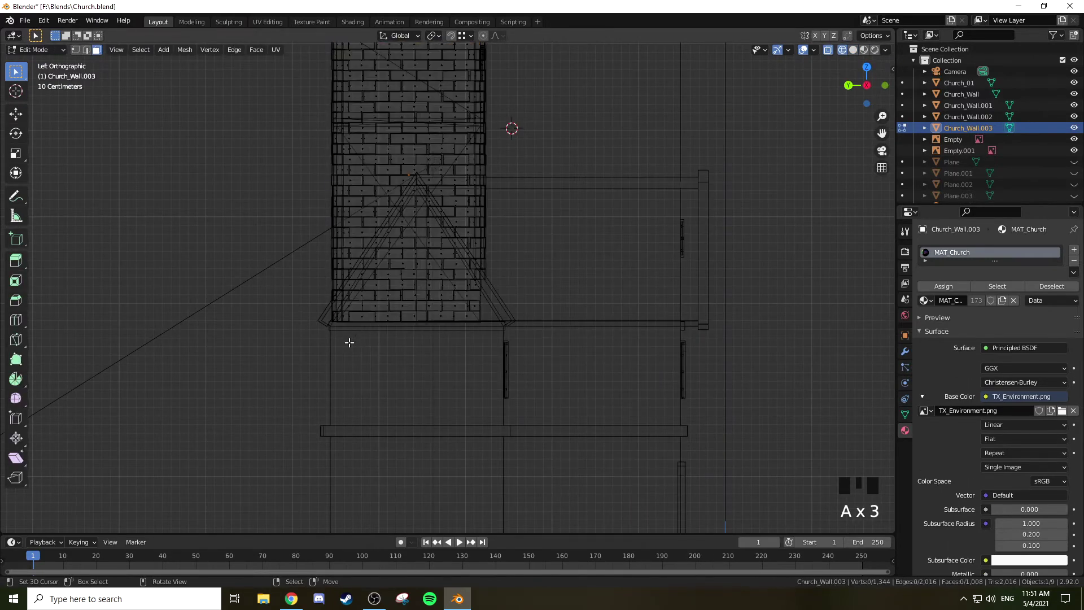
key("c")
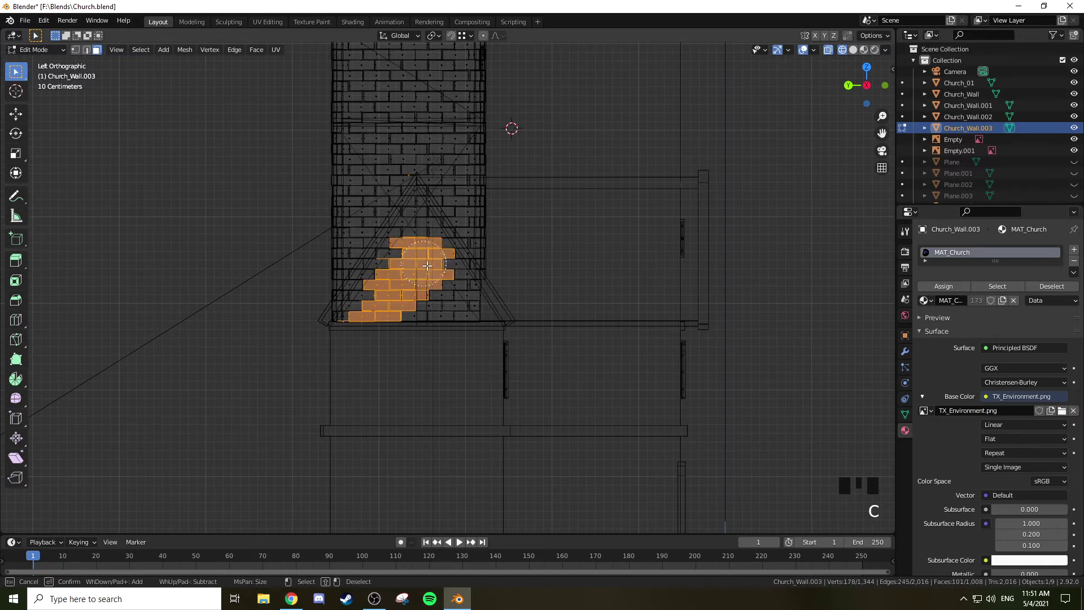
key("ctrl+KP_Add")
key("ctrl+KP_Add")
key("ctrl+KP_Add")
key("z")
left_click_drag(506, 252, 409, 251)
scroll("up", 3)
left_click_drag(422, 244, 468, 317)
right_click(468, 317)
right_click(469, 319)
Inspect where the left wall meets the roof and refine the selection along that edge
left_click_drag(458, 327, 501, 282)
scroll("up", 3)
left_click_drag(600, 260, 516, 300)
right_click(516, 300)
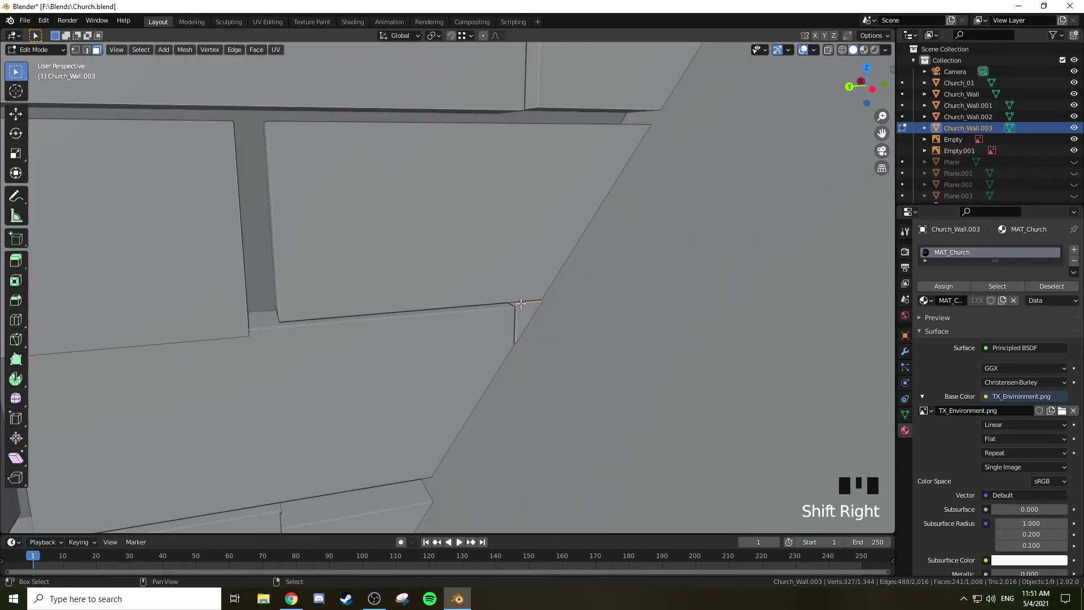
right_click(526, 298)
right_click(528, 301)
left_click_drag(631, 272, 586, 283)
scroll("down", 3)
left_click_drag(555, 305, 464, 300)
scroll("up", 3)
left_click_drag(450, 316, 506, 435)
right_click(506, 435)
right_click(537, 473)
right_click(559, 471)
Orbit out to the whole tower and adjust the remaining selected bricks
scroll("down", 3)
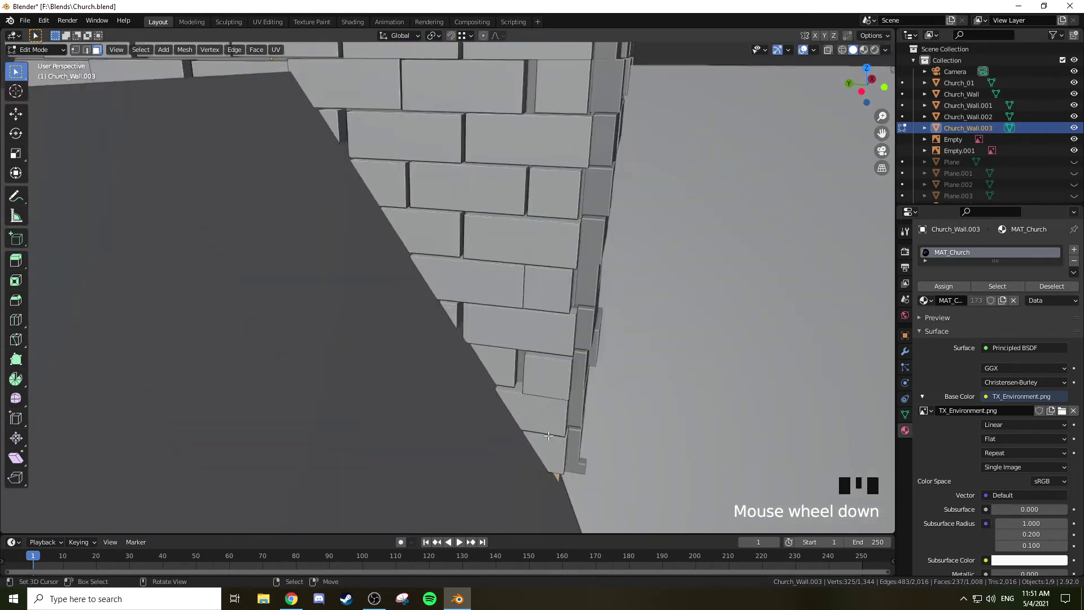
scroll("down", 3)
left_click_drag(541, 412, 486, 333)
scroll("up", 3)
left_click_drag(507, 342, 480, 294)
scroll("up", 3)
right_click(331, 222)
right_click(320, 217)
right_click(310, 215)
right_click(297, 211)
scroll("down", 3)
left_click_drag(411, 273, 577, 265)
Delete the hidden brick faces from the left wall and leave its edit mode
key("z")
middle_click(587, 225)
key("x")
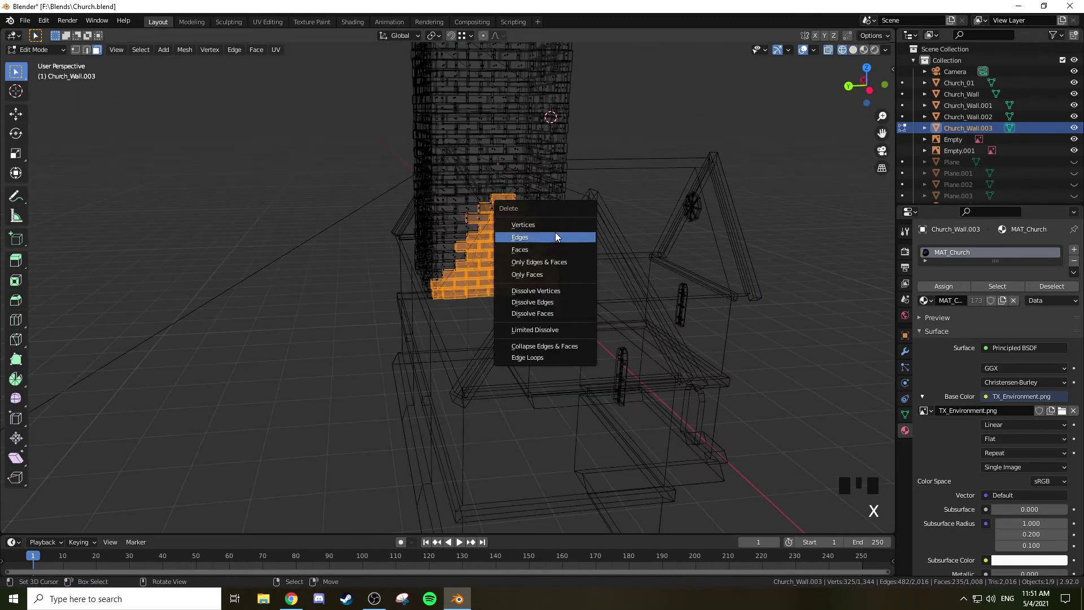
left_click_drag(588, 240, 687, 278)
key("z")
left_click_drag(571, 273, 504, 296)
scroll("down", 3)
left_click_drag(570, 283, 587, 257)
key("KP_1")
left_click_drag(665, 185, 636, 285)
key("Tab")
left_click_drag(586, 222, 549, 322)
Select the Church_01 trim and battlement mesh and enter its edit mode in solid shading
key("z")
middle_click(570, 286)
key("a")
key("a")
left_click_drag(554, 271, 474, 190)
right_click(474, 190)
scroll("up", 3)
left_click_drag(475, 175, 468, 102)
key("Tab")
key("Tab")
right_click(461, 87)
scroll("down", 3)
left_click_drag(519, 118, 558, 176)
key("Tab")
scroll("up", 3)
View Church_01 from the front in see-through wireframe and begin selecting the mid-height strip
right_click(442, 199)
key("KP_1")
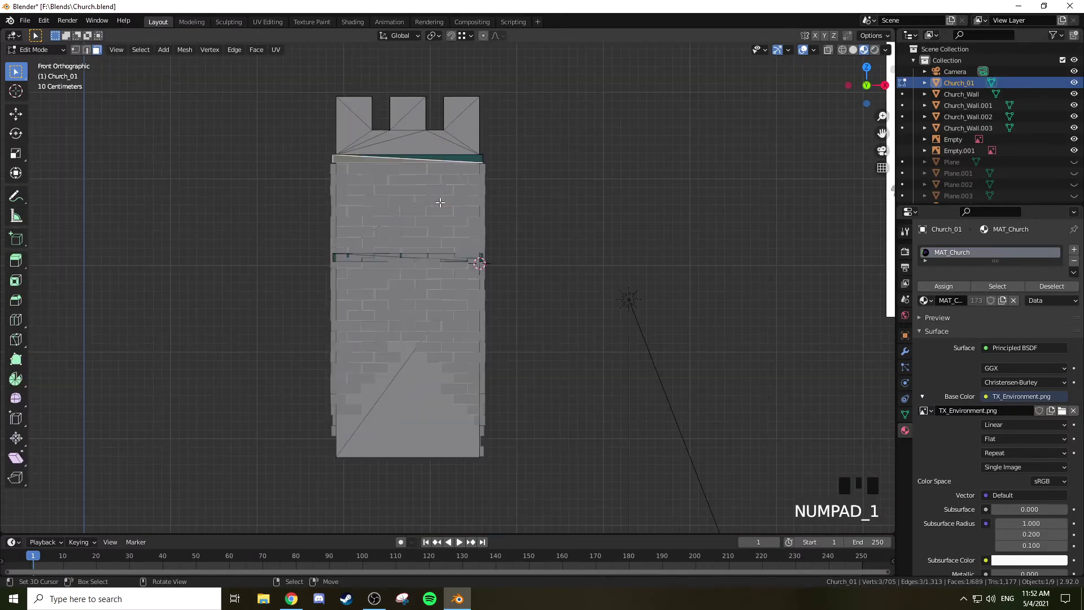
key("z")
scroll("up", 3)
key("a")
key("a")
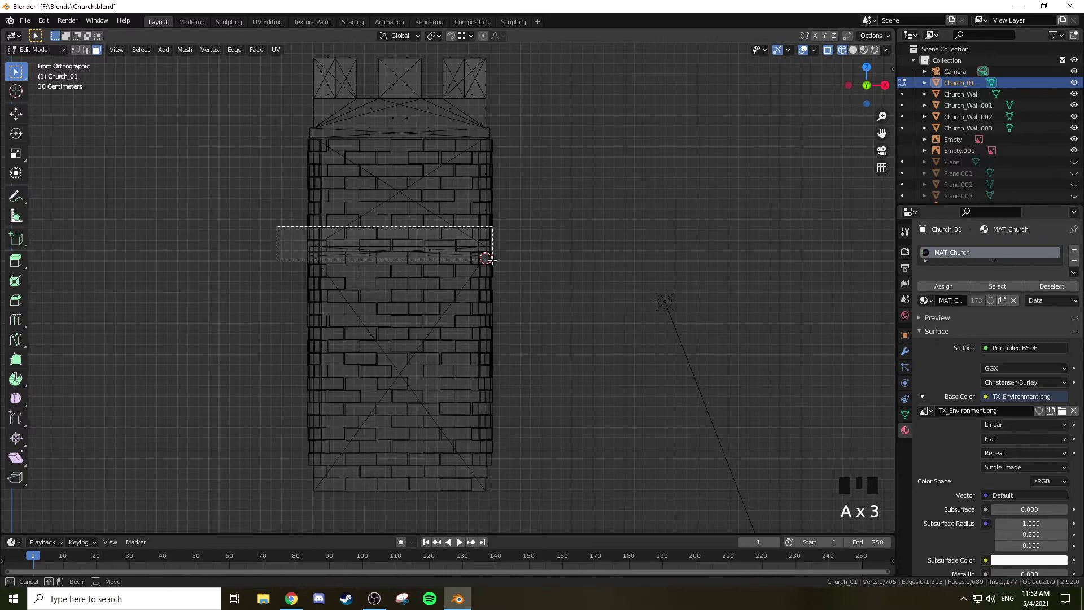
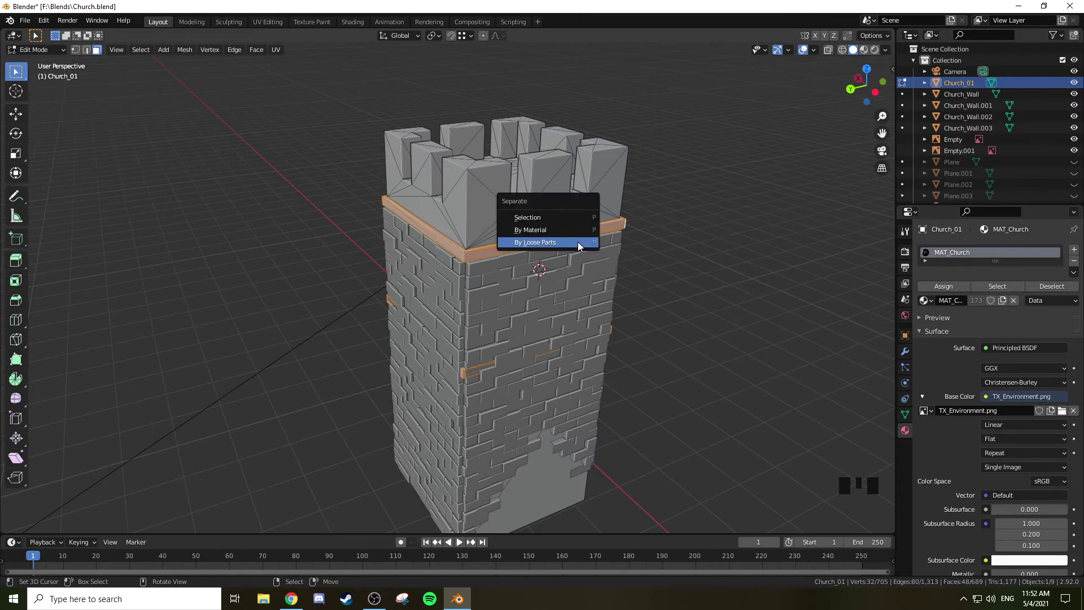
Separate the trim band into Church_01.001 and duplicate it as a second band lower on the tower
key("p")
key("Tab")
right_click(544, 236)
key("Tab")
key("a")
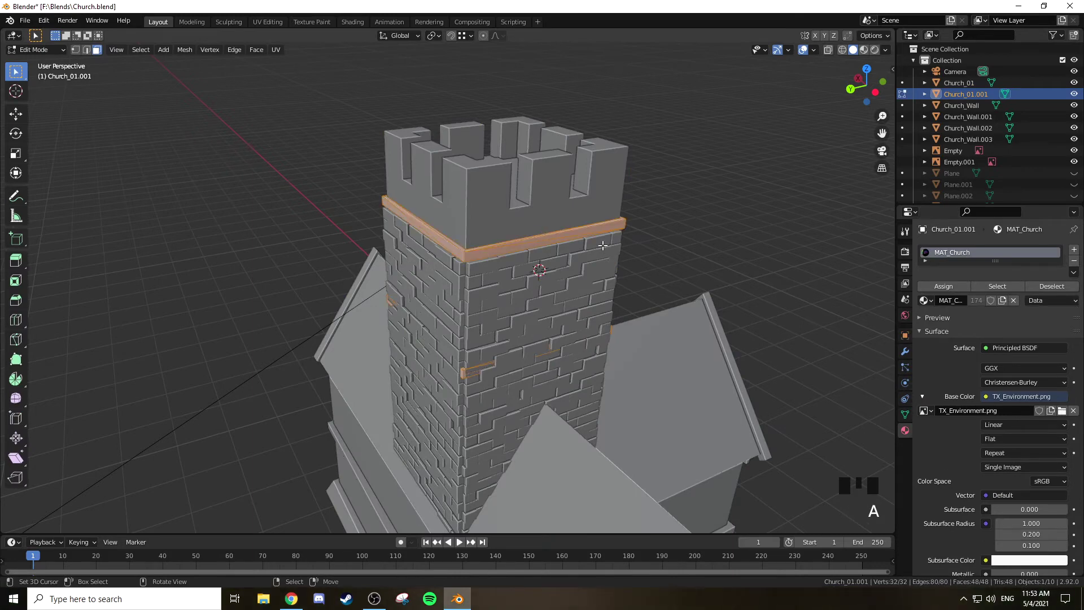
key("s")
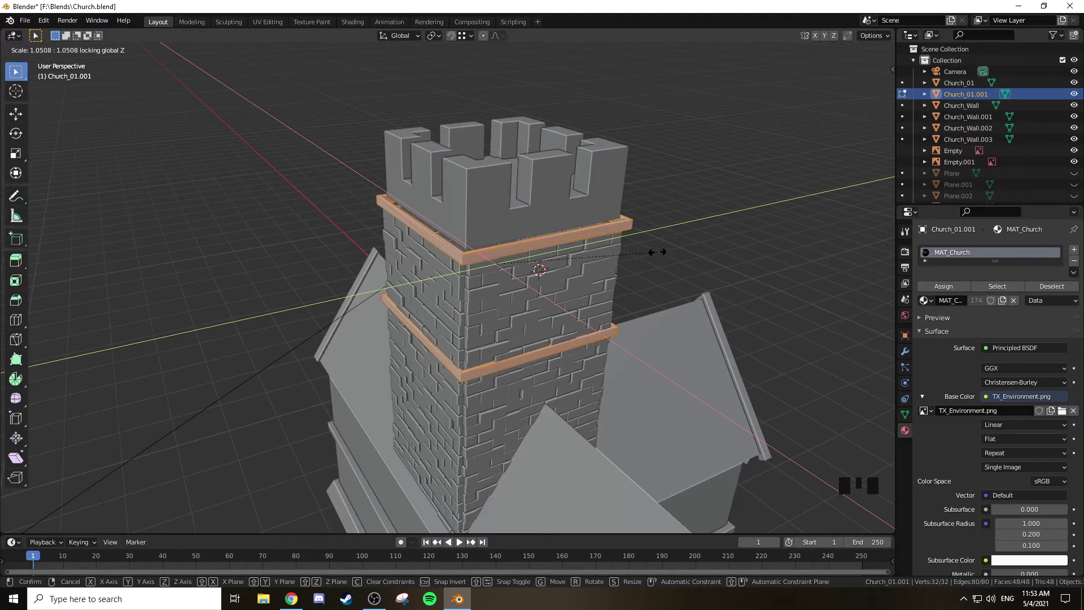
left_click_drag(659, 248, 515, 273)
scroll("up", 3)
left_click_drag(521, 276, 504, 246)
key("ctrl+z")
Isolate the two bands in local view and inspect them around the tower corners
left_click_drag(499, 247, 447, 273)
right_click(447, 273)
right_click(463, 280)
right_click(357, 205)
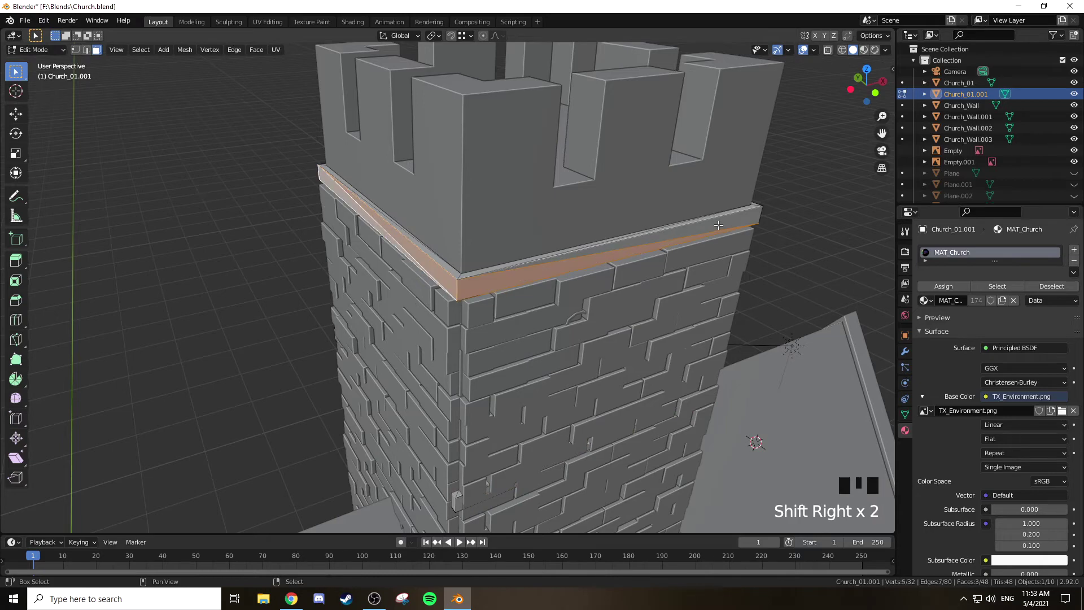
right_click(729, 221)
left_click_drag(768, 210, 402, 310)
right_click(403, 309)
right_click(612, 210)
left_click_drag(659, 204, 353, 219)
left_click_drag(353, 219, 372, 217)
right_click(540, 185)
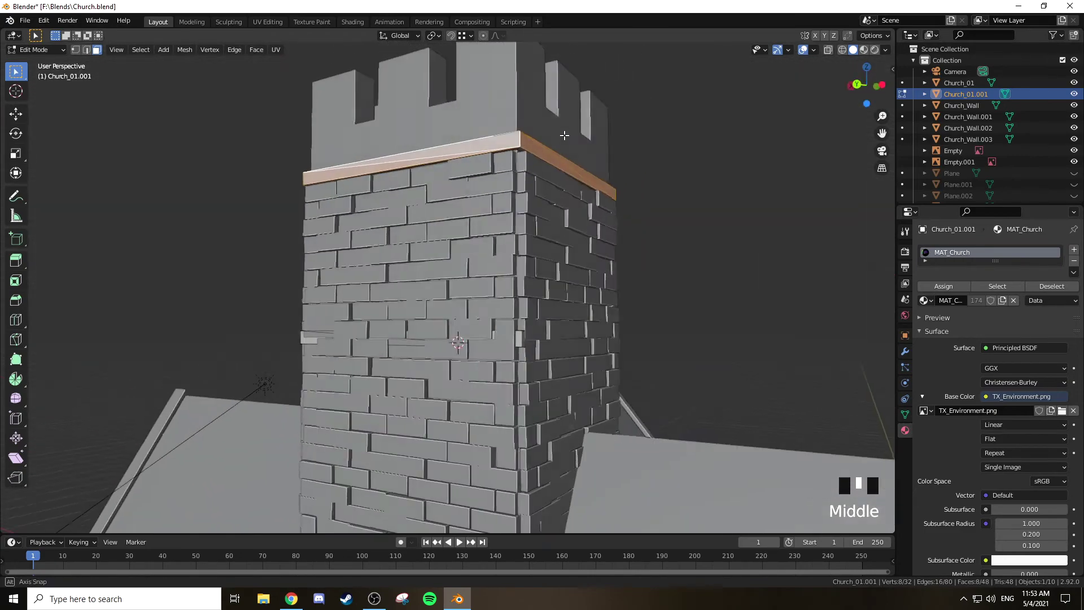
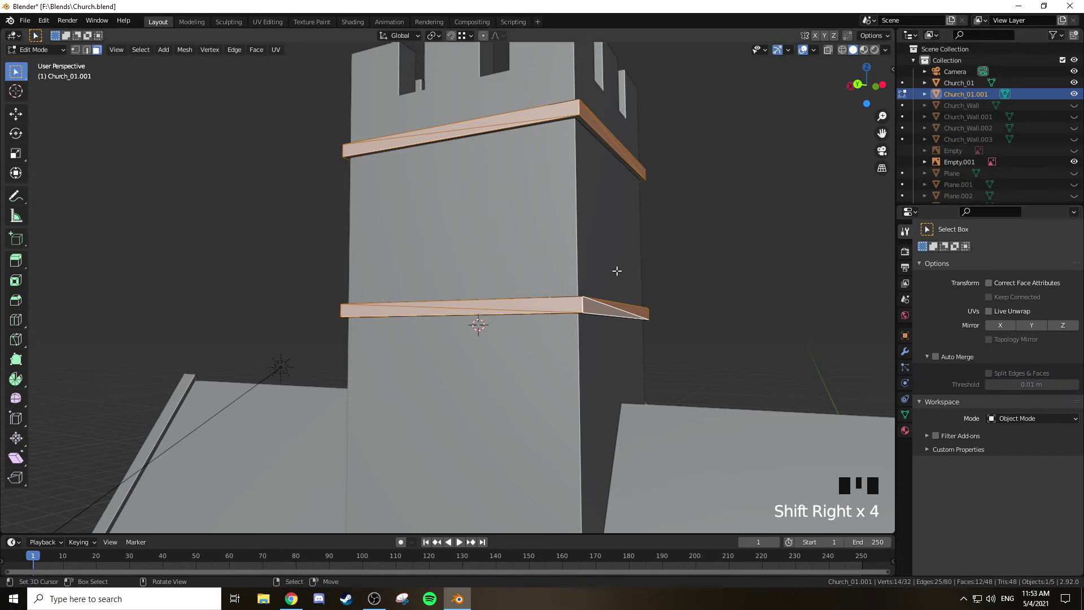
Scale both trim bands up by about 1.05 so they jut past the brick walls
left_click_drag(756, 228, 449, 255)
left_click_drag(450, 256, 690, 269)
left_click_drag(737, 237, 310, 393)
left_click_drag(310, 393, 344, 387)
right_click(520, 348)
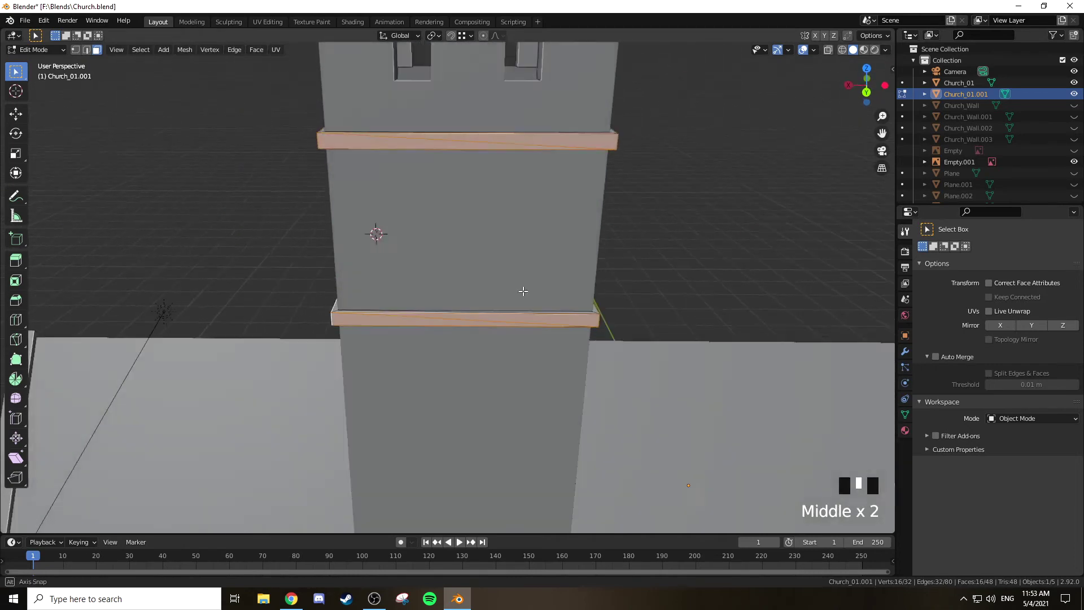
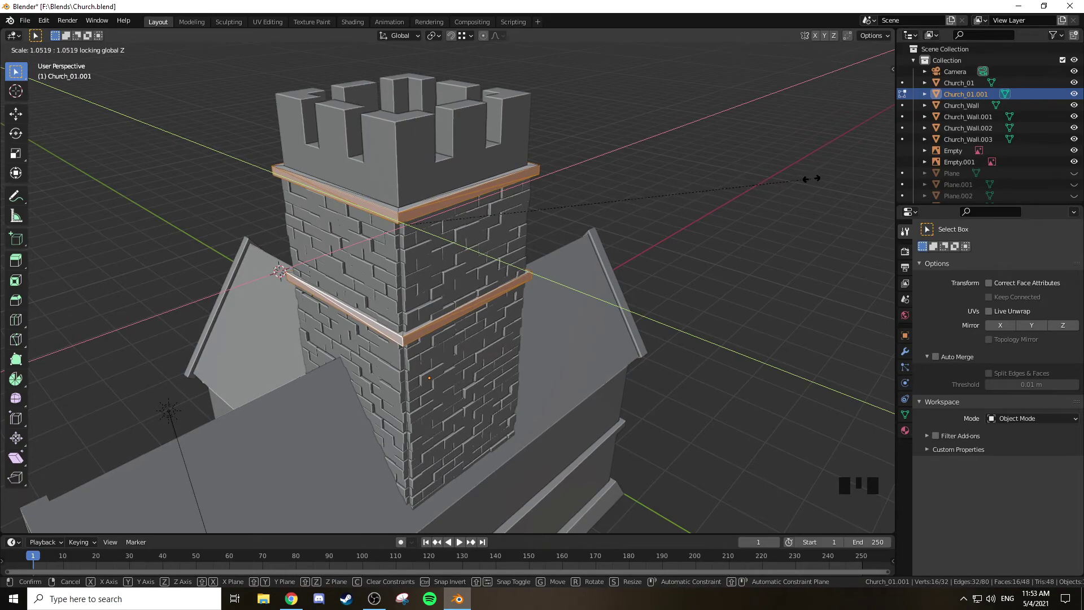
left_click_drag(571, 195, 541, 282)
key("Tab")
left_click_drag(540, 280, 575, 279)
Leave local view and check the teal bands against the brick tower in material preview
key("a")
key("a")
key("z")
left_click_drag(570, 319, 580, 295)
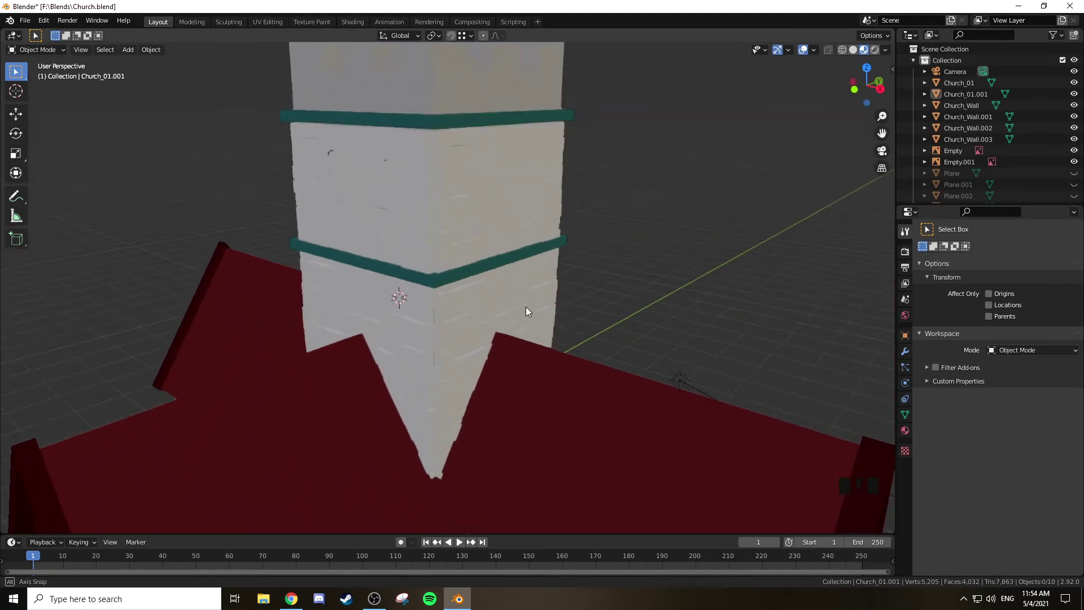
scroll("up", 3)
left_click_drag(546, 193, 520, 177)
Nudge the trim band edges down along Z so the bands sit flush on the brickwork
key("Tab")
left_click_drag(493, 131, 408, 117)
right_click(407, 117)
right_click(425, 117)
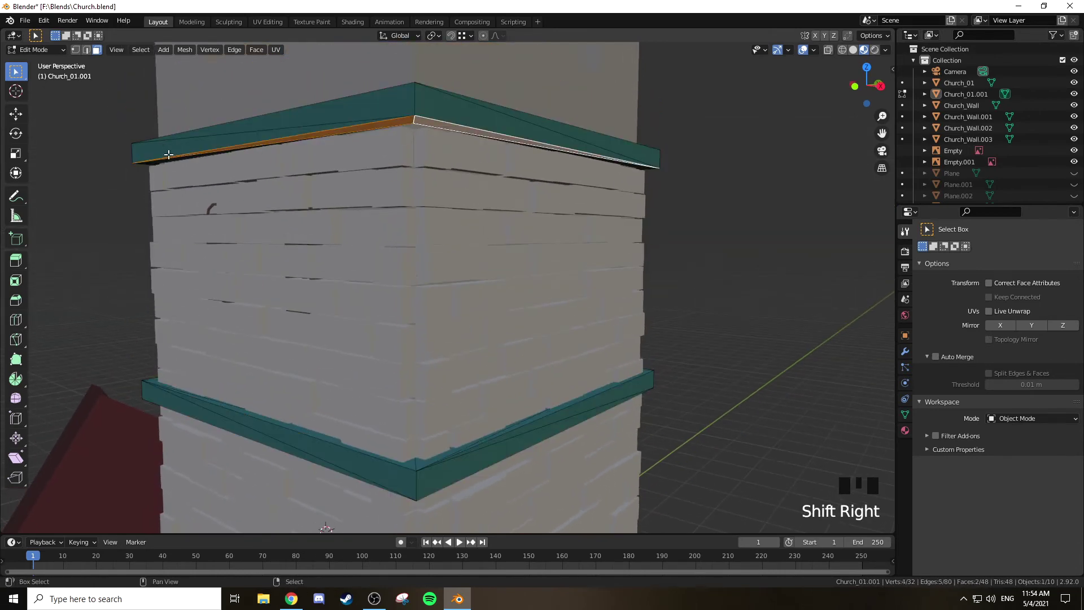
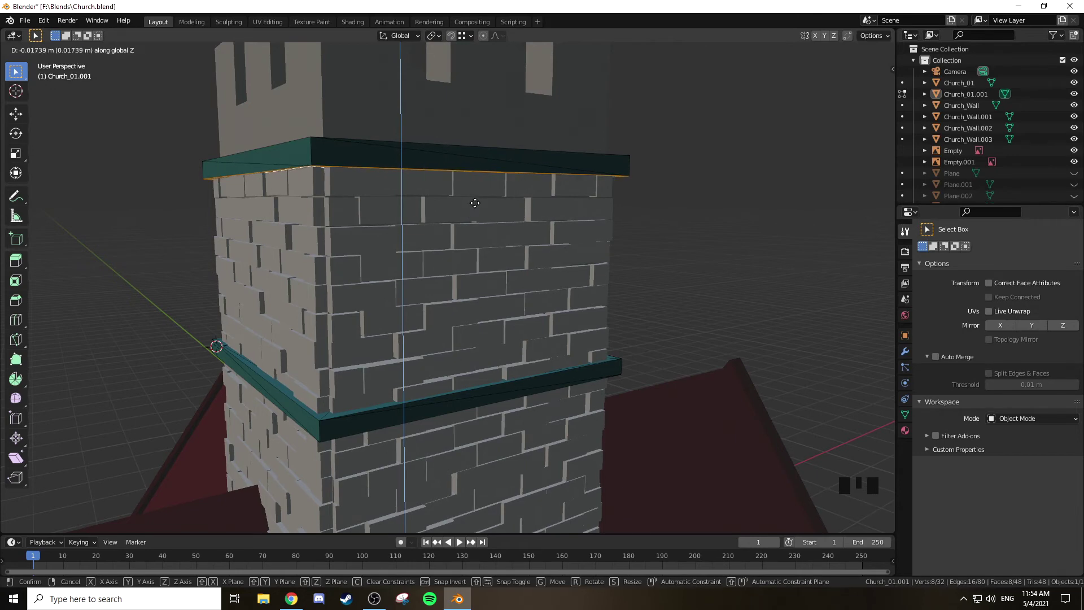
key("Tab")
Select the Church_01 tower wall and switch to the UV Editing workspace
left_click_drag(529, 218, 416, 247)
scroll("down", 3)
left_click_drag(546, 228, 527, 368)
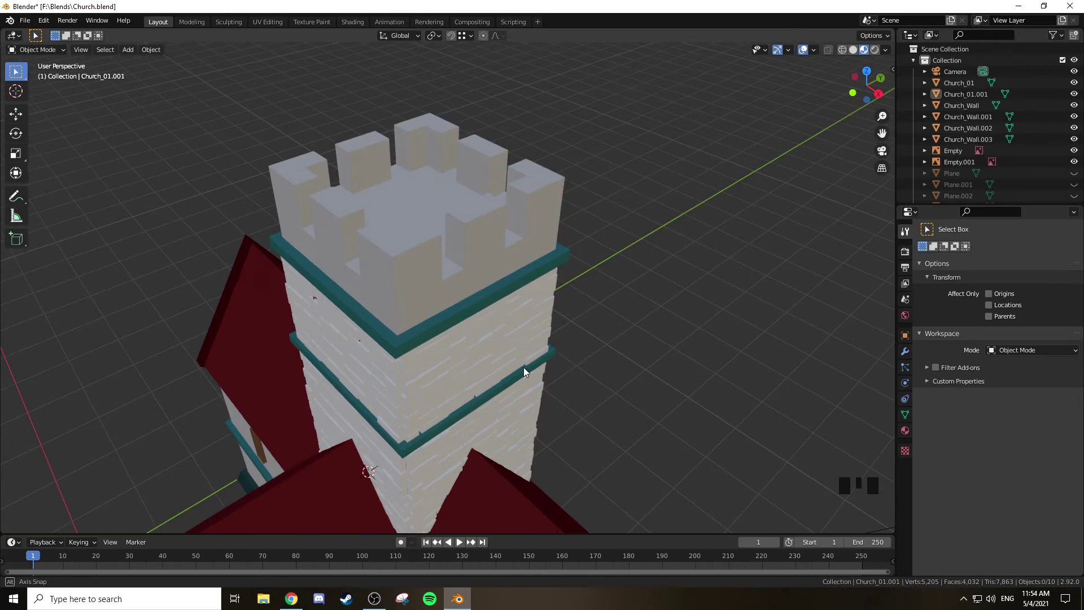
right_click(411, 280)
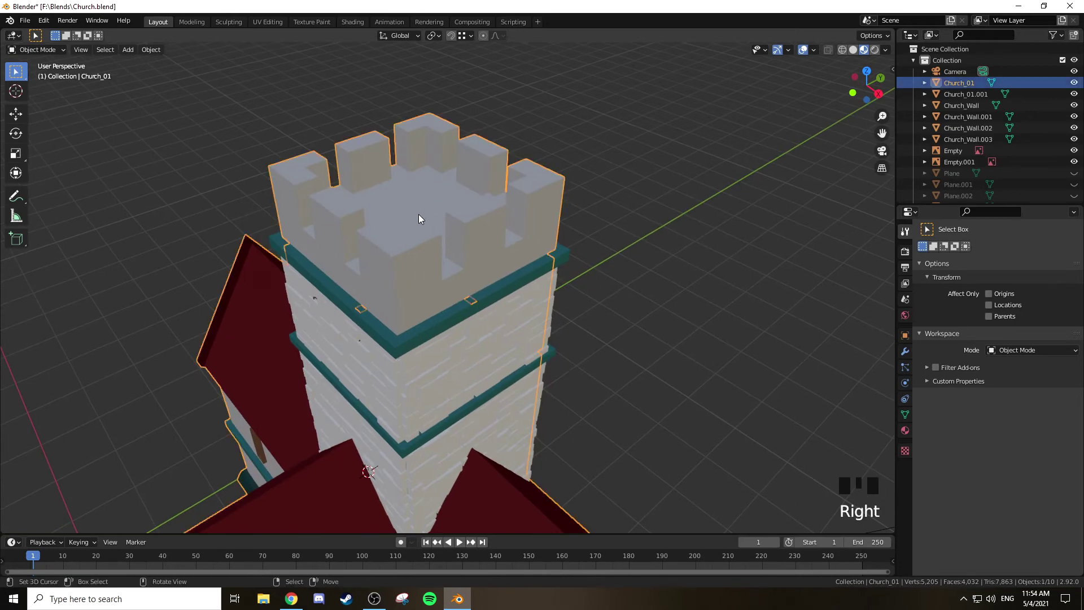
key("Tab")
key("Tab")
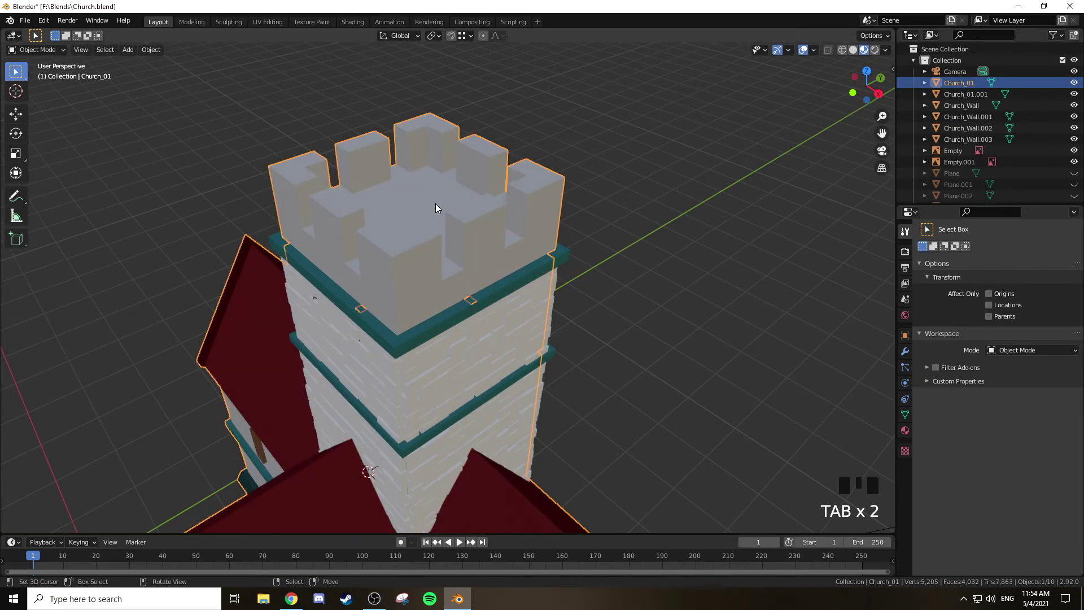
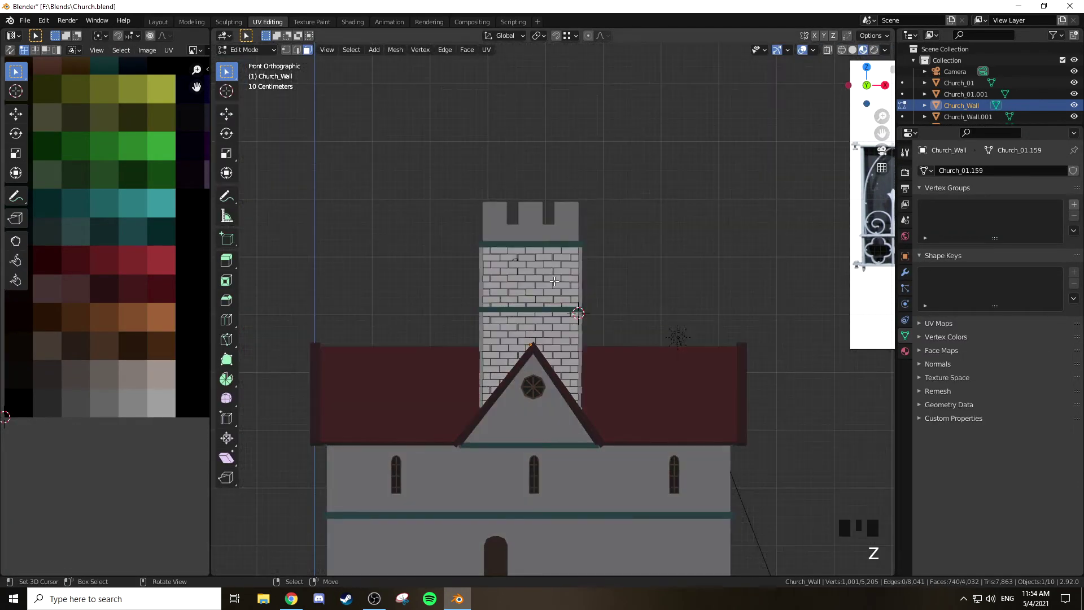
Box-select the tower's brick faces from the side views
right_click(540, 264)
left_click_drag(558, 265, 521, 211)
scroll("up", 3)
left_click_drag(526, 220, 161, 20)
left_click_drag(160, 20, 406, 286)
right_click(406, 287)
right_click(346, 304)
left_click_drag(499, 270, 452, 289)
right_click(452, 289)
left_click_drag(563, 273, 493, 315)
right_click(493, 315)
left_click_drag(674, 259, 636, 142)
Extend the selection to the remaining brick faces and project their UVs from the front view
key("ctrl+j")
left_click_drag(637, 200, 672, 202)
key("KP_7")
left_click_drag(632, 226, 263, 25)
left_click_drag(263, 25, 622, 179)
key("a")
left_click_drag(596, 179, 615, 213)
key("KP_1")
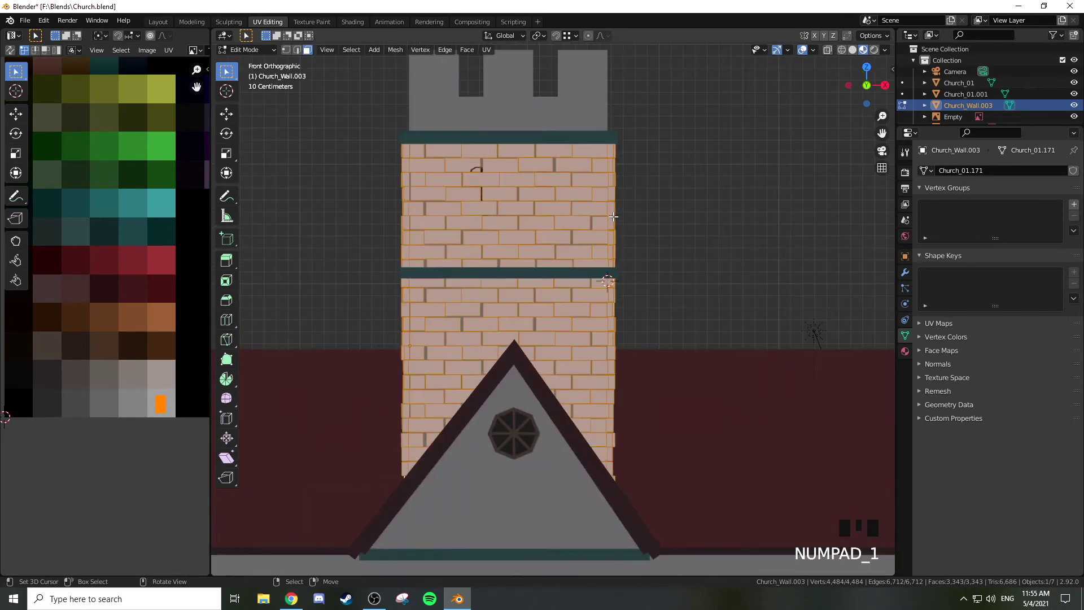
key("u")
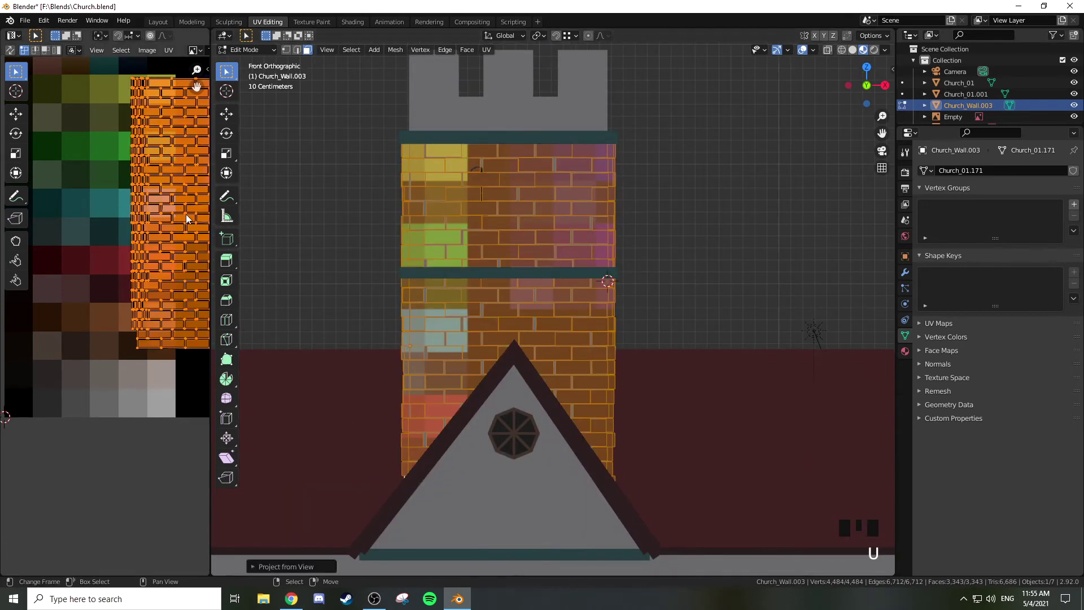
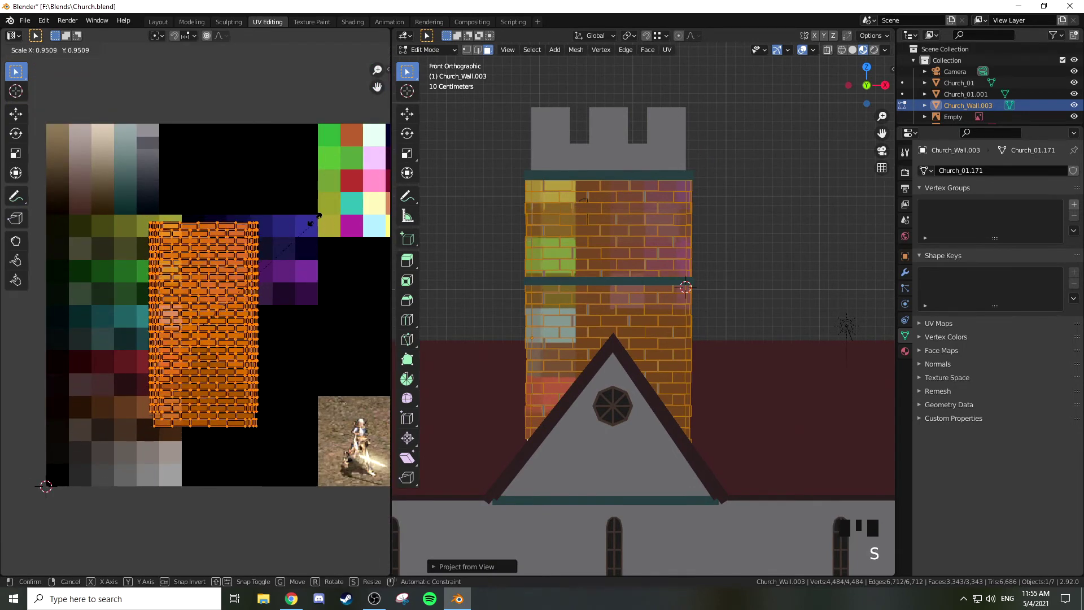
Shrink the brick UV island and move it onto a light grey palette swatch
key("g")
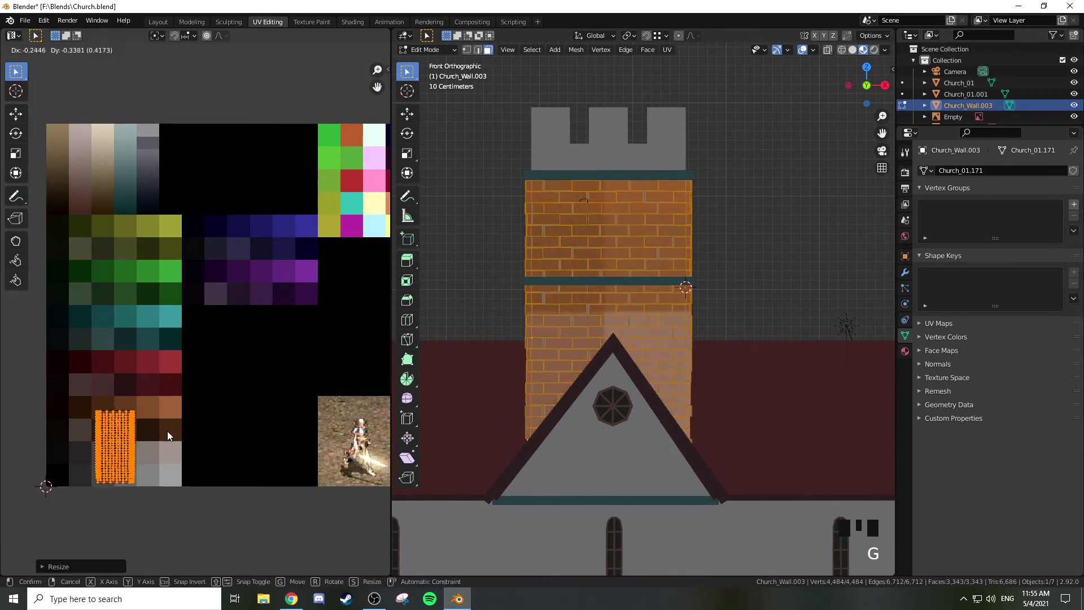
key("s")
key("g")
key("s")
key("z")
key("Tab")
left_click_drag(559, 337, 581, 355)
key("a")
key("a")
Orbit around the tower to check the recoloured bricks
left_click_drag(585, 363, 605, 359)
scroll("up", 3)
left_click_drag(629, 363, 659, 370)
key("Tab")
left_click_drag(615, 263, 735, 155)
key("a")
key("a")
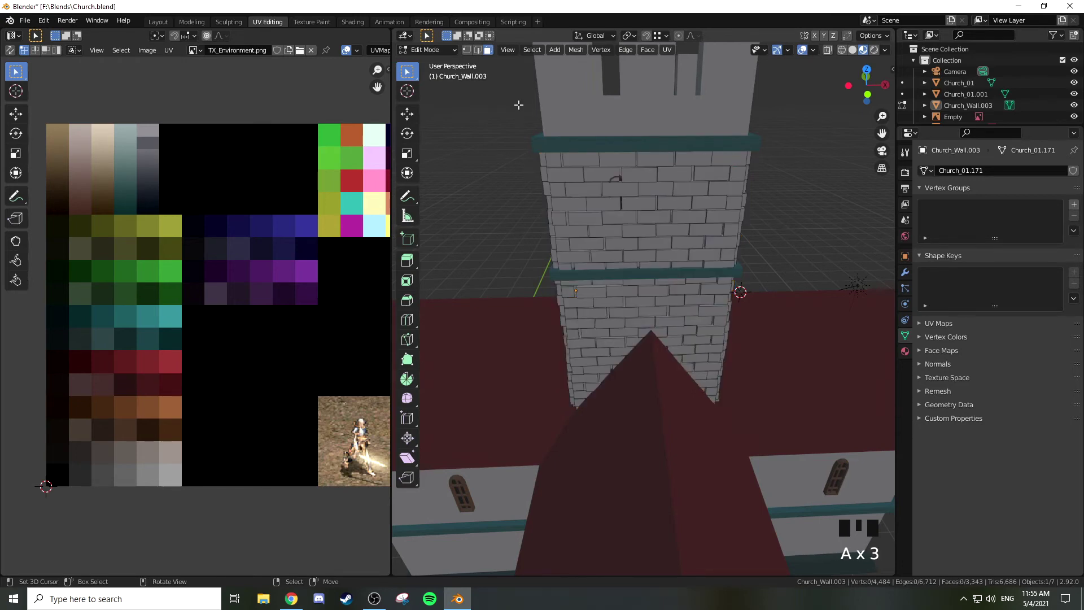
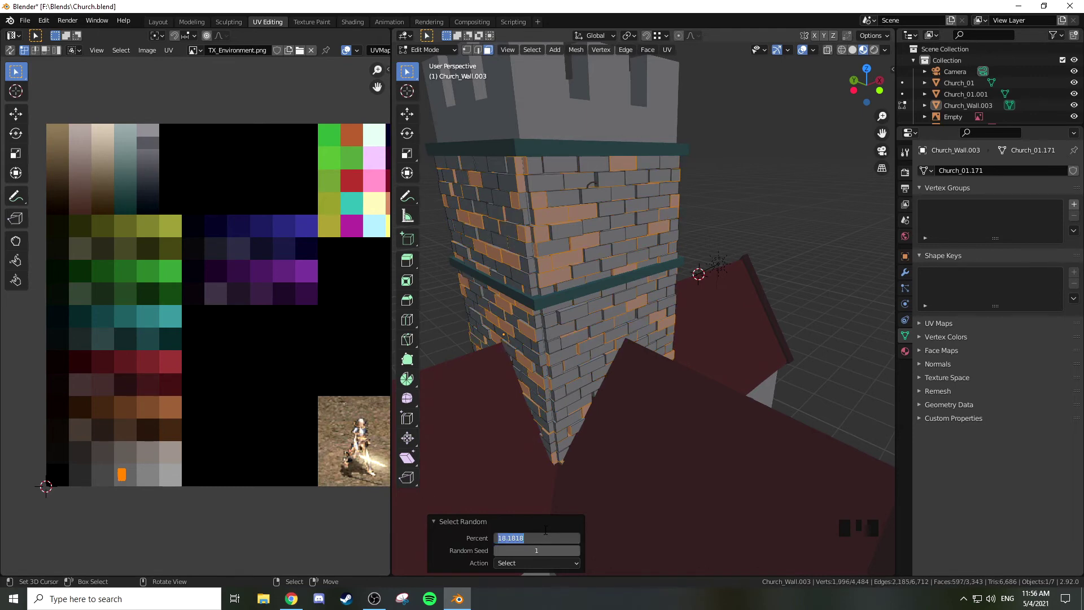
Select a random set of bricks and move their UVs onto another grey swatch
left_click_drag(550, 534, 674, 296)
left_click_drag(674, 297, 201, 455)
key("g")
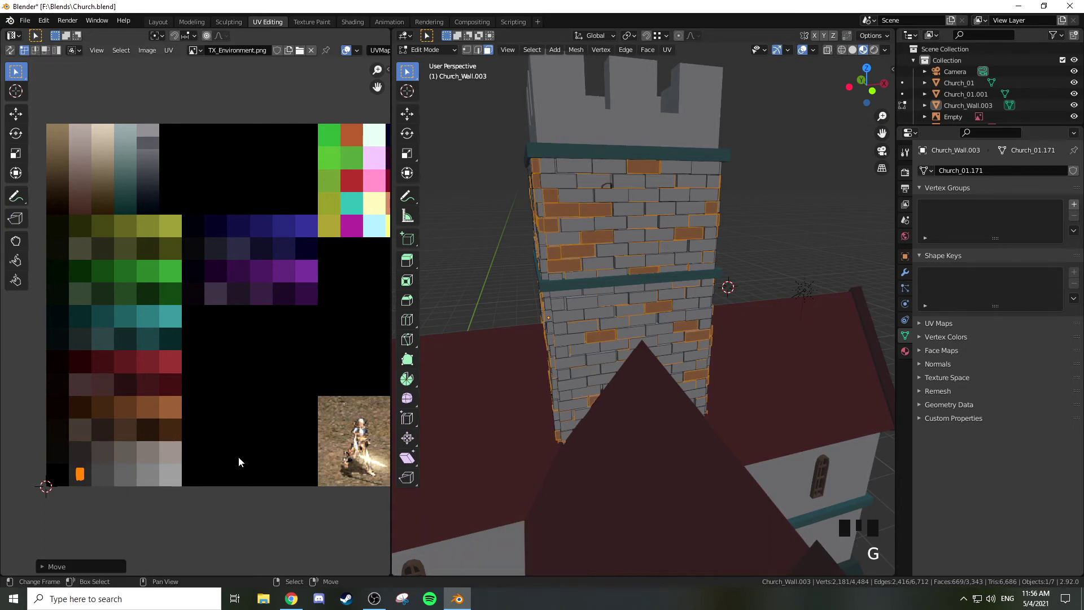
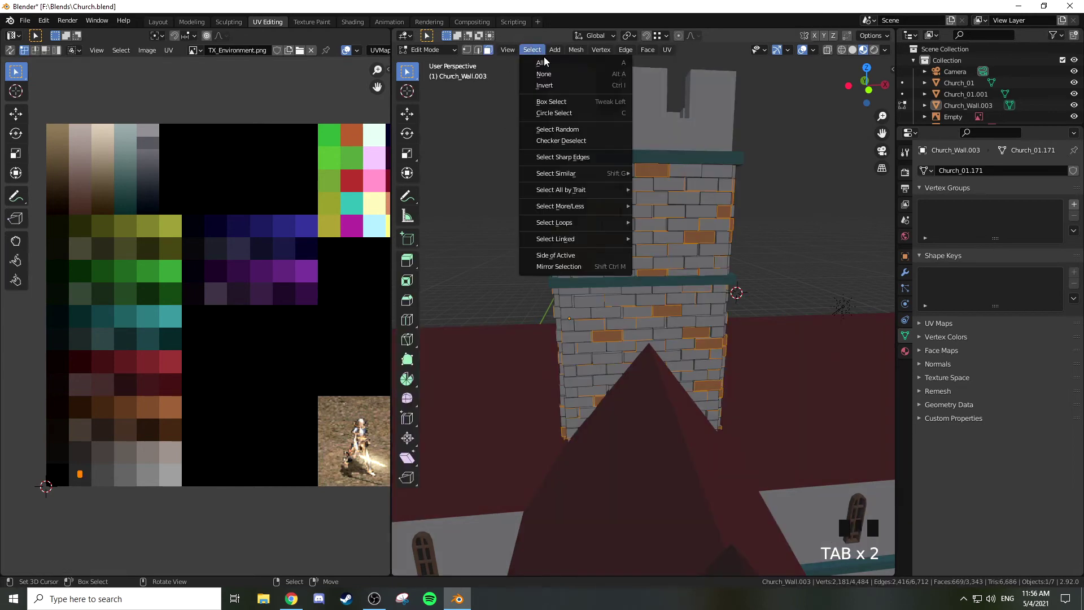
left_click_drag(576, 128, 652, 285)
key("a")
key("a")
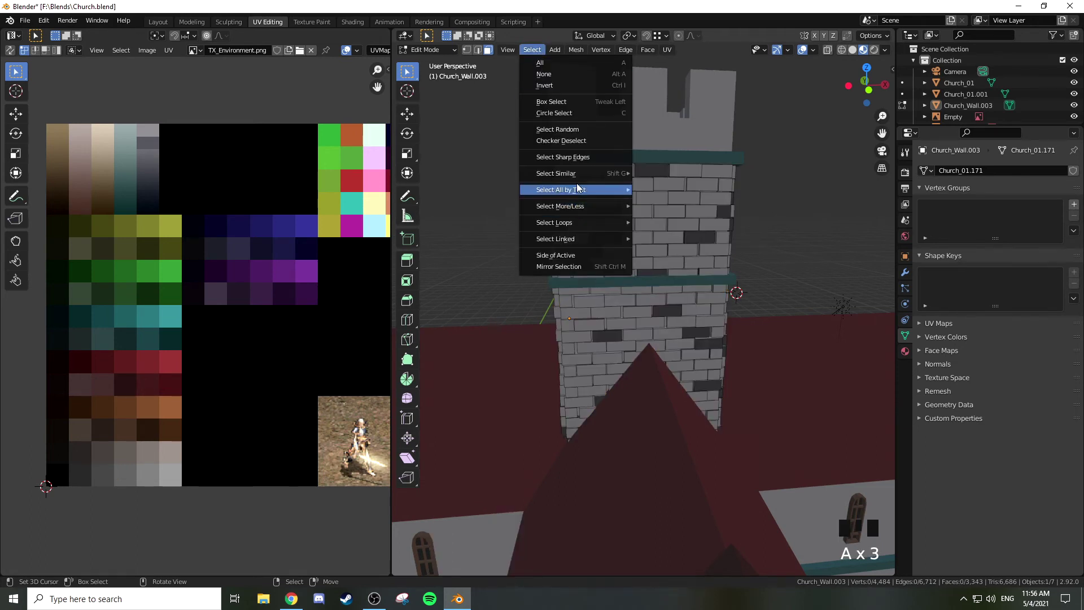
Pick a new random brick set and shift its UVs to a dark grey swatch
left_click_drag(578, 128, 120, 433)
key("a")
key("a")
key("a")
key("g")
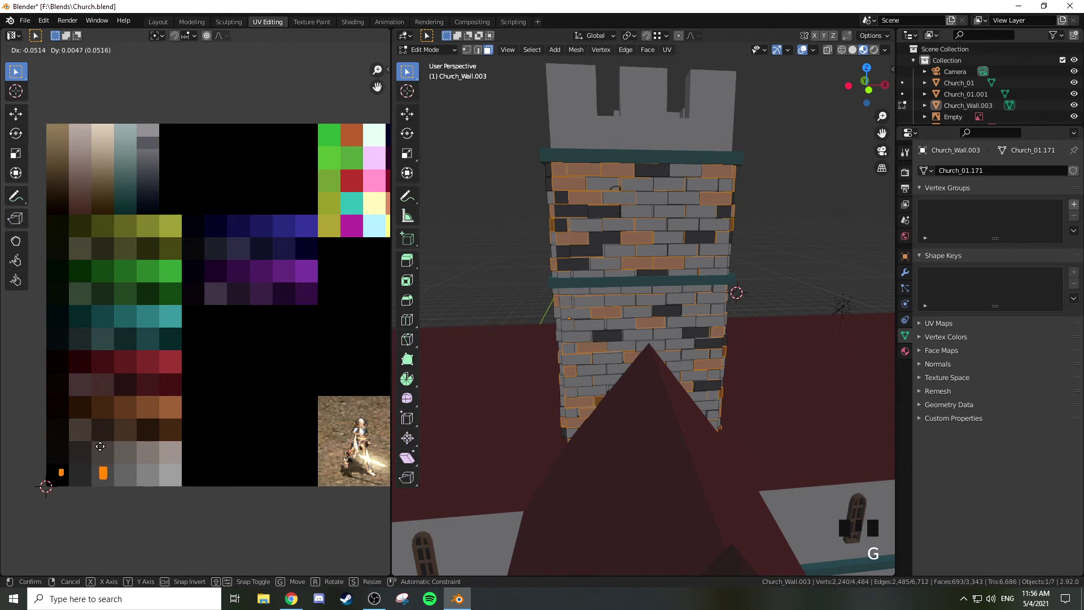
key("a")
key("a")
key("b")
key("g")
key("Tab")
key("Tab")
key("a")
key("a")
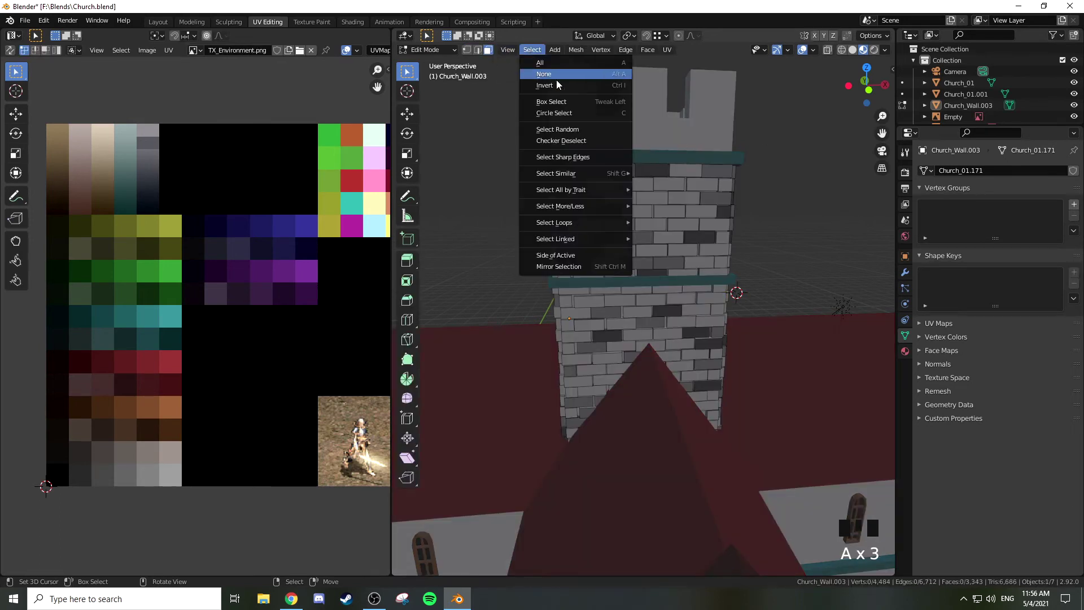
Reselect bricks on the dark swatch and spread subsets onto neighbouring grey shades
left_click_drag(573, 124, 113, 466)
key("a")
key("a")
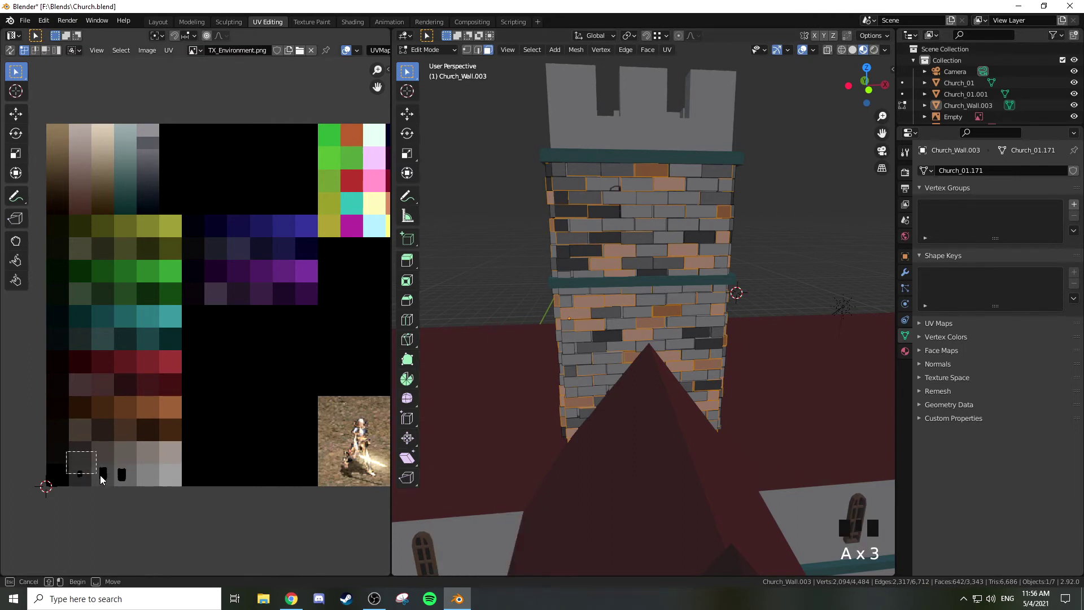
key("b")
key("g")
key("a")
key("a")
key("b")
key("g")
key("Tab")
key("Tab")
key("Tab")
key("Tab")
key("a")
key("a")
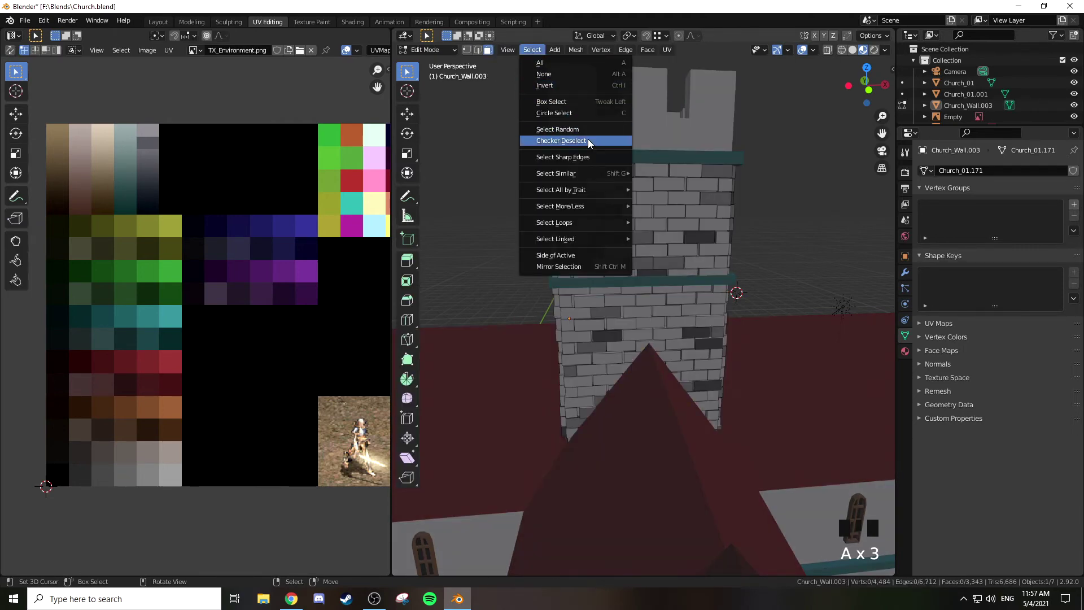
Thin the selection with Checker Deselect and move the remaining bricks to lighter swatches
left_click_drag(581, 126, 154, 465)
key("a")
key("g")
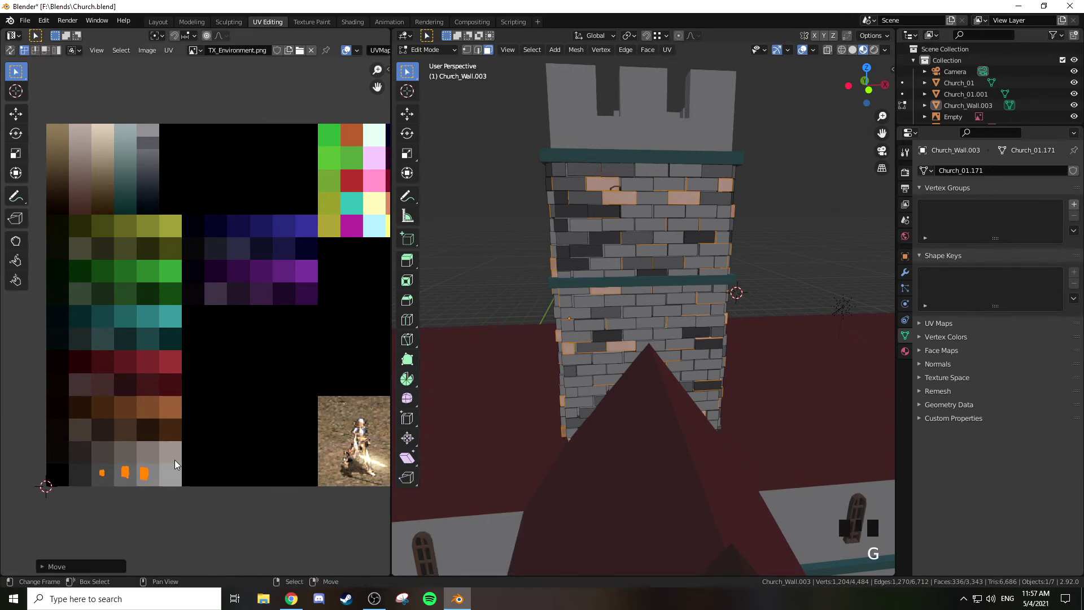
key("a")
key("a")
key("b")
key("g")
key("b")
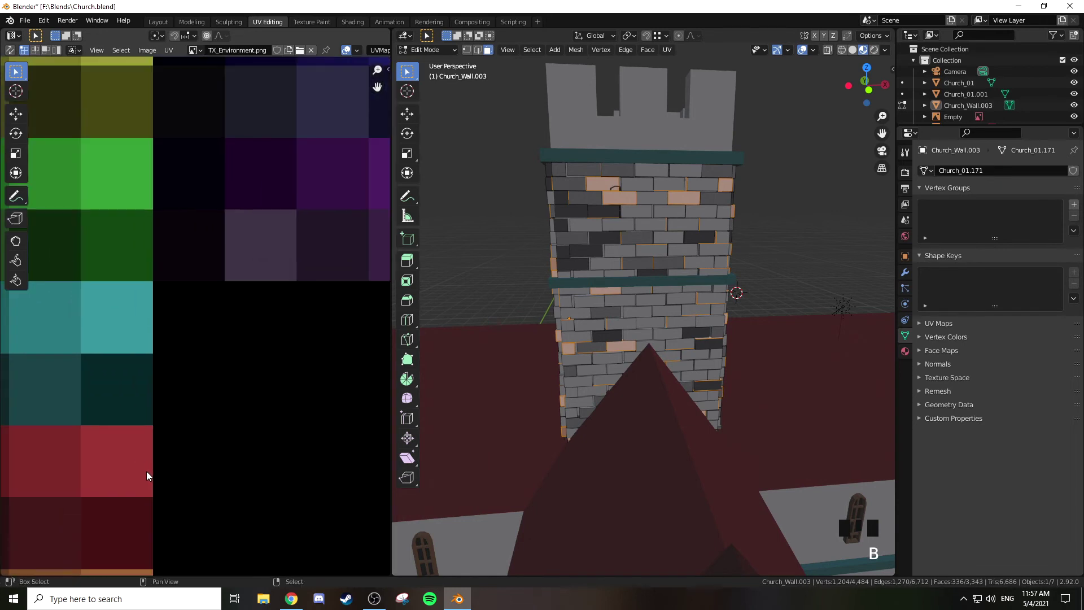
Move two more box-selected brick groups onto further grey shades for variety
key("a")
key("a")
key("b")
key("g")
key("a")
key("a")
key("b")
key("g")
Return to object mode and the Layout workspace to view the mixed-grey tower
key("Tab")
key("z")
left_click_drag(682, 234, 164, 26)
left_click(164, 26)
Preview the grey brick tower under rendered viewport shading and zoom in close to the bricks
scroll("down", 3)
left_click_drag(655, 339, 632, 298)
key("z")
left_click_drag(651, 262, 666, 191)
key("z")
left_click_drag(652, 277, 457, 252)
scroll("up", 3)
scroll("up", 3)
scroll("up", 3)
scroll("up", 3)
Inspect the brick variation up close, then return the viewport to material preview shading
left_click_drag(462, 195, 476, 273)
scroll("up", 3)
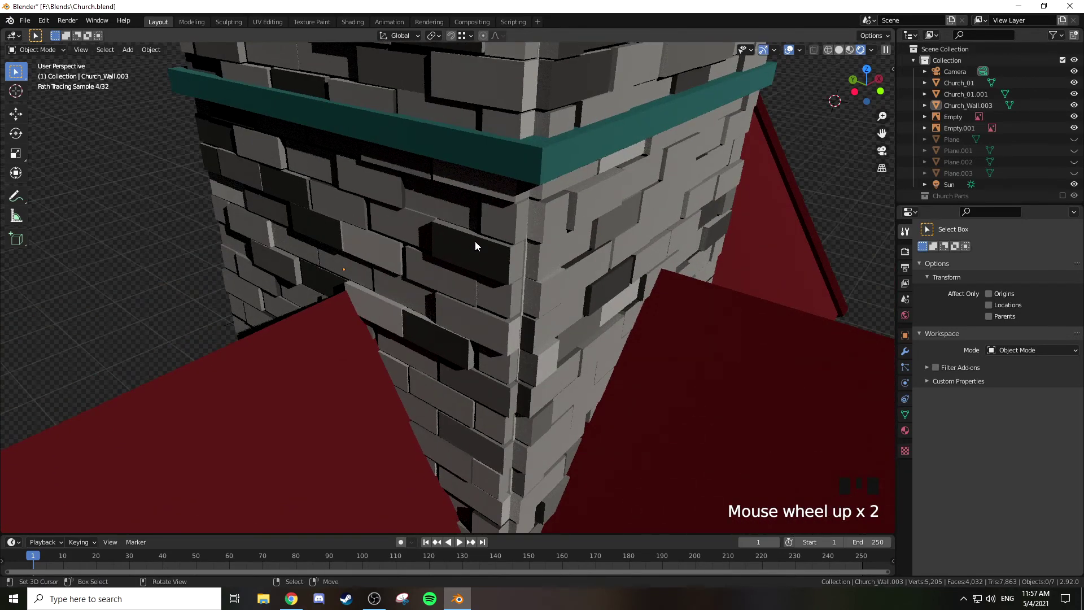
scroll("down", 3)
key("z")
key("z")
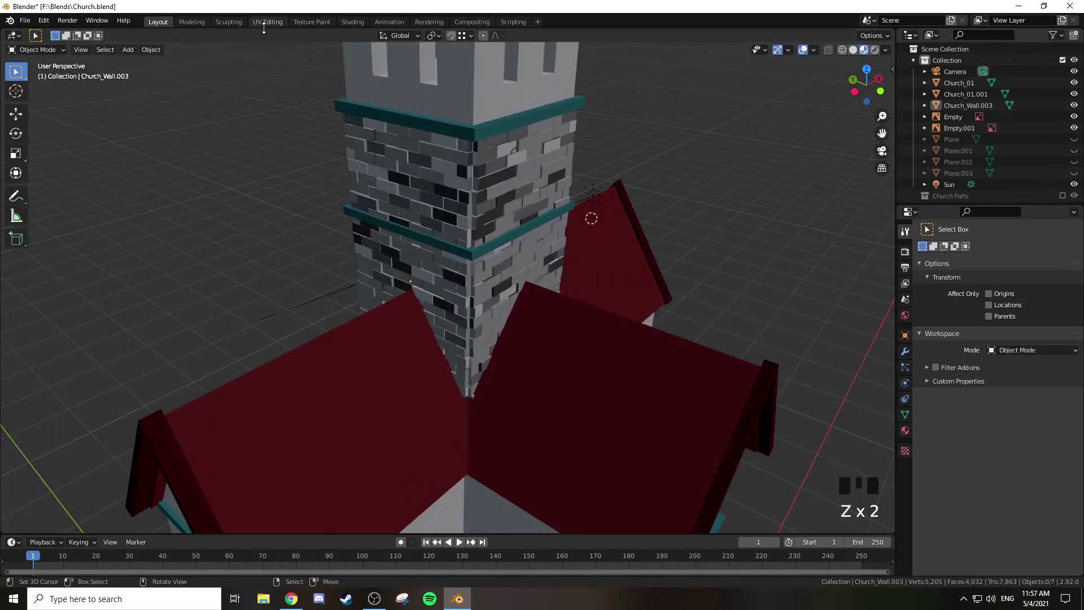
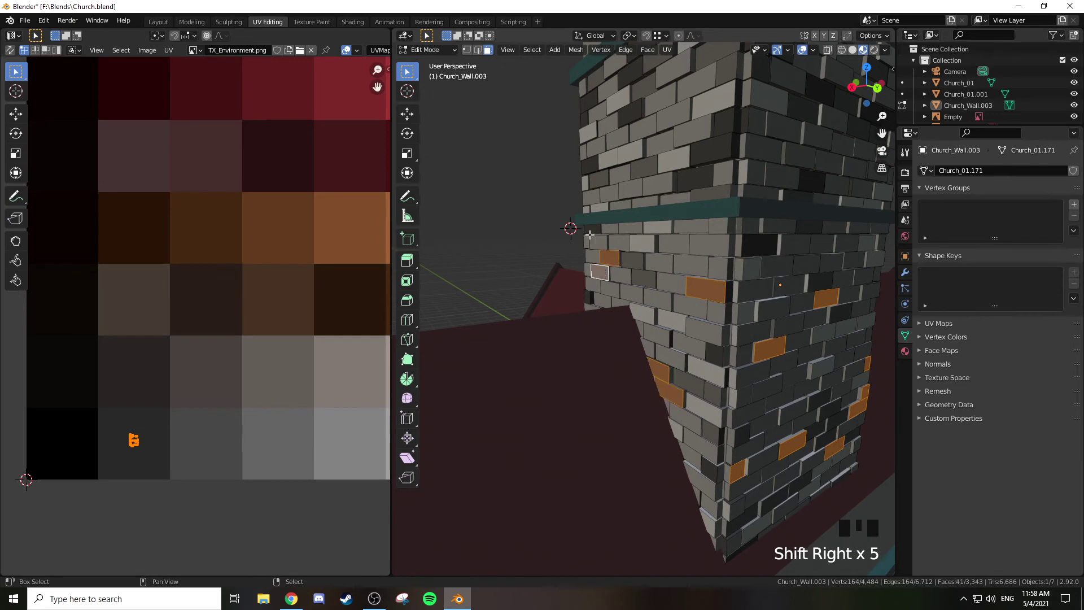
Pick individual brick faces around the tower's corner and top for recolouring
right_click(593, 227)
left_click_drag(687, 173, 726, 138)
right_click(736, 119)
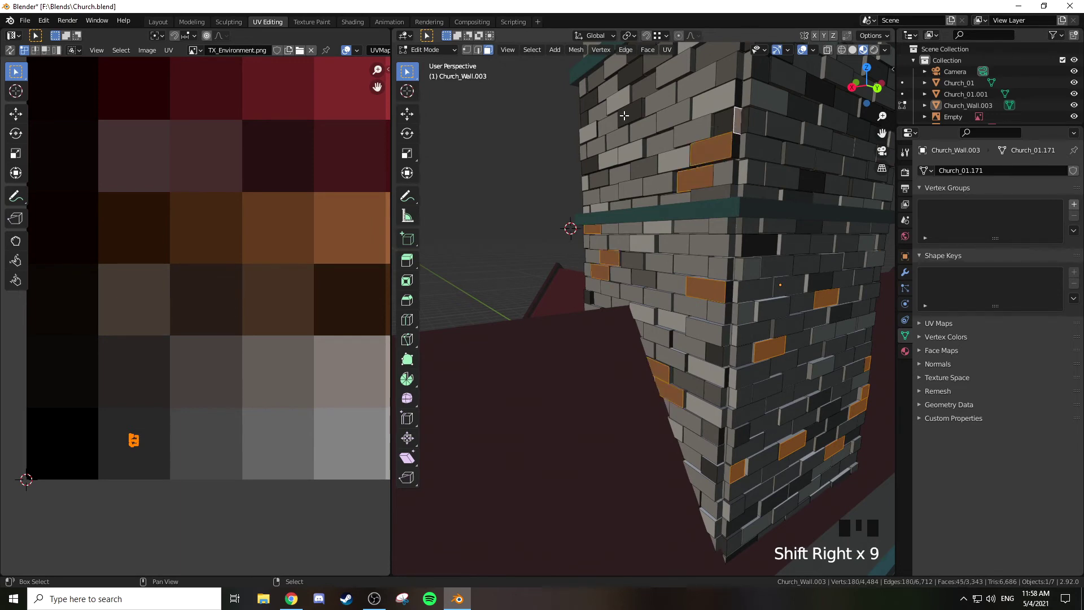
right_click(630, 110)
right_click(593, 159)
left_click_drag(643, 139, 556, 257)
right_click(556, 257)
right_click(543, 274)
left_click_drag(682, 244, 690, 228)
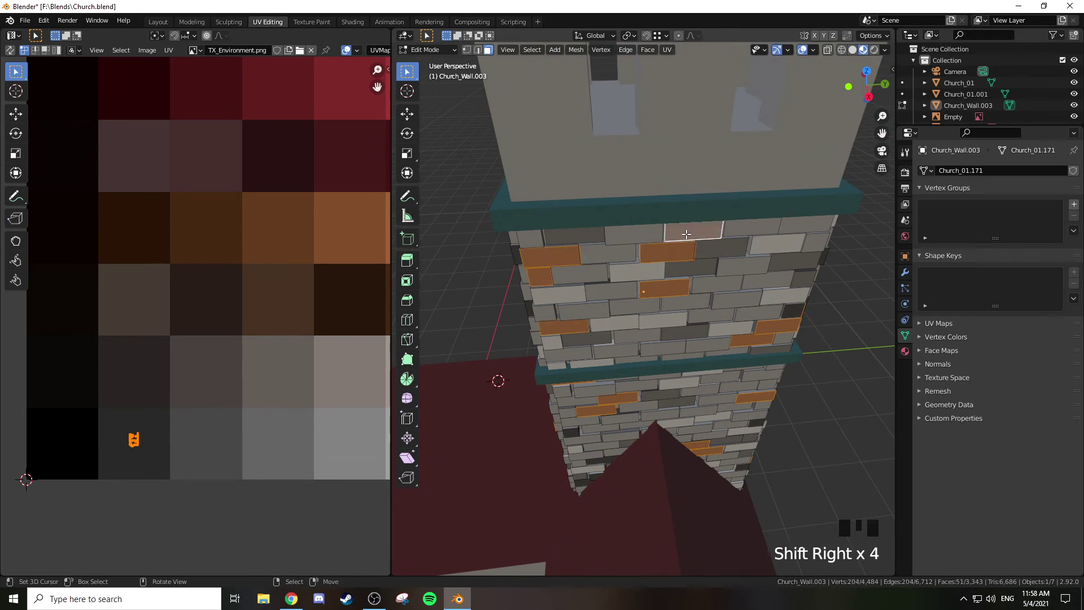
Grow the selection over the picked brick and shift its UVs onto another grey swatch
key("ctrl+KP_Add")
key("ctrl+KP_Add")
key("ctrl+KP_Add")
key("ctrl+KP_Add")
key("ctrl+KP_Add")
key("a")
key("s")
key("g")
key("s")
key("Tab")
Select a second brick on the tower and grow the selection to cover it
left_click_drag(656, 309, 648, 238)
scroll("up", 3)
middle_click(626, 236)
right_click(627, 258)
key("Tab")
right_click(637, 248)
key("ctrl+KP_Add")
key("ctrl+KP_Add")
Move that brick's UVs onto a different grey palette swatch
key("a")
key("a")
key("b")
key("g")
key("a")
key("a")
key("b")
key("g")
left_click_drag(727, 277, 718, 255)
key("Tab")
Leave mesh editing of the tower and return to the Layout workspace
middle_click(738, 226)
scroll("down", 3)
left_click_drag(737, 290, 728, 318)
key("a")
key("a")
left_click_drag(729, 326, 160, 18)
left_click(160, 18)
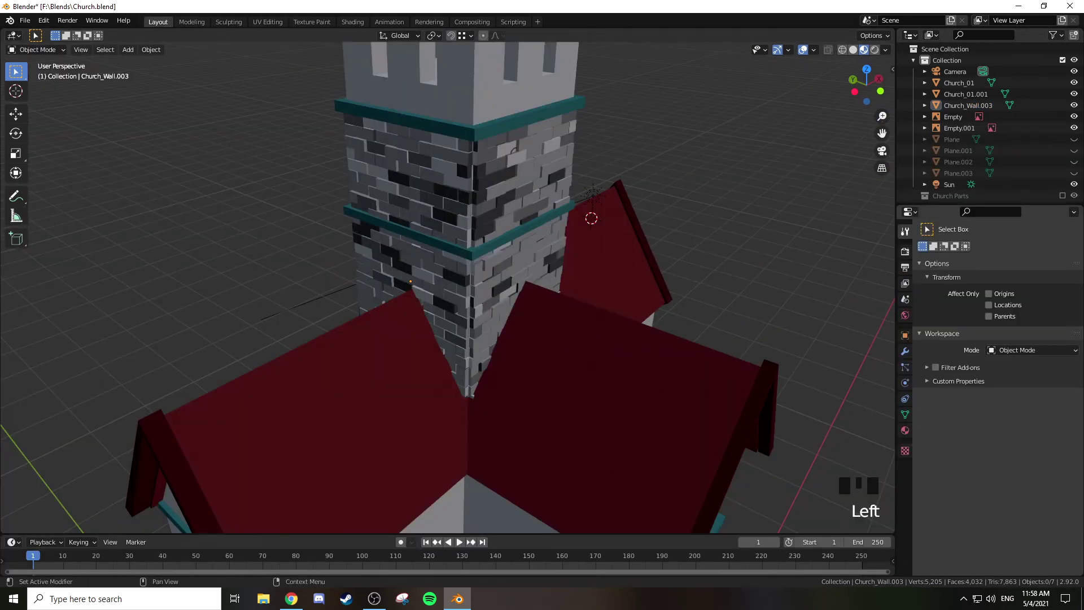
Frame the church tower from the front in object mode, ready to place a corner pillar
key("Tab")
middle_click(789, 243)
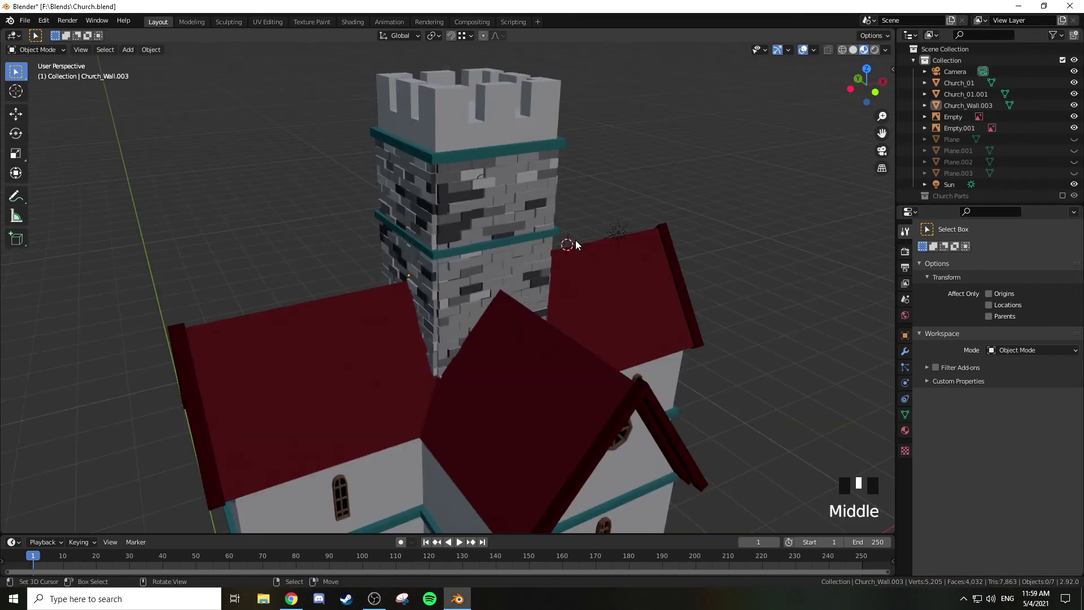
scroll("up", 3)
scroll("up", 3)
left_click_drag(520, 221, 486, 218)
right_click(486, 218)
key("Tab")
key("Tab")
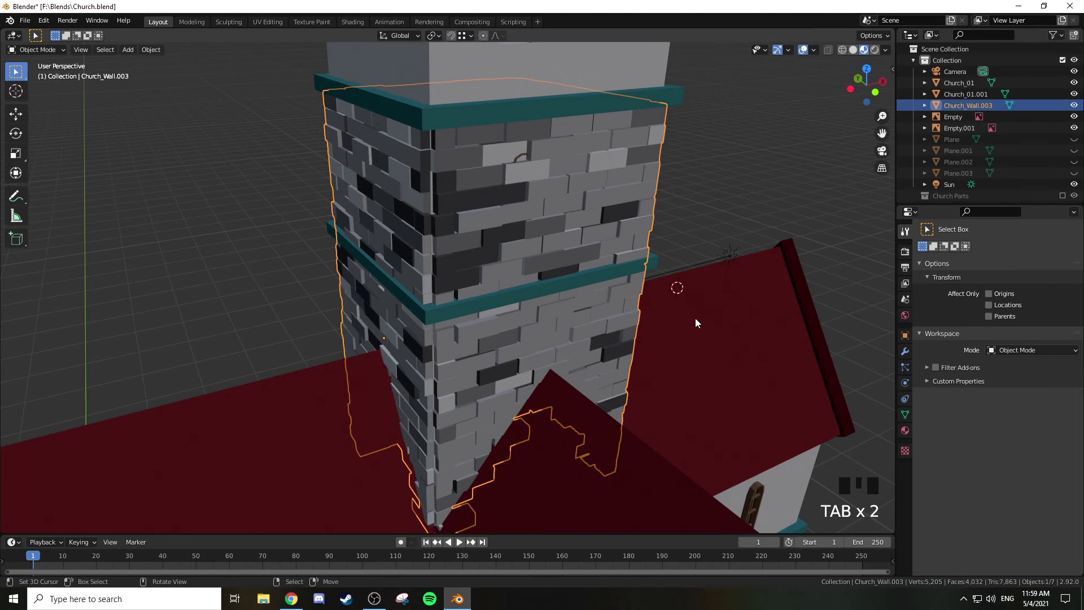
right_click(697, 321)
key("h")
scroll("down", 3)
left_click_drag(642, 288, 599, 280)
Add a new cube, scale it into a tall narrow pillar, and look straight down on the tower
key("shift+a")
key("KP_1")
key("s")
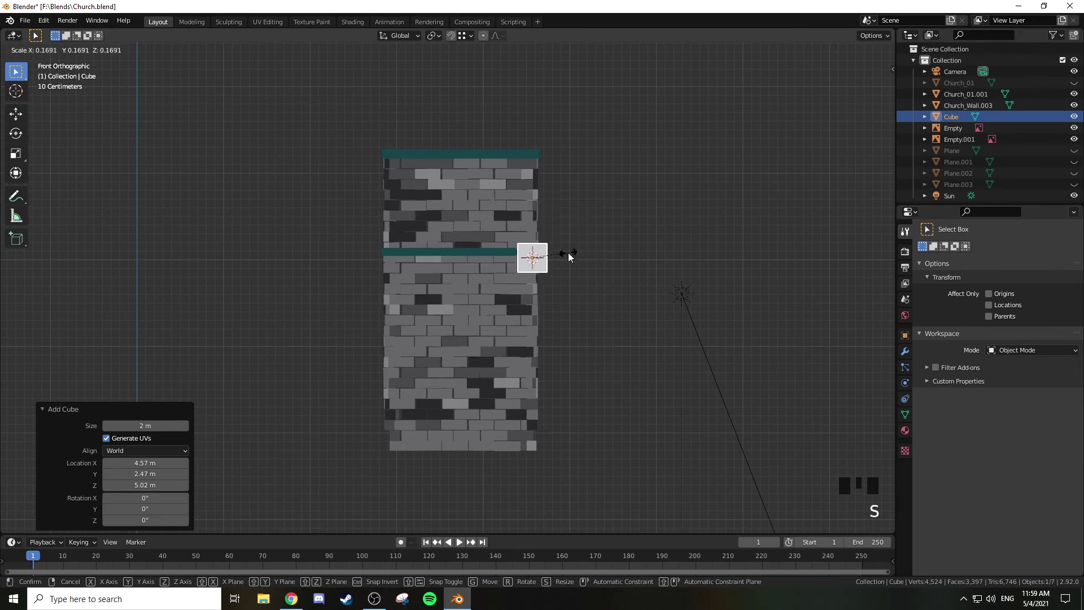
key("g")
key("KP_7")
key("KP_Decimal")
scroll("down", 3)
left_click_drag(577, 159, 606, 346)
Move the pillar cube in top view onto one outside corner of the tower
key("g")
key("z")
key("z")
key("g")
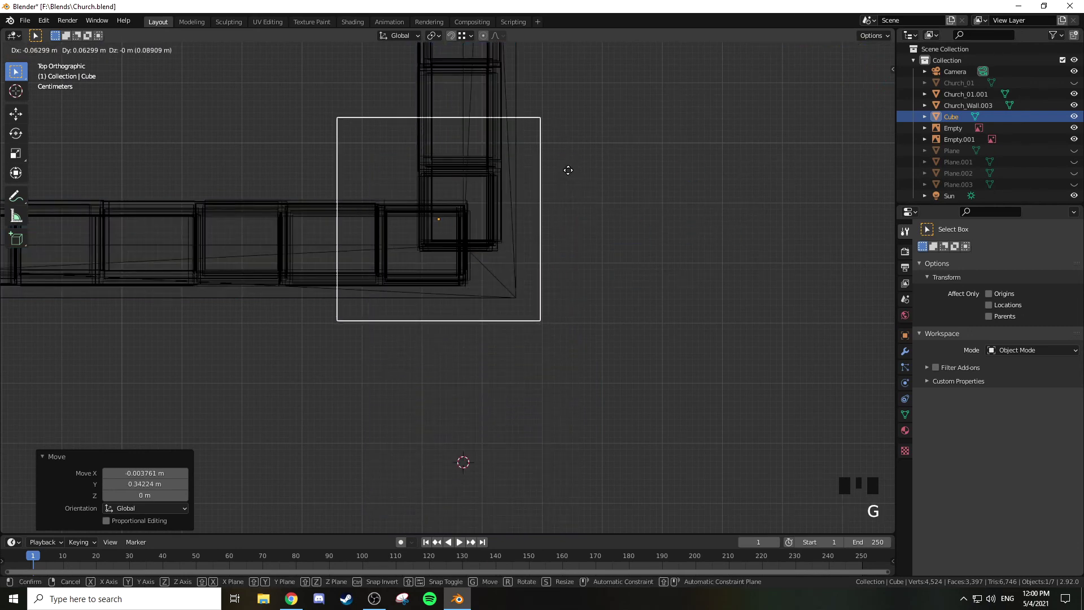
key("s")
key("g")
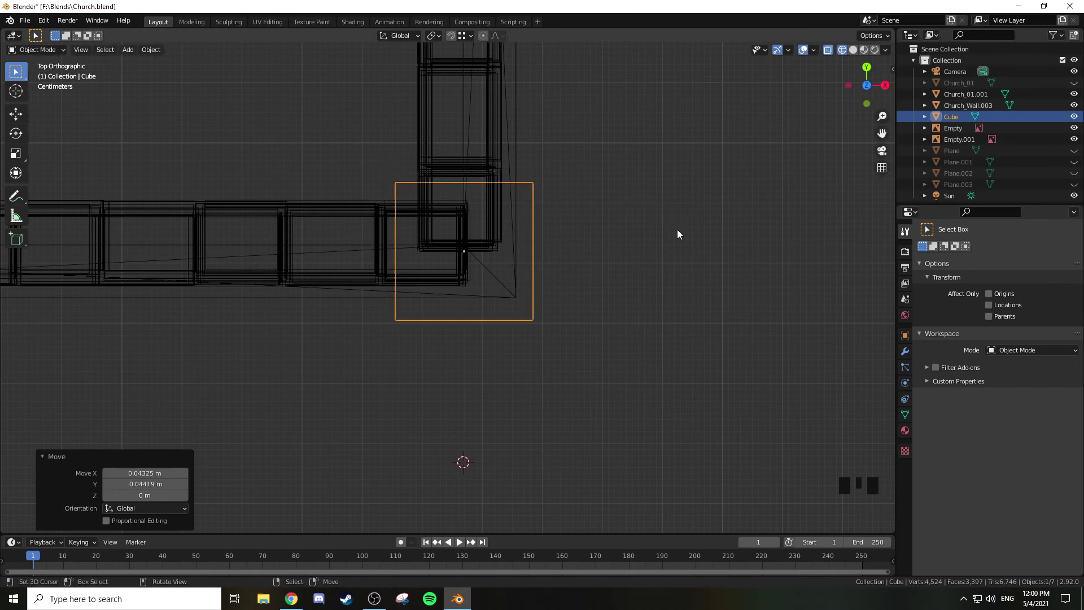
key("g")
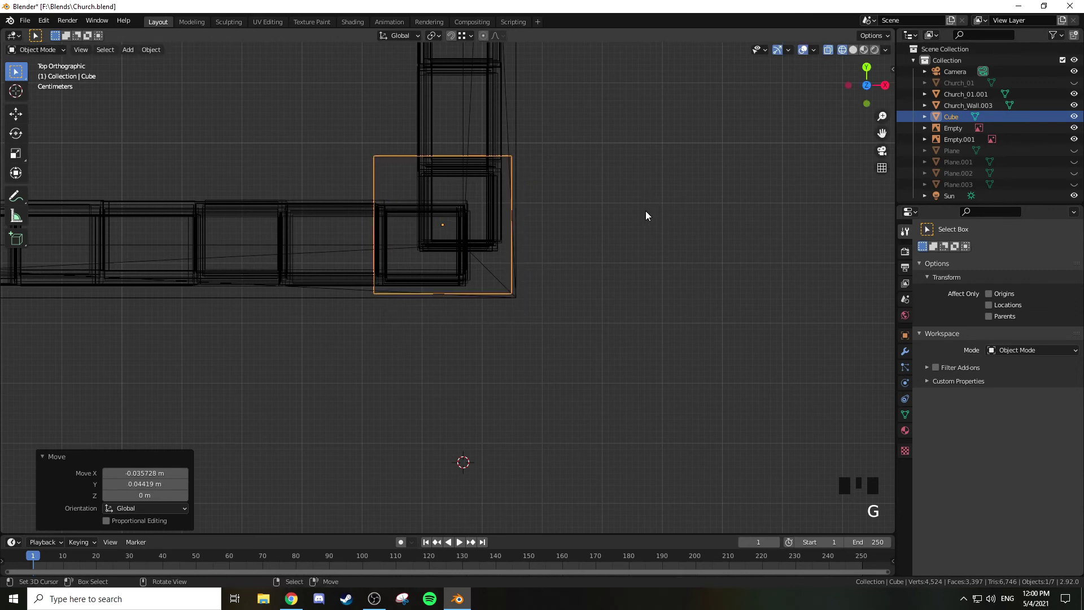
key("g")
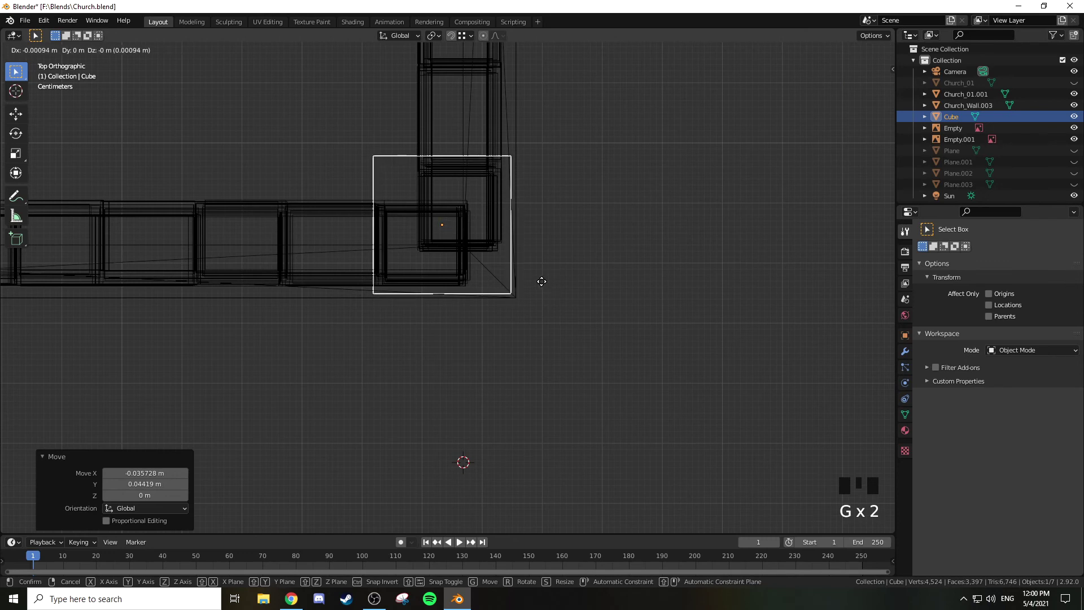
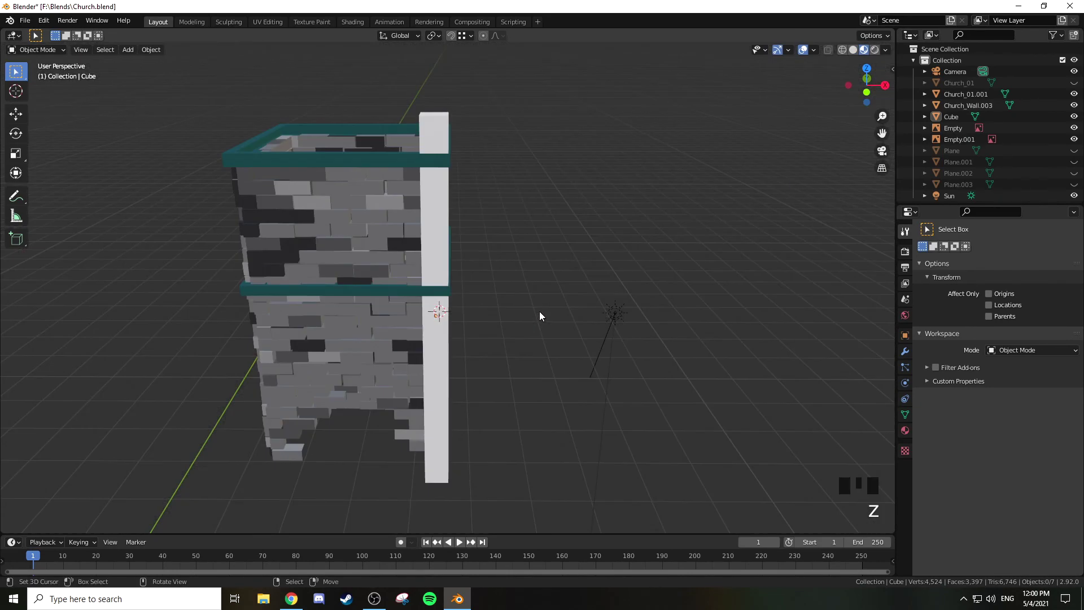
In see-through top view, select the corner pillar and shrink its width
left_click_drag(539, 289, 494, 351)
key("KP_7")
key("z")
scroll("up", 3)
key("z")
right_click(401, 223)
key("z")
scroll("up", 3)
key("s")
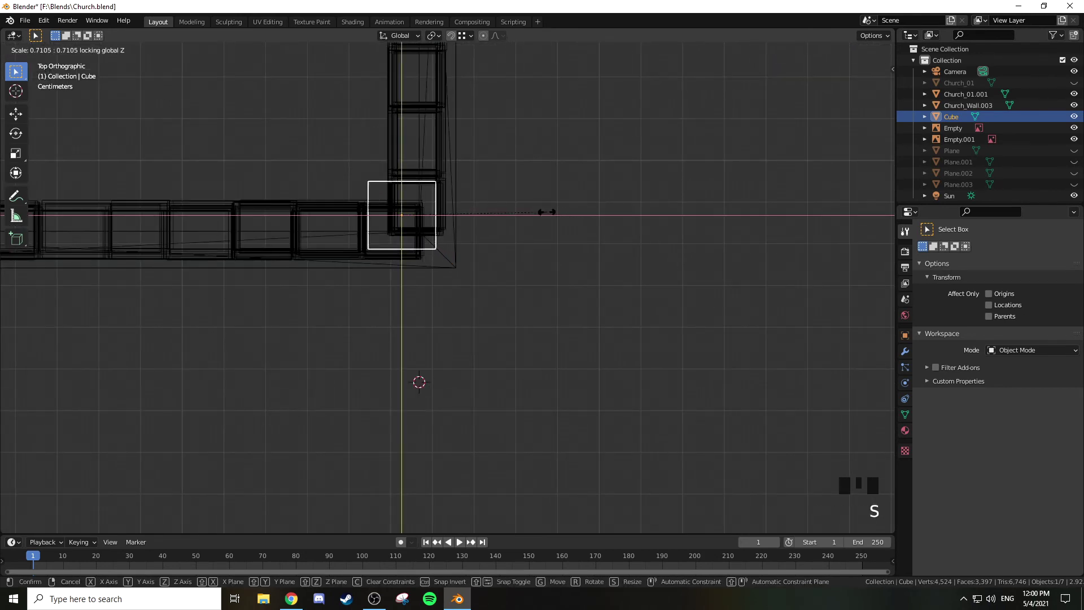
key("g")
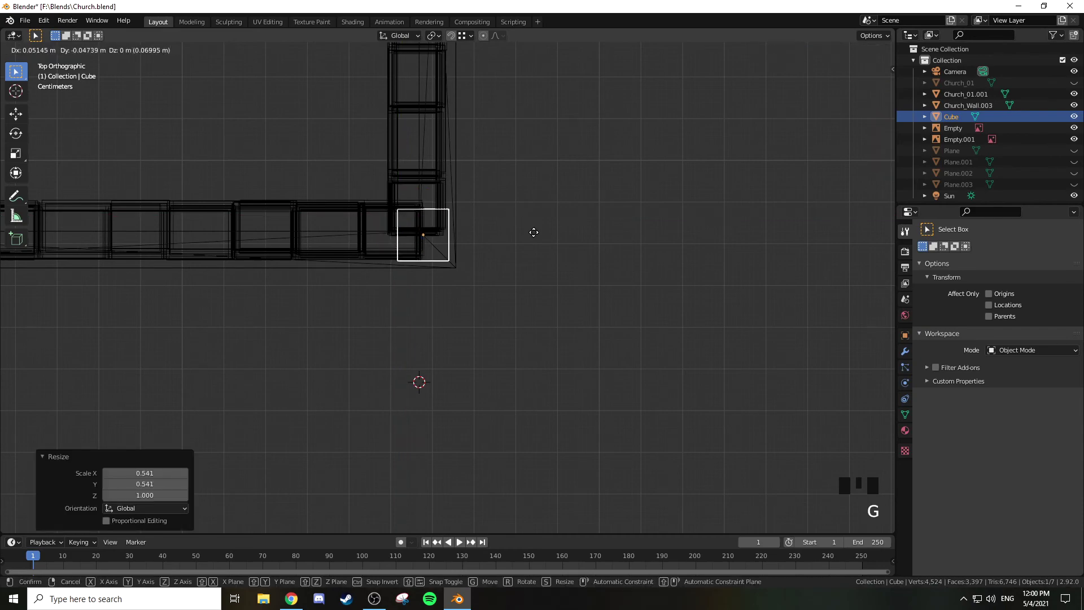
Slide the slimmer pillar onto the tower's corner and select its whole geometry
scroll("up", 3)
key("z")
left_click_drag(569, 279, 527, 203)
scroll("down", 3)
left_click_drag(509, 253, 545, 184)
right_click(545, 184)
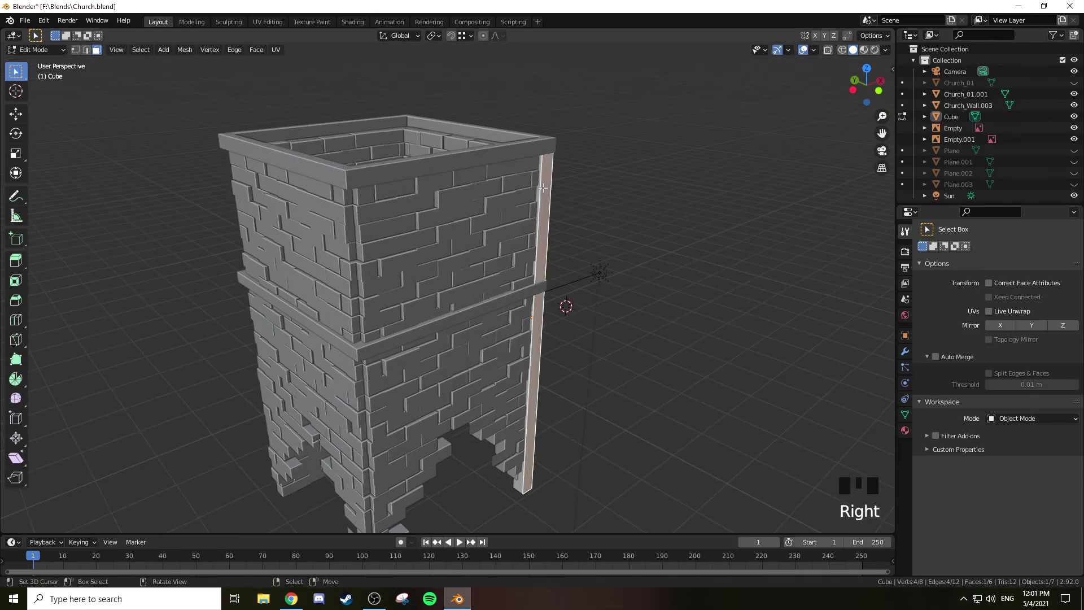
key("ctrl+KP_Add")
key("ctrl+KP_Add")
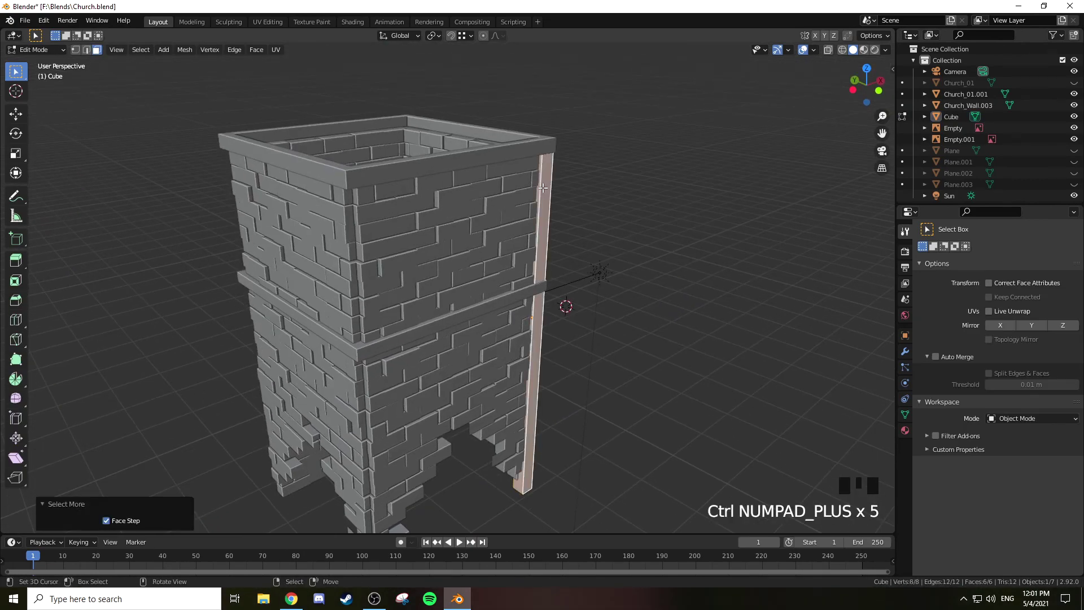
Duplicate the pillar along one axis onto the adjacent tower corner
key("KP_7")
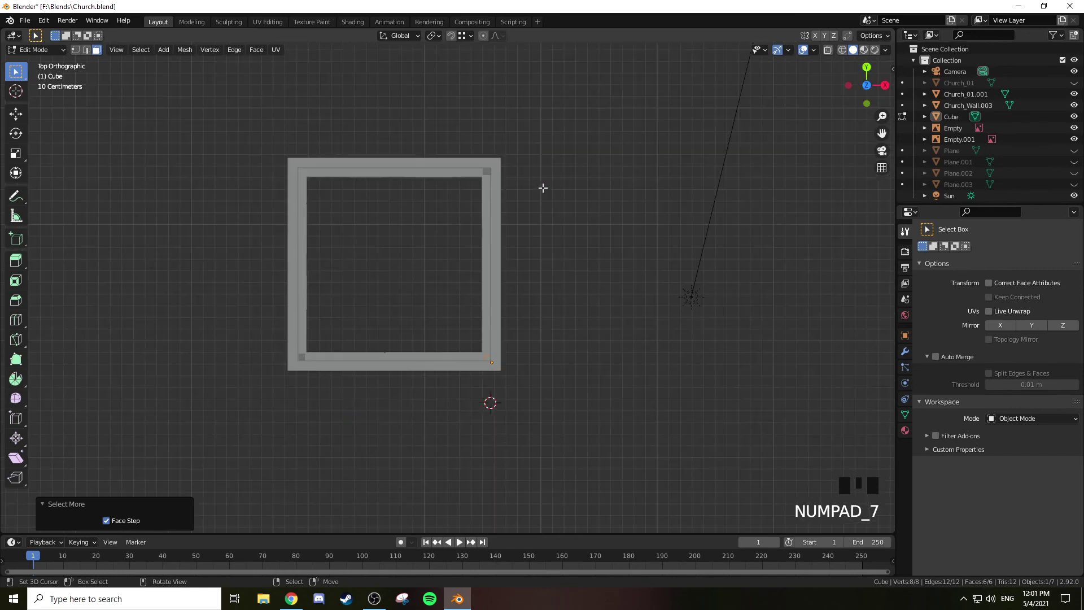
key("z")
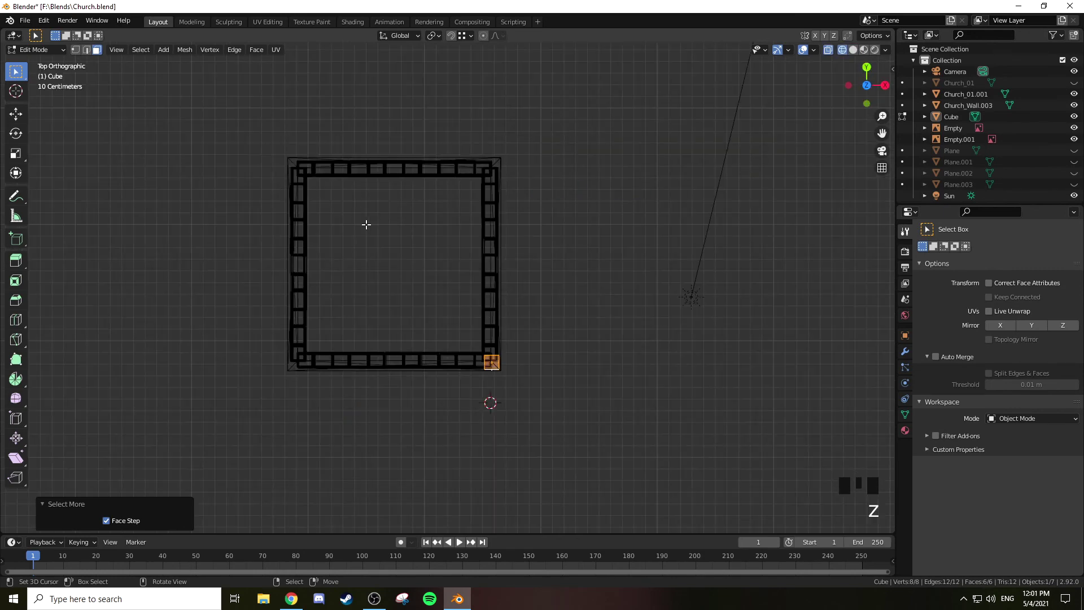
key("shift+d")
key("KP_Decimal")
scroll("up", 3)
key("g")
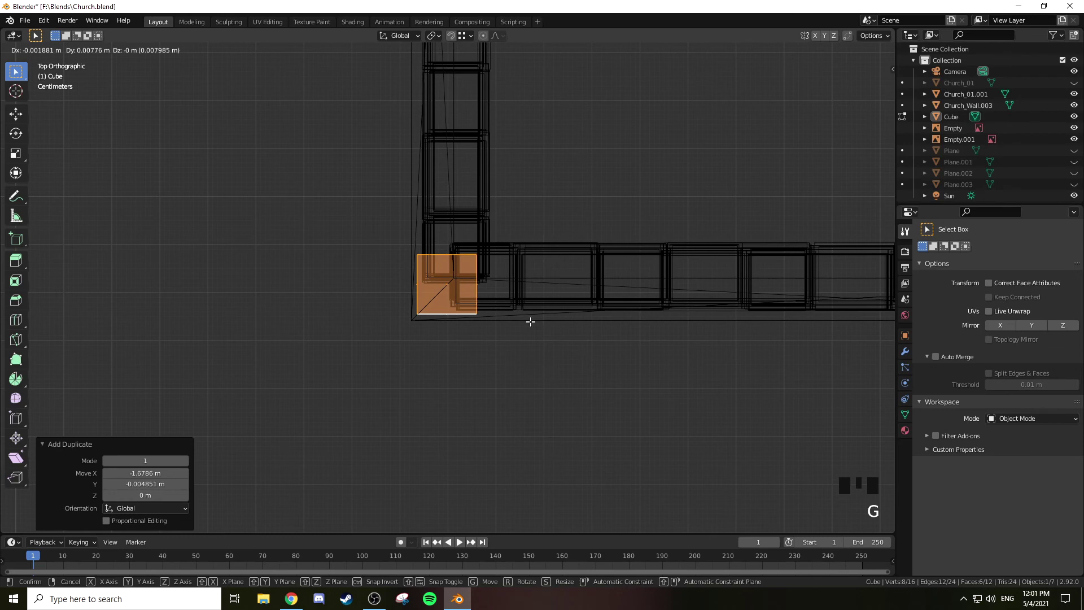
scroll("down", 3)
middle_click(606, 257)
Duplicate both pillars along Y onto the two opposite corners of the tower
right_click(602, 289)
key("ctrl+KP_Add")
key("ctrl+KP_Add")
key("ctrl+KP_Add")
left_click_drag(636, 282, 654, 462)
key("shift+d")
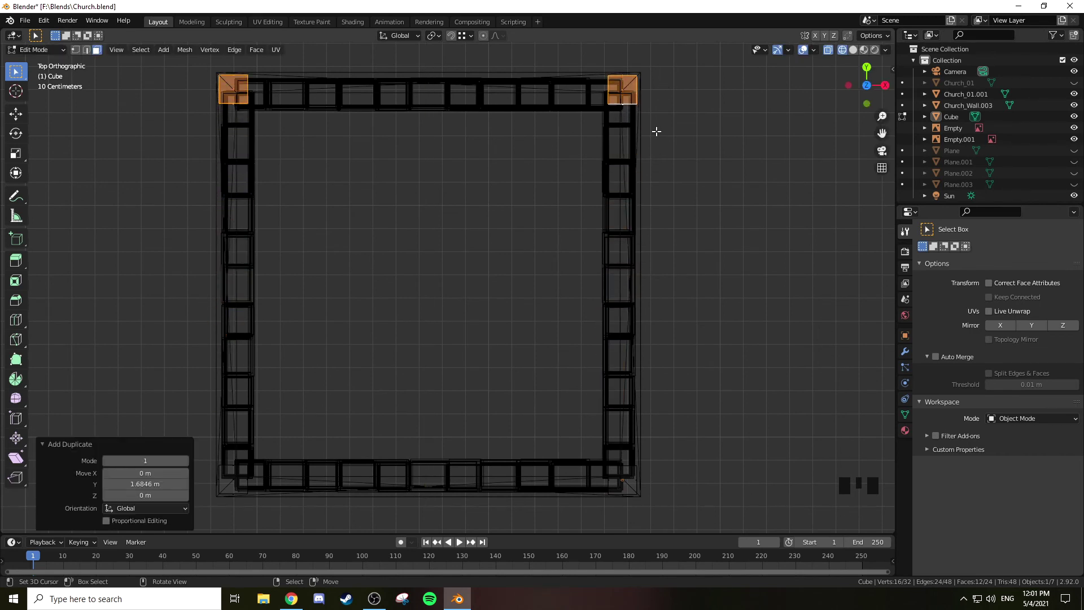
Return to solid shading and orbit to check the four corner pillars
key("z")
left_click_drag(668, 309, 615, 211)
scroll("down", 3)
left_click_drag(606, 214, 401, 160)
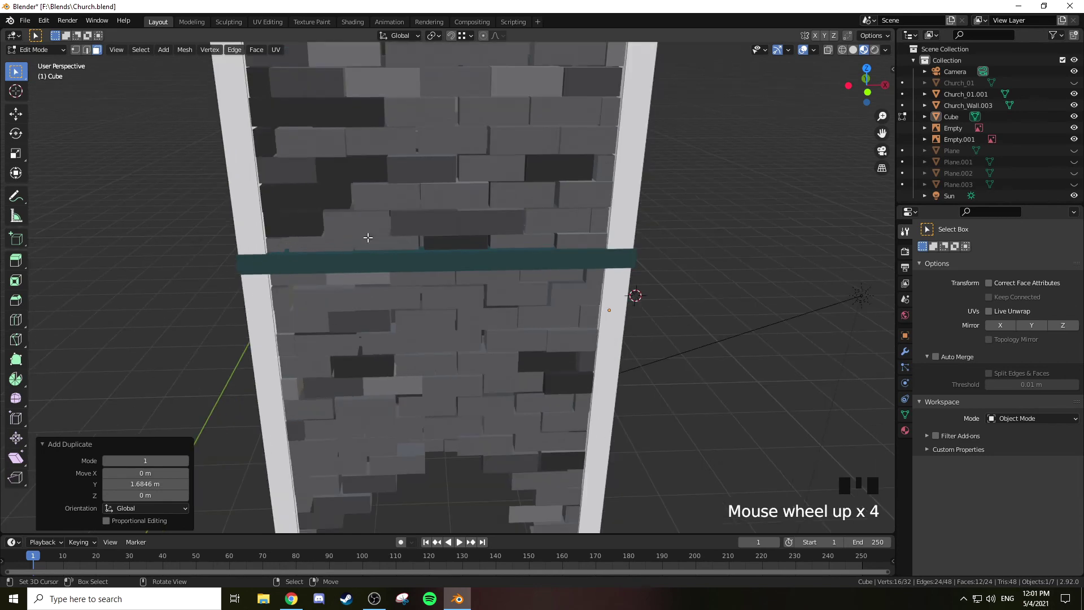
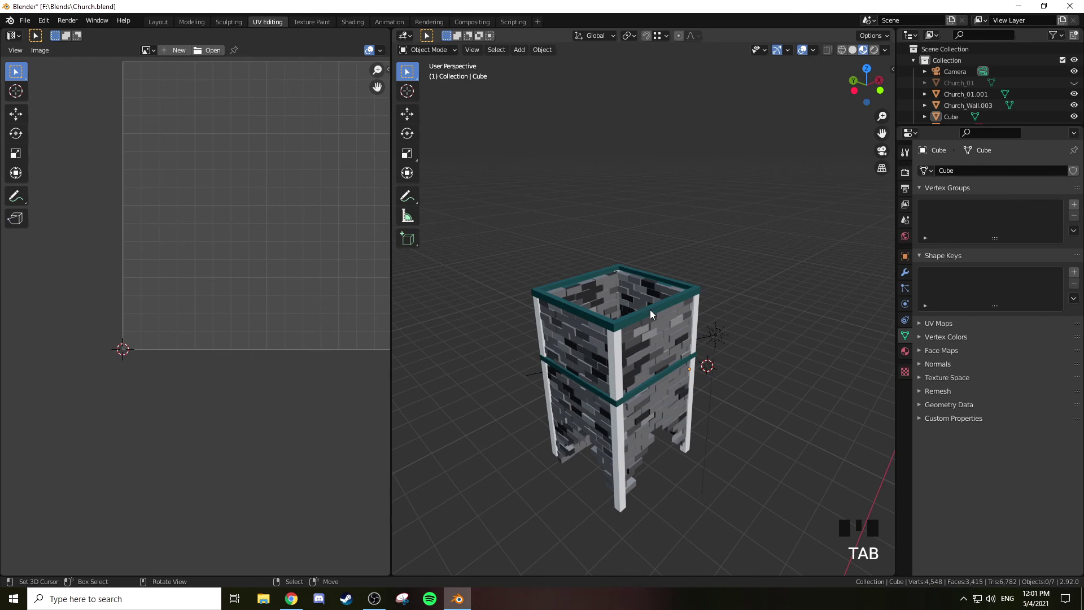
Join the corner pillars object into the brick wall and enter edit mode on the combined mesh
right_click(654, 315)
right_click(656, 346)
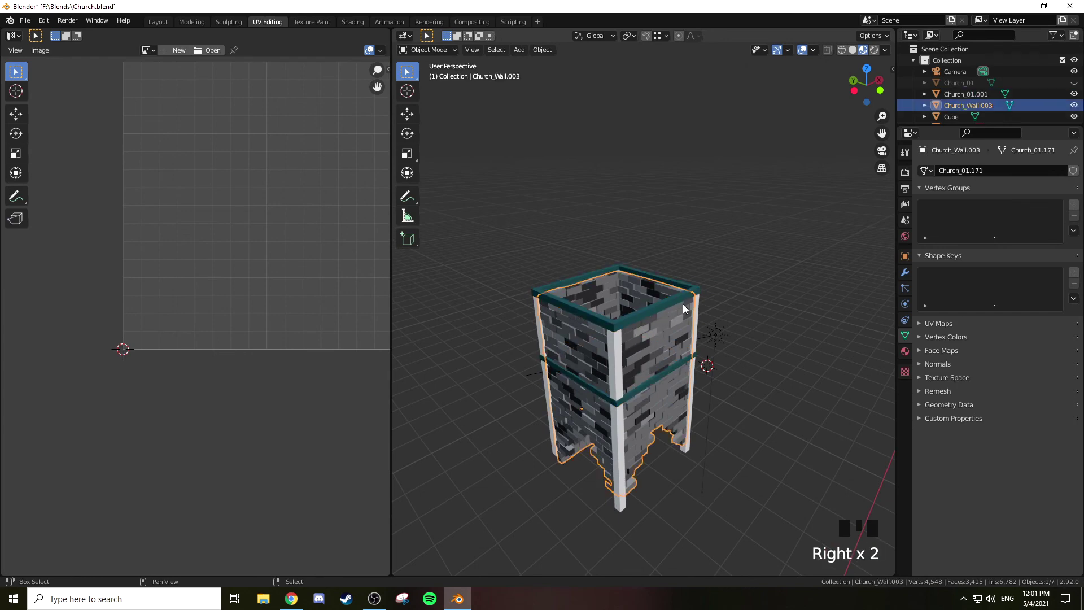
right_click(701, 311)
right_click(685, 300)
right_click(661, 337)
key("ctrl+j")
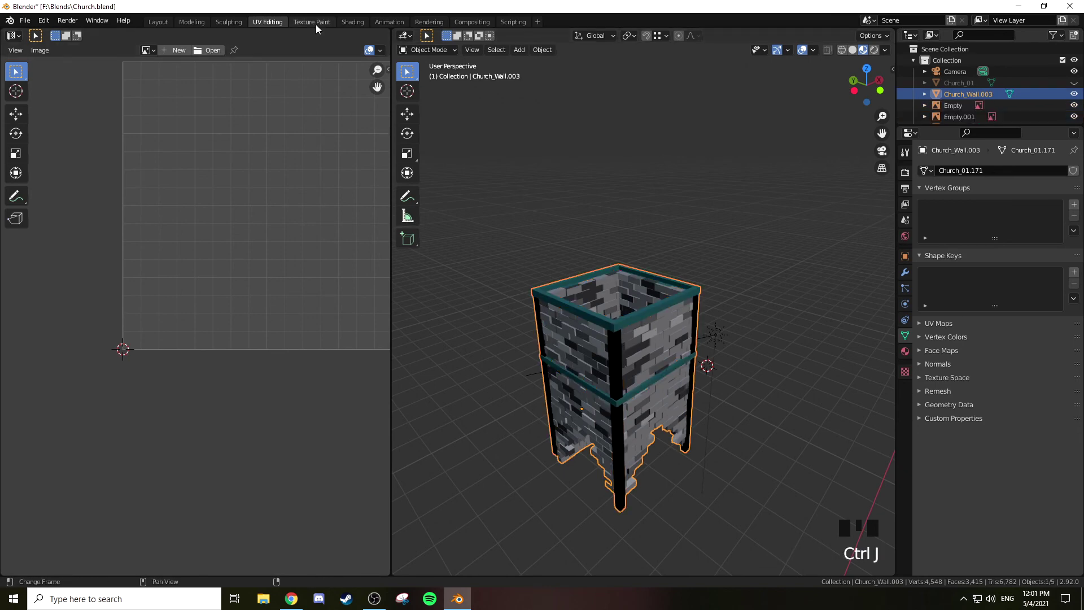
key("Tab")
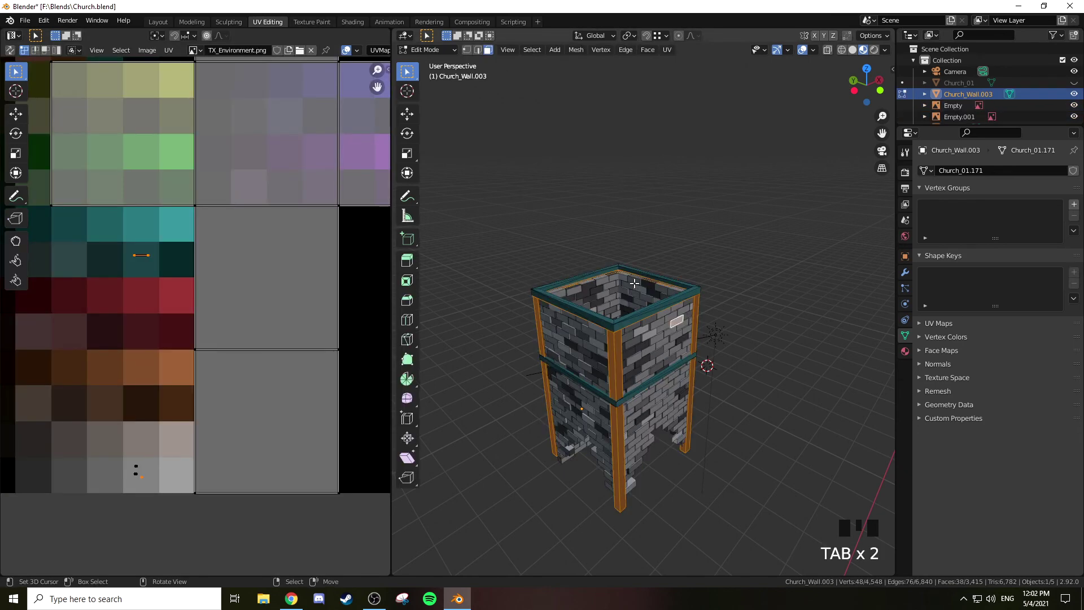
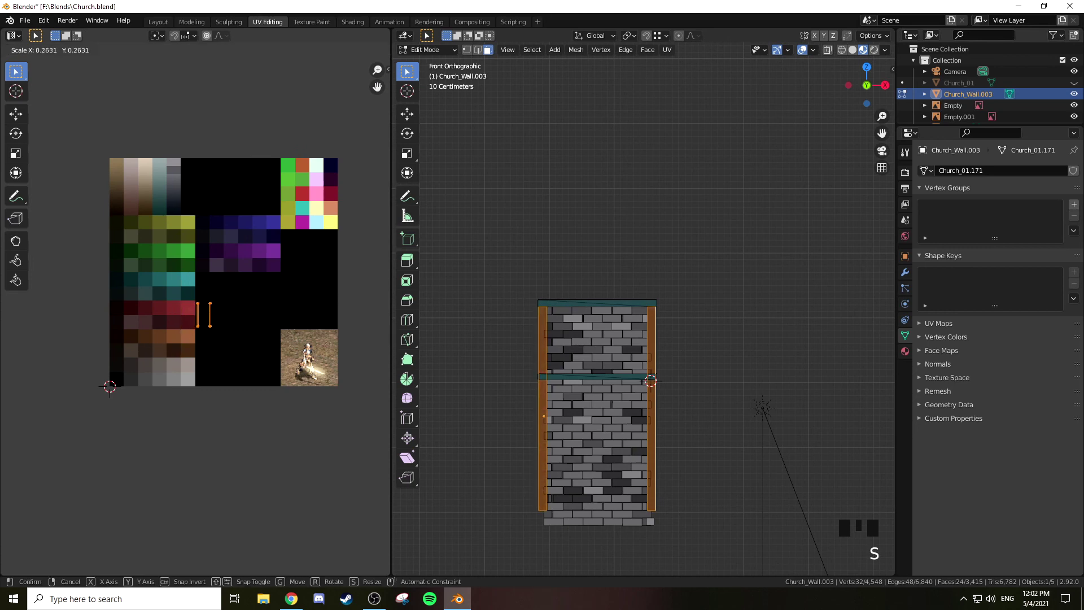
Shrink the pillars' UVs and move them onto a brown swatch of the palette texture
key("g")
key("s")
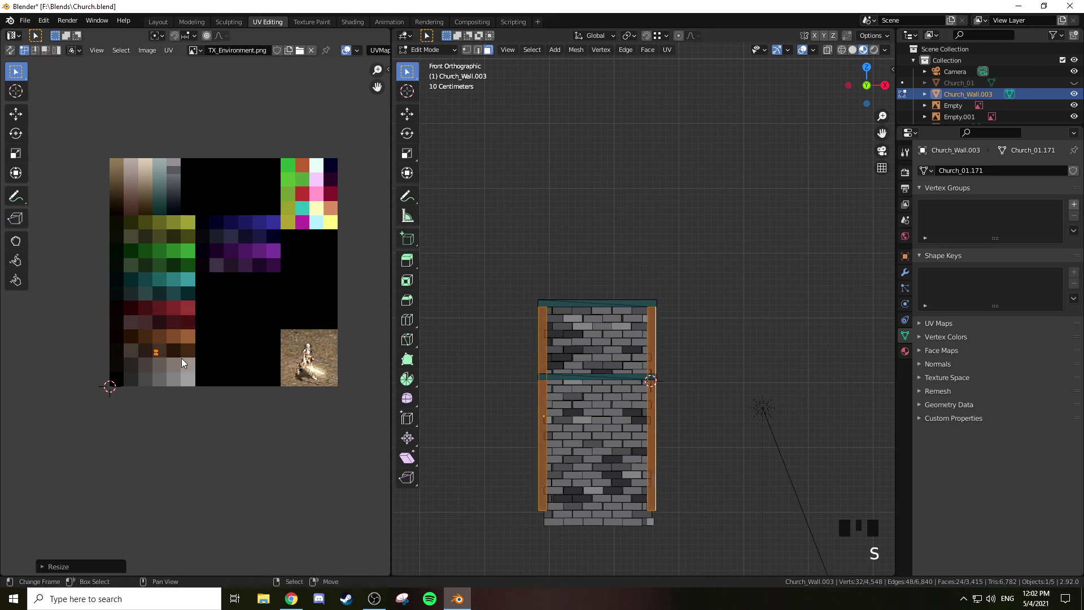
key("g")
key("z")
left_click_drag(619, 303, 647, 217)
key("z")
key("z")
key("z")
key("Tab")
Orbit around the tower to inspect the newly brown corner pillars
left_click_drag(651, 331, 671, 306)
scroll("up", 3)
left_click_drag(687, 303, 558, 242)
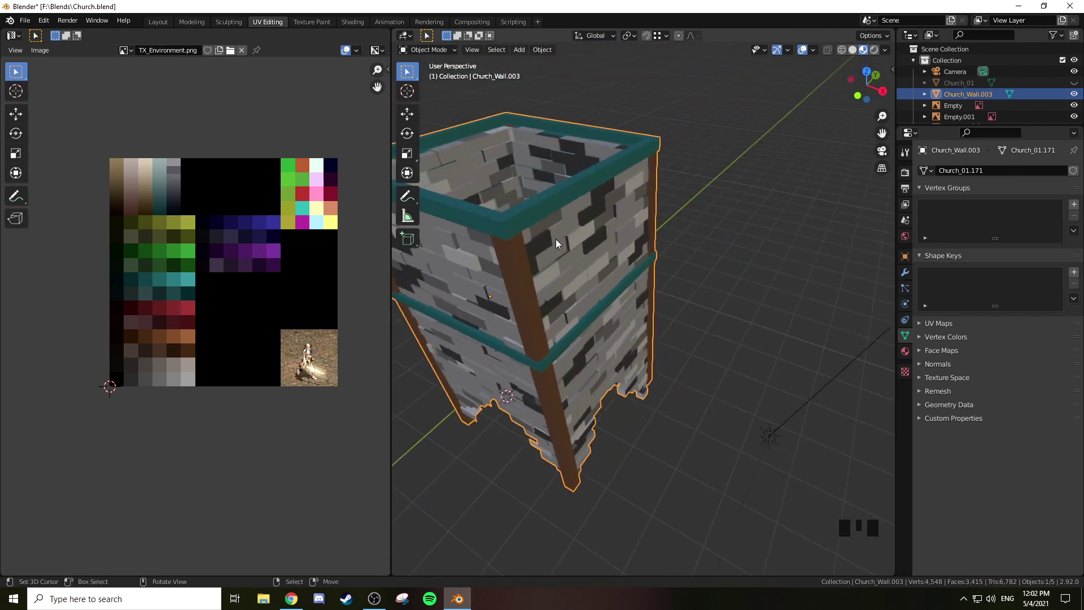
Enter edit mode and switch to a see-through top view of the tower
scroll("up", 3)
left_click_drag(564, 254, 651, 226)
scroll("down", 3)
left_click_drag(643, 211, 651, 265)
scroll("up", 3)
key("Tab")
middle_click(651, 243)
key("KP_7")
key("z")
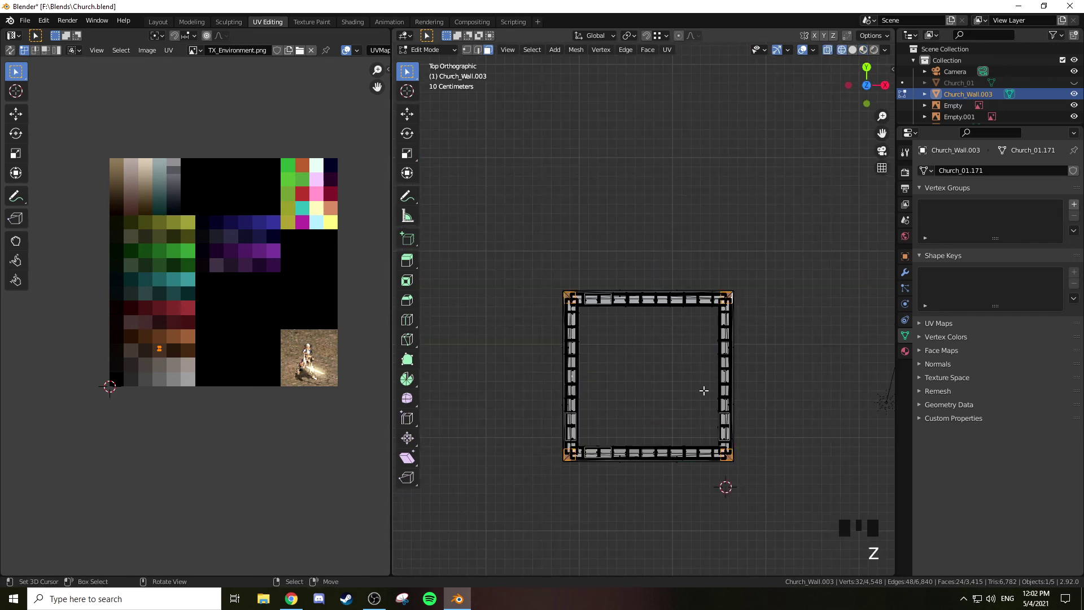
Scale the corner pillars slightly thicker in the top view
key("s")
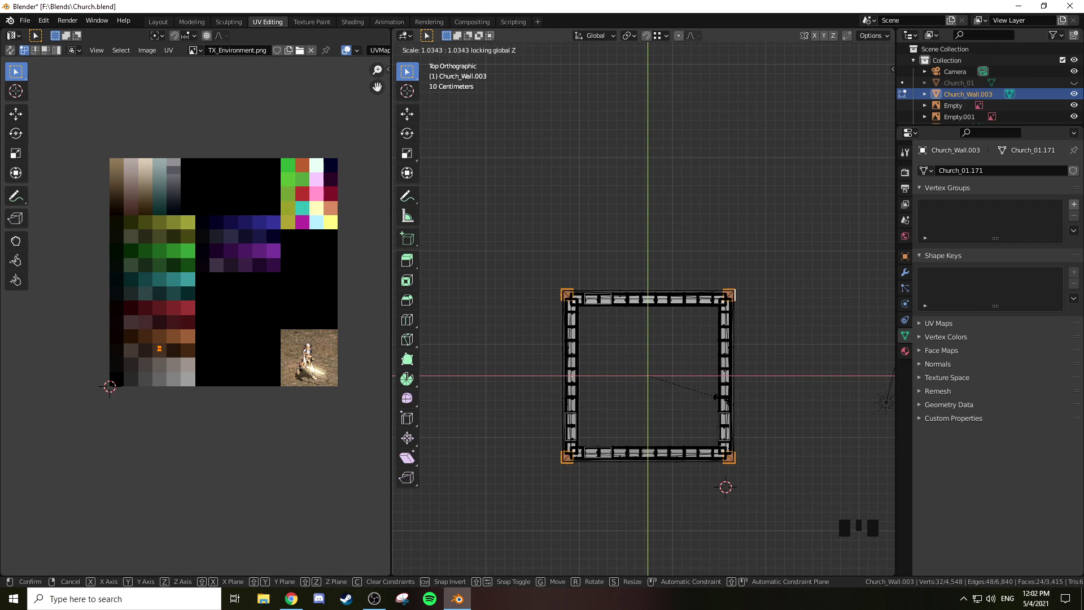
key("z")
left_click_drag(732, 474, 681, 366)
key("a")
key("a")
middle_click(688, 323)
scroll("down", 3)
key("Tab")
Select a pillar top and raise it just above the upper teal trim band
left_click_drag(704, 348, 734, 340)
scroll("up", 3)
left_click_drag(736, 335, 754, 356)
key("Tab")
right_click(630, 179)
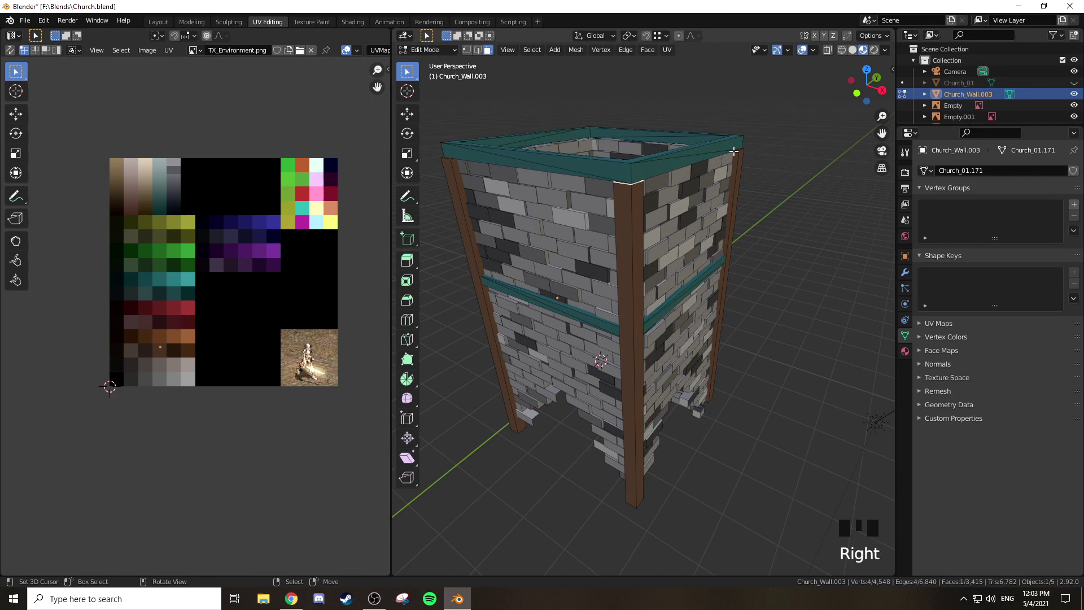
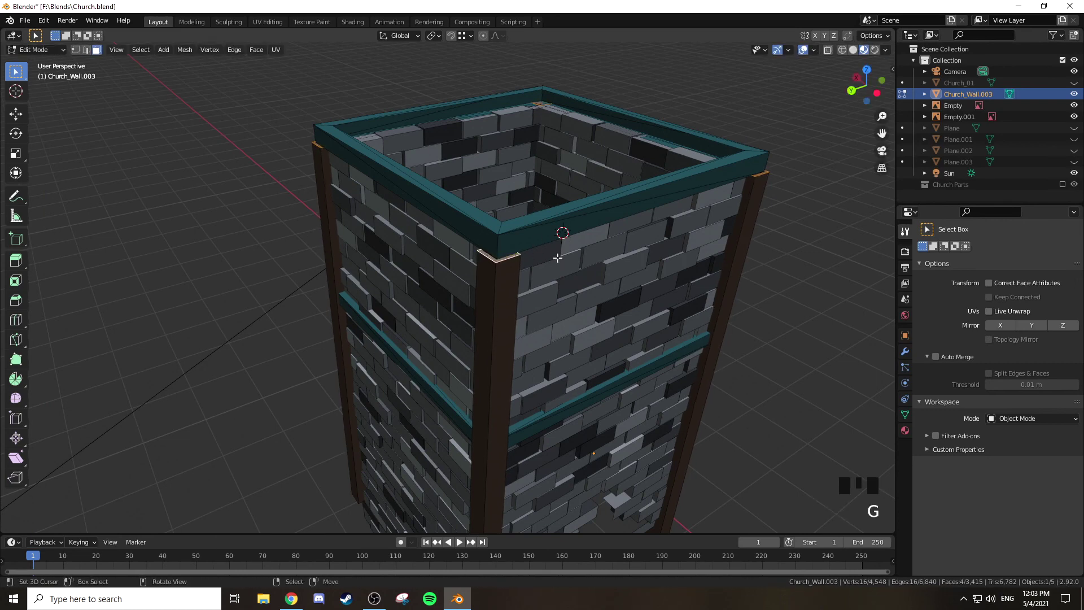
key("g")
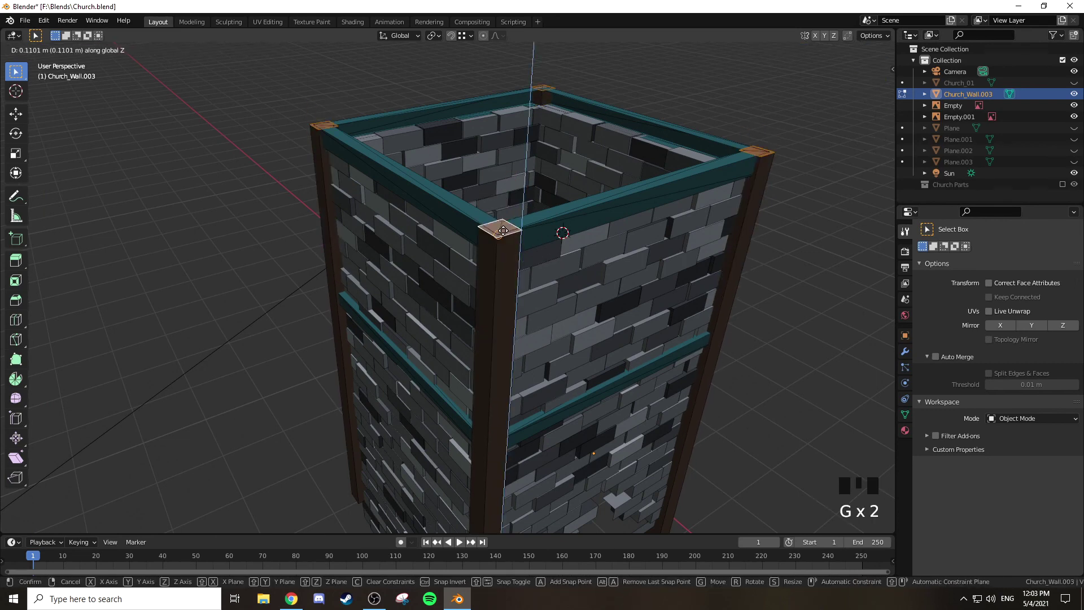